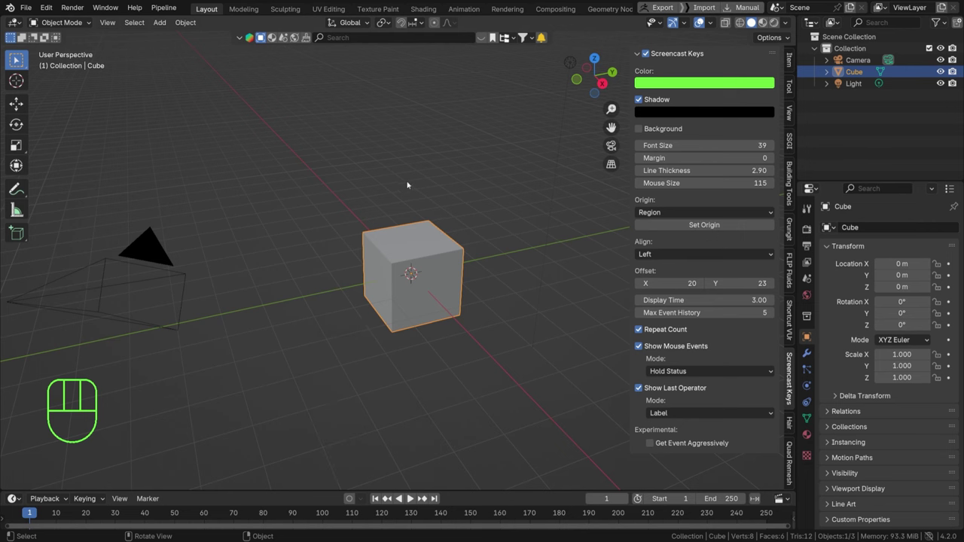
- Delete the default cube and add a UV sphere at the origin
{"action": "key", "text": "Delete"}
{"action": "key", "text": "shift+a"}
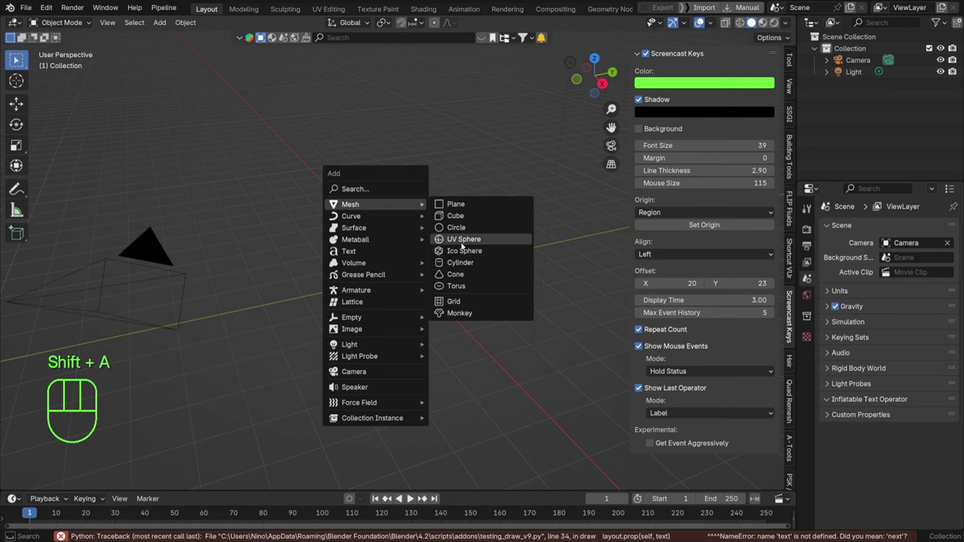
{"action": "right_click", "coordinate": [464, 256]}
{"action": "left_click_drag", "start_coordinate": [413, 271], "coordinate": [454, 251]}
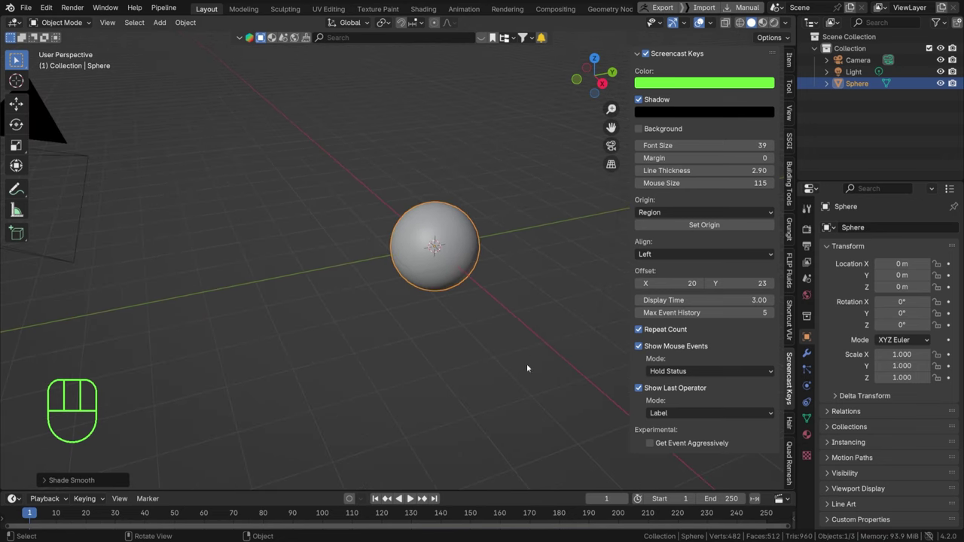
{"action": "key", "text": "s"}
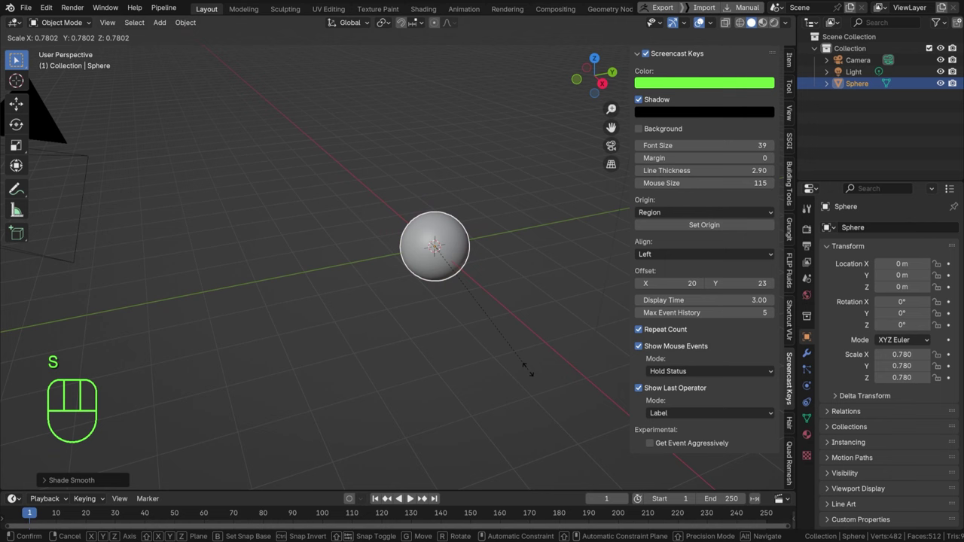
- Shrink the sphere's mesh to a small size in Edit Mode
{"action": "key", "text": "Tab"}
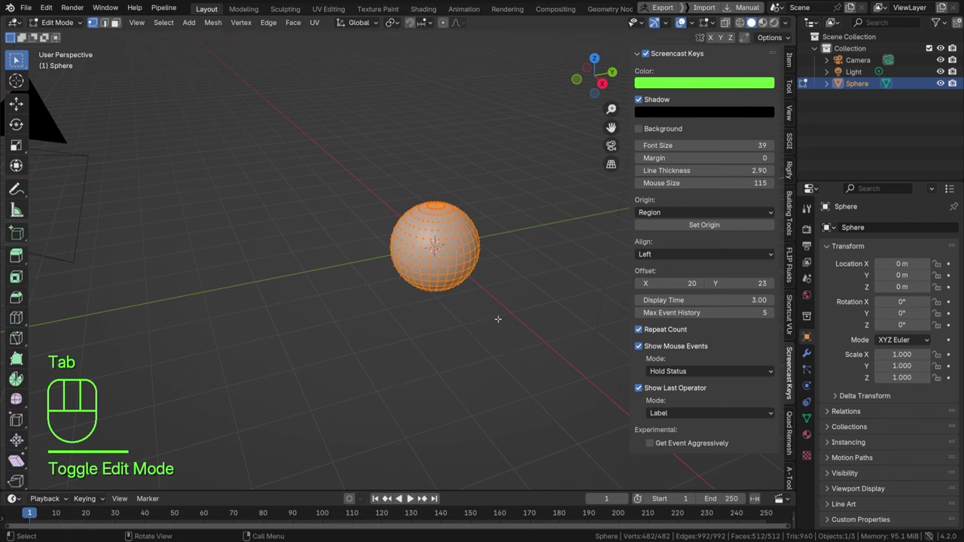
{"action": "key", "text": "Tab"}
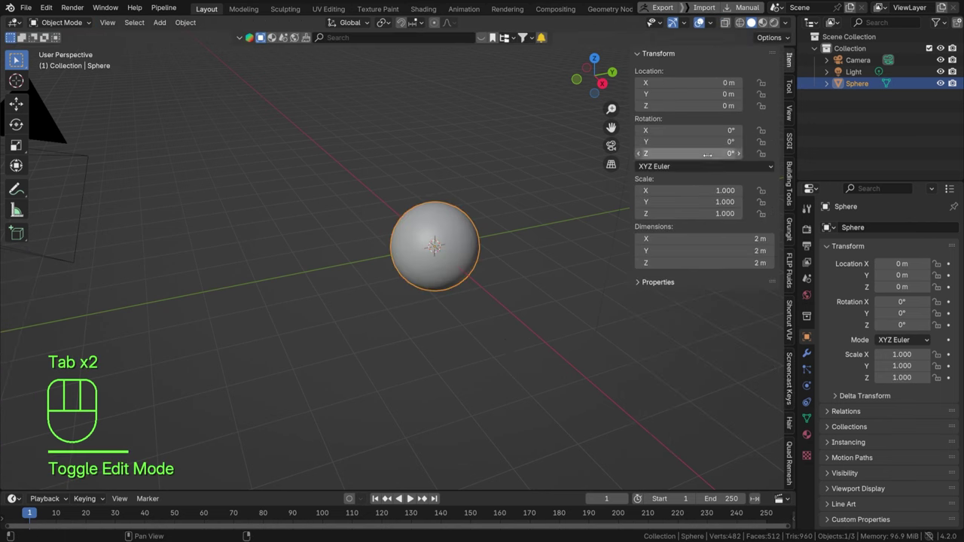
{"action": "key", "text": "Tab"}
{"action": "key", "text": "a"}
{"action": "key", "text": "s"}
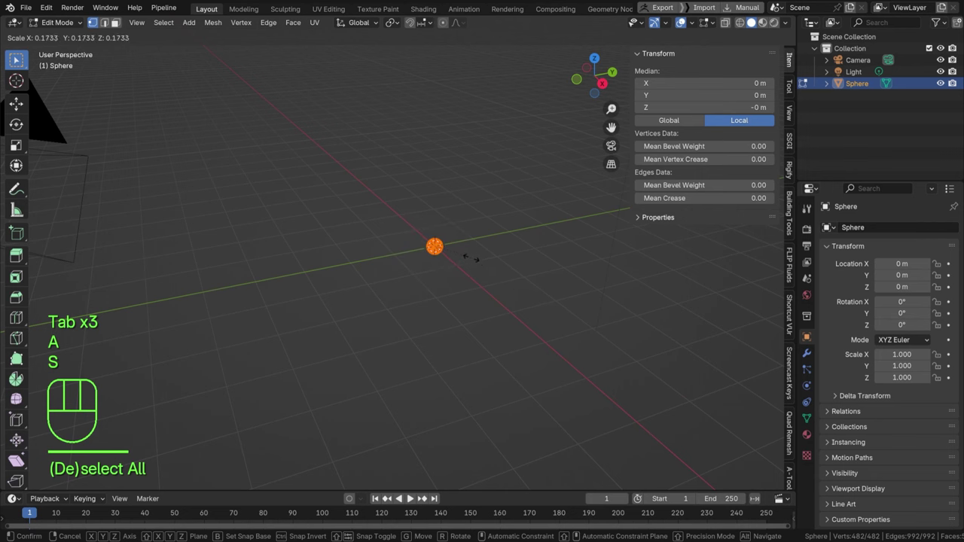
{"action": "key", "text": "Tab"}
- Raise the sphere about 3.3 m along Z and add a ground plane at the origin
{"action": "key", "text": "g"}
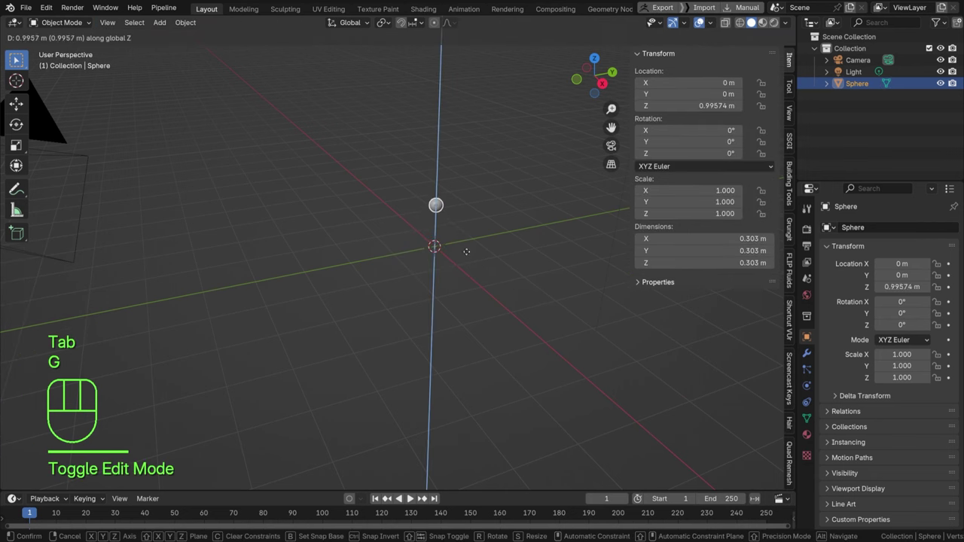
{"action": "left_click_drag", "start_coordinate": [440, 196], "coordinate": [419, 217]}
{"action": "key", "text": "shift+a"}
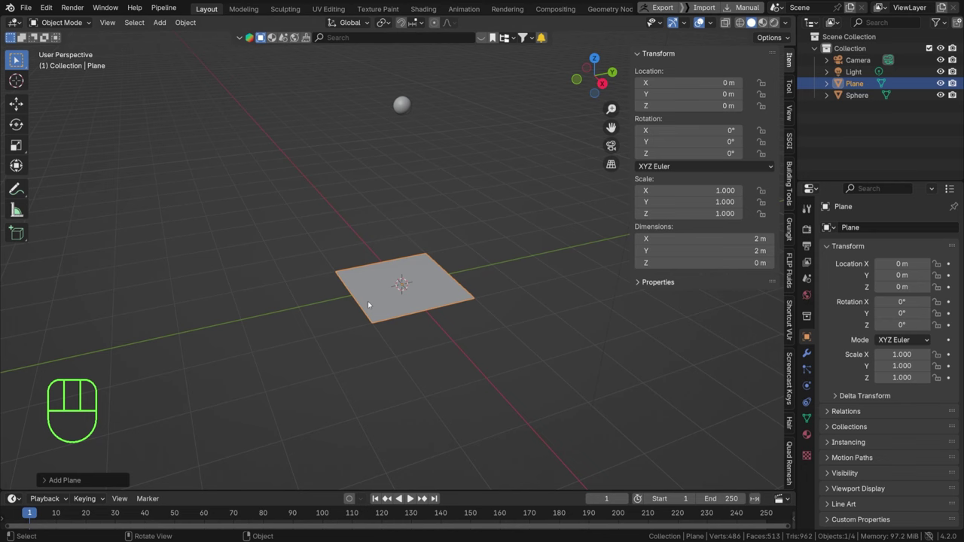
- Enlarge the plane about threefold in Edit Mode, then lift the sphere higher along Z
{"action": "key", "text": "Tab"}
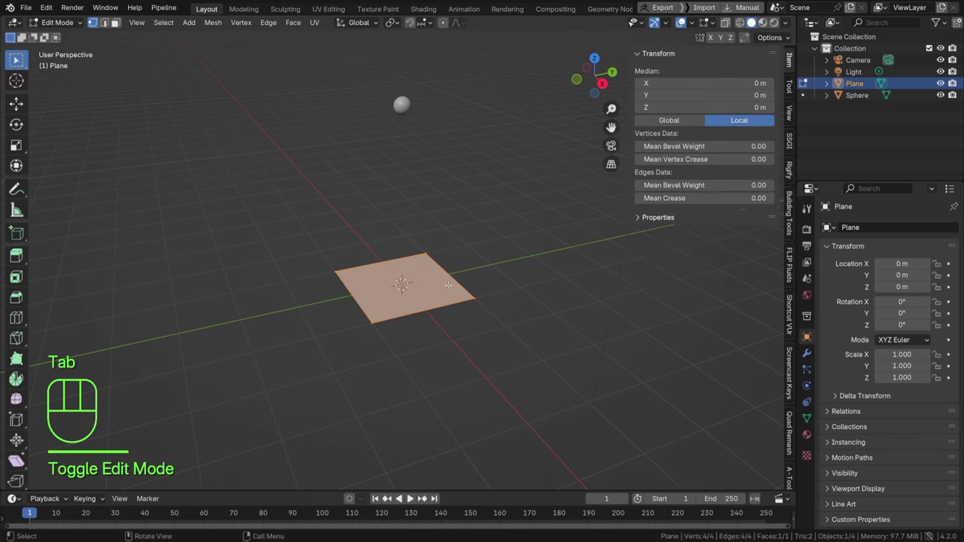
{"action": "key", "text": "s"}
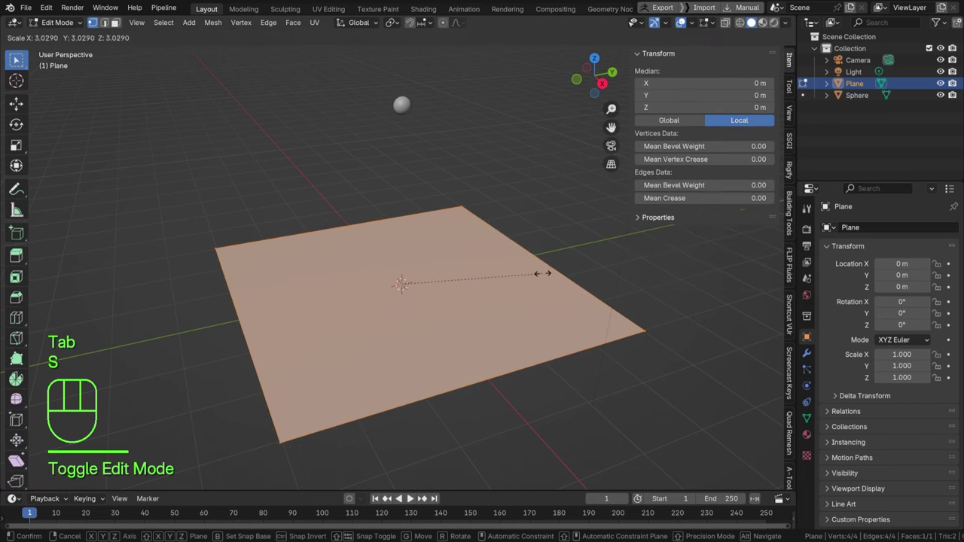
{"action": "key", "text": "Tab"}
{"action": "key", "text": "g"}
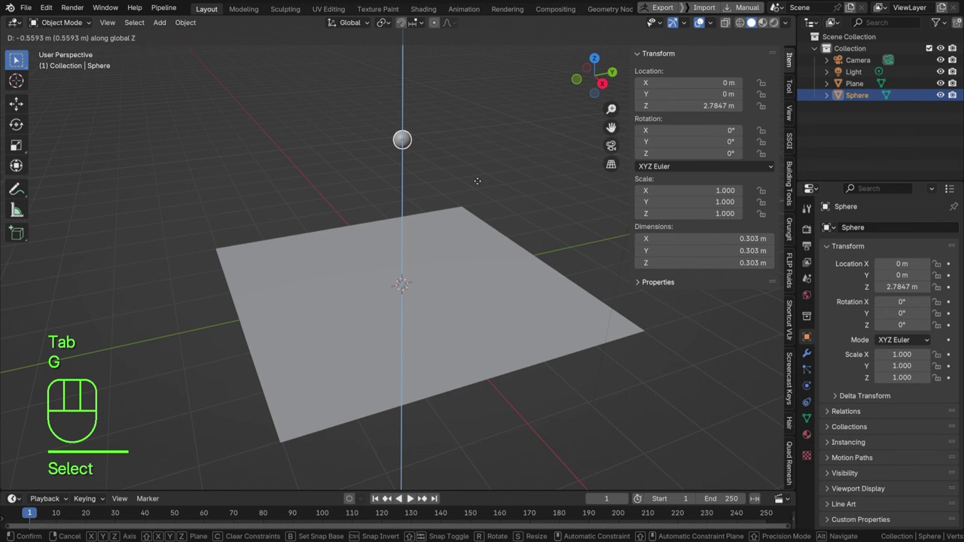
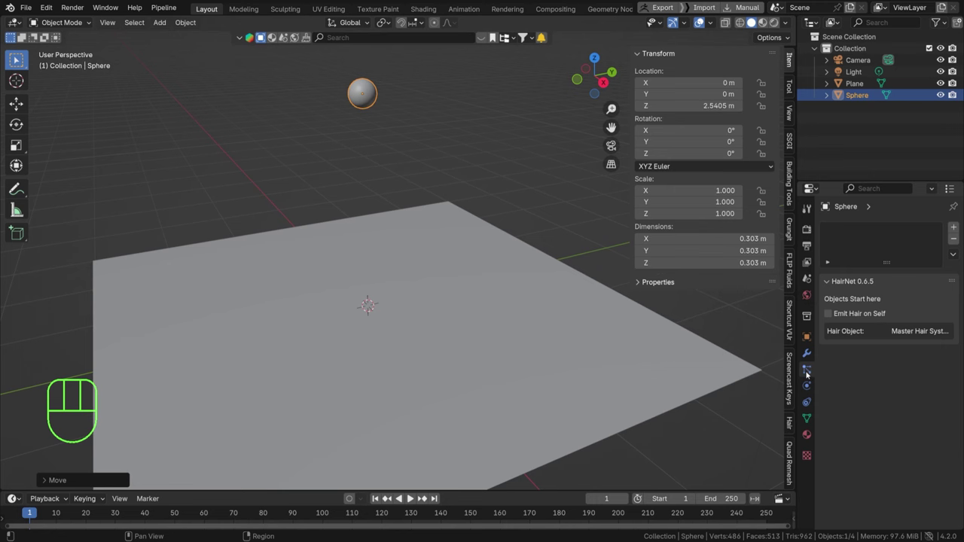
- Add a particle system to the sphere and play the animation to see 1000 particles fall
{"action": "left_click", "coordinate": [953, 231]}
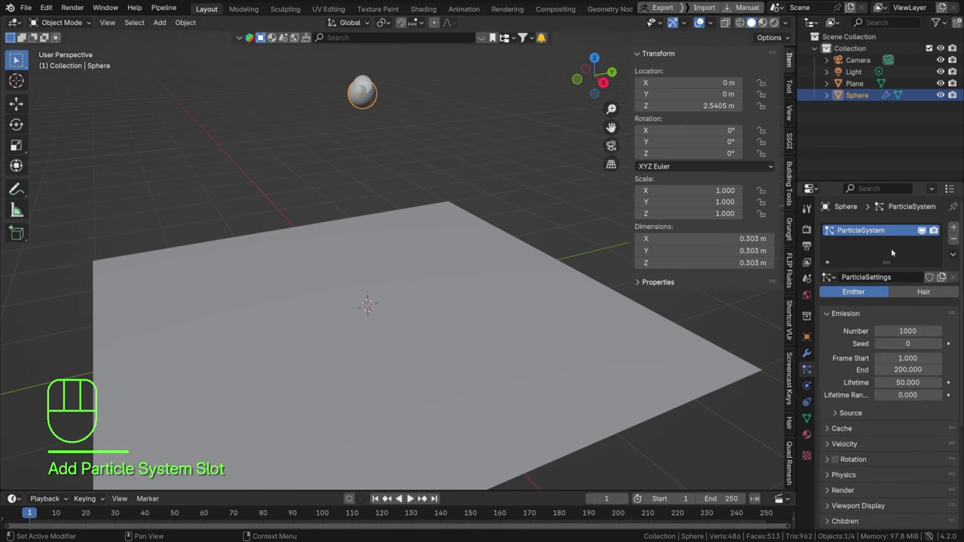
{"action": "key", "text": "space"}
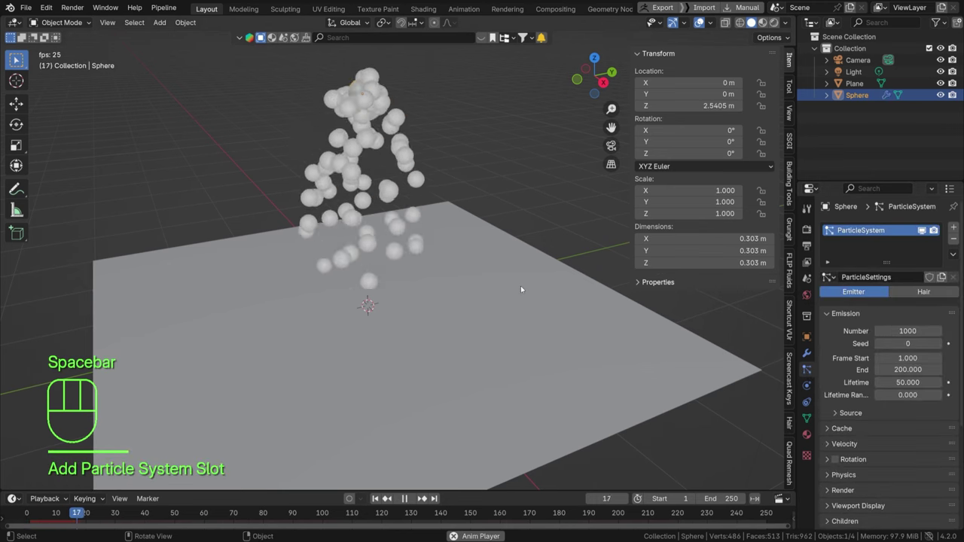
{"action": "key", "text": "space"}
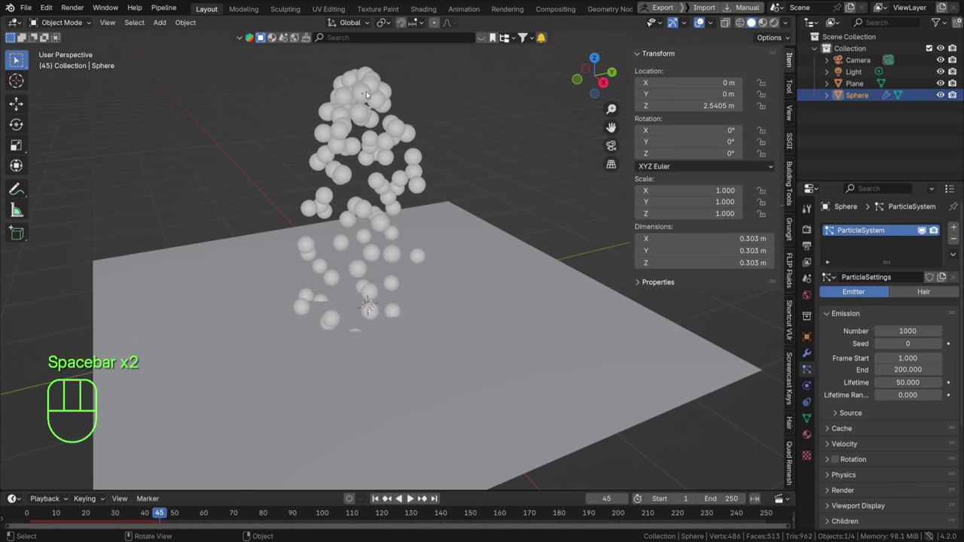
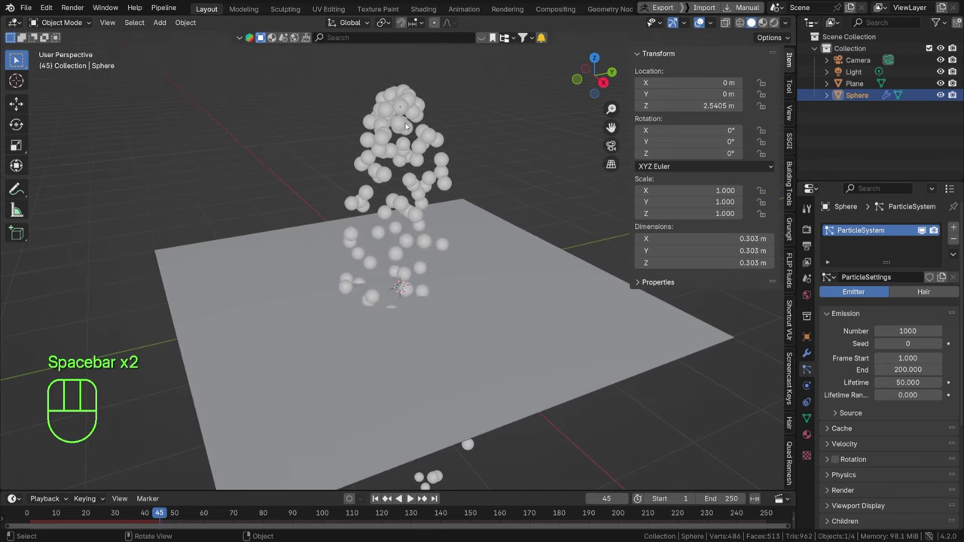
- Orbit the view to inspect the particle spray passing through the plane
{"action": "key", "text": "KP_1"}
{"action": "key", "text": "KP_3"}
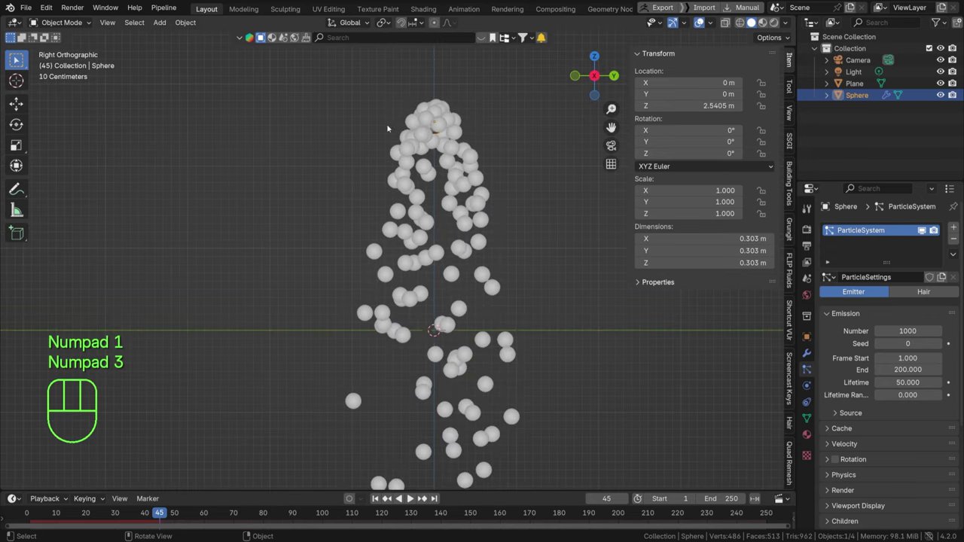
{"action": "middle_click", "coordinate": [384, 102]}
{"action": "middle_click", "coordinate": [426, 136]}
{"action": "middle_click", "coordinate": [396, 116]}
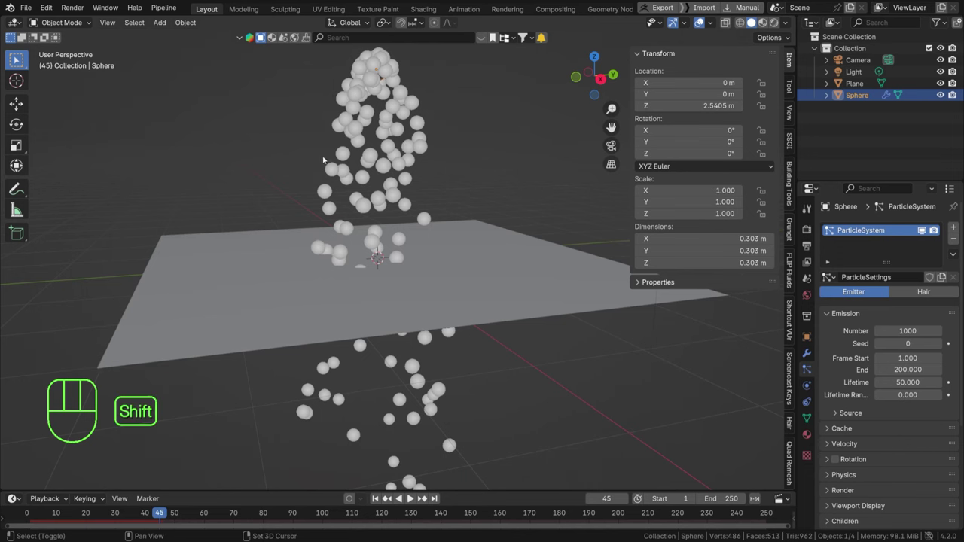
{"action": "left_click_drag", "start_coordinate": [315, 175], "coordinate": [308, 193]}
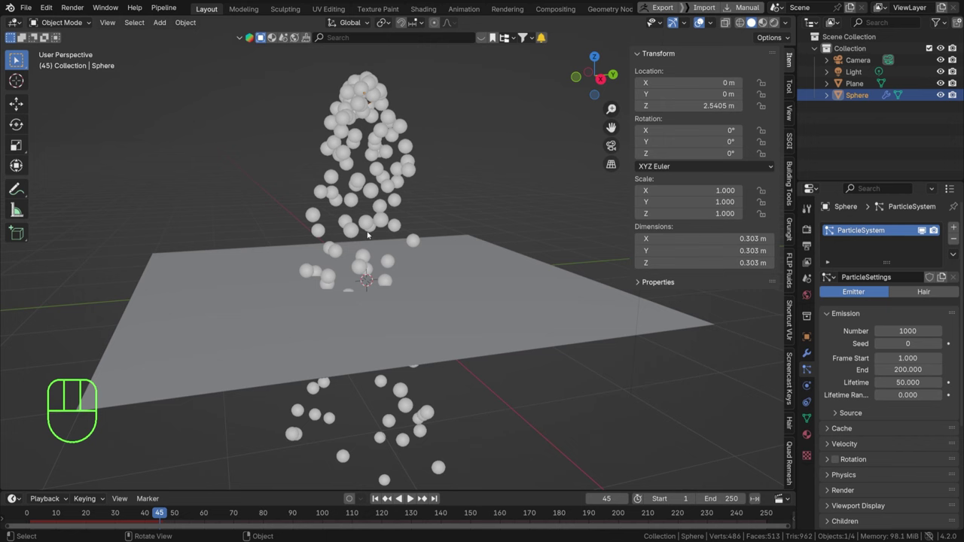
- Give the plane collision physics and replay the simulation so particles land on it
{"action": "left_click", "coordinate": [516, 293]}
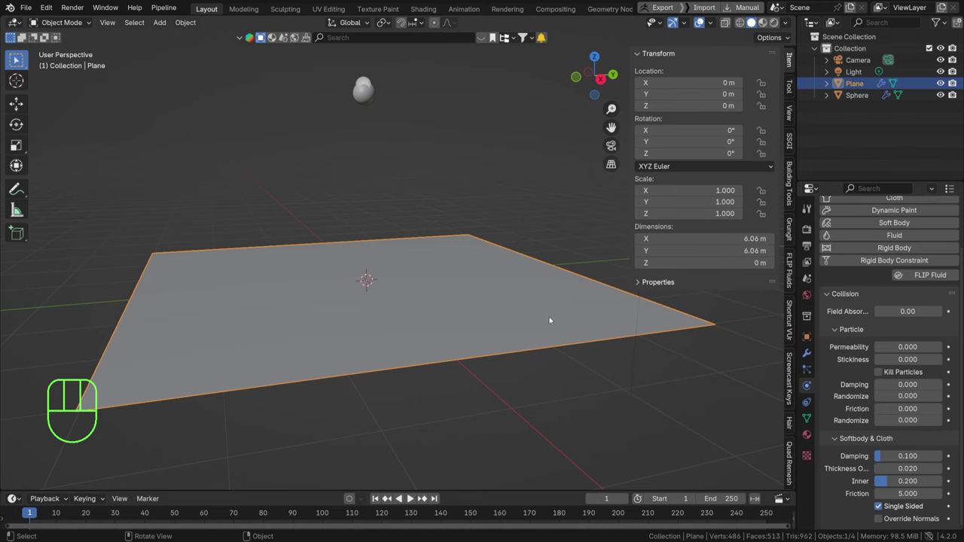
{"action": "key", "text": "space"}
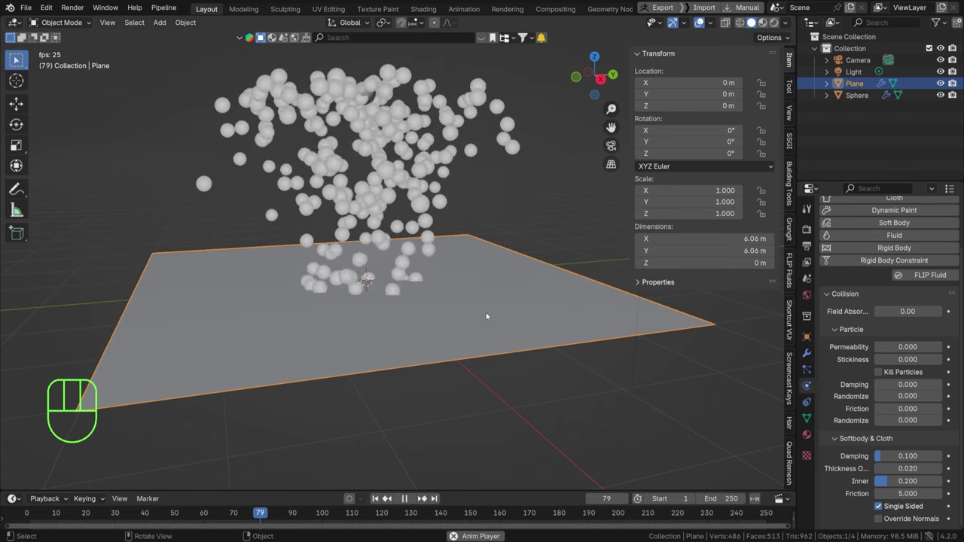
{"action": "key", "text": "space"}
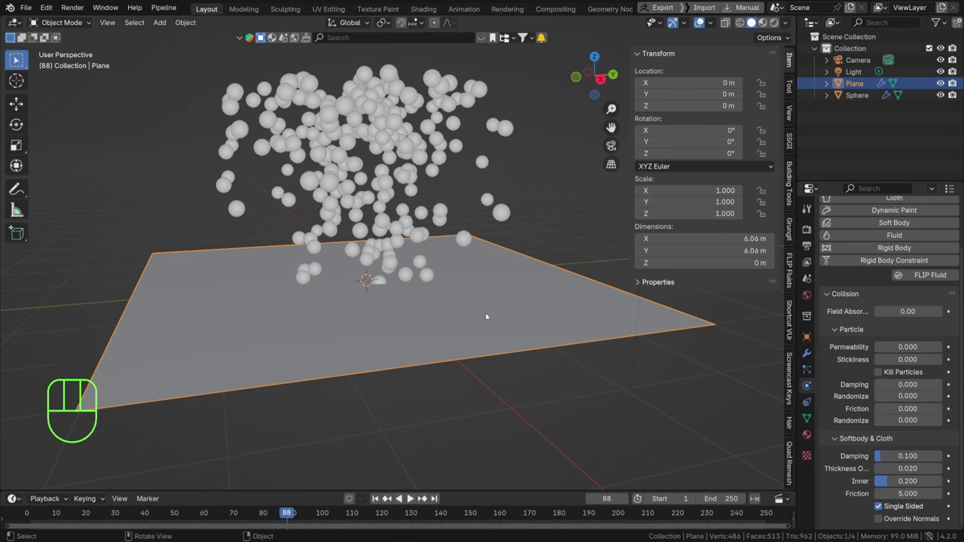
{"action": "key", "text": "space"}
{"action": "key", "text": "space"}
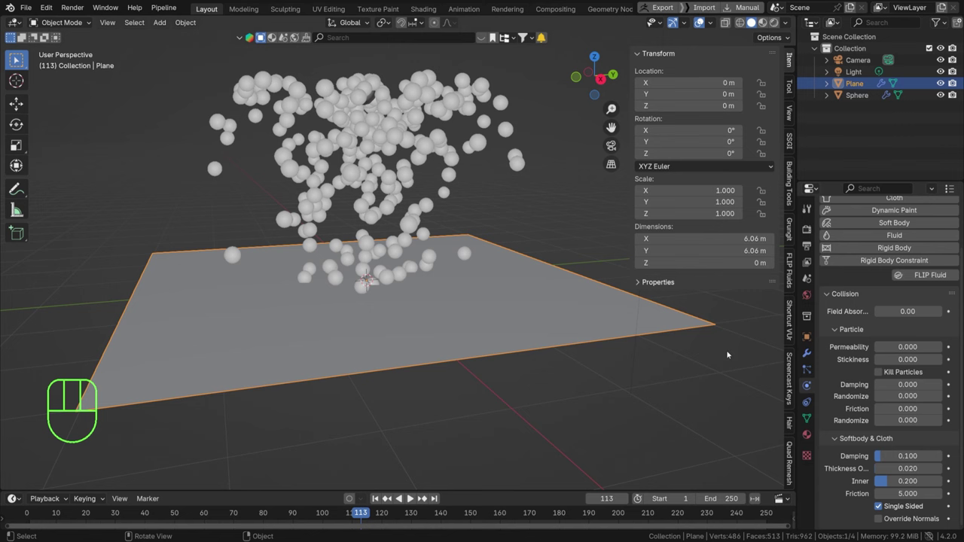
{"action": "left_click", "coordinate": [377, 499]}
{"action": "key", "text": "space"}
{"action": "key", "text": "space"}
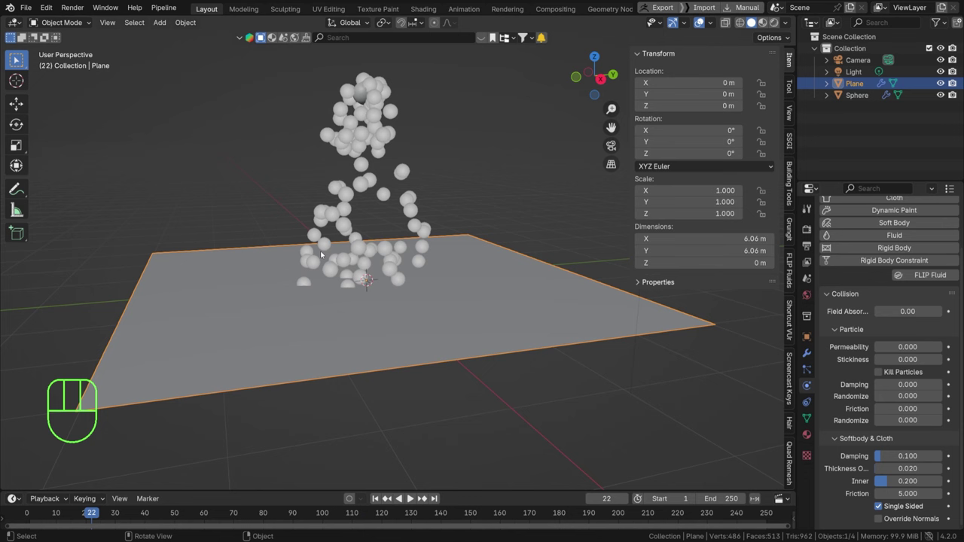
- Rename the plane Collider and bring the emitter's particle velocity settings into view at frame 1
{"action": "left_click", "coordinate": [806, 376]}
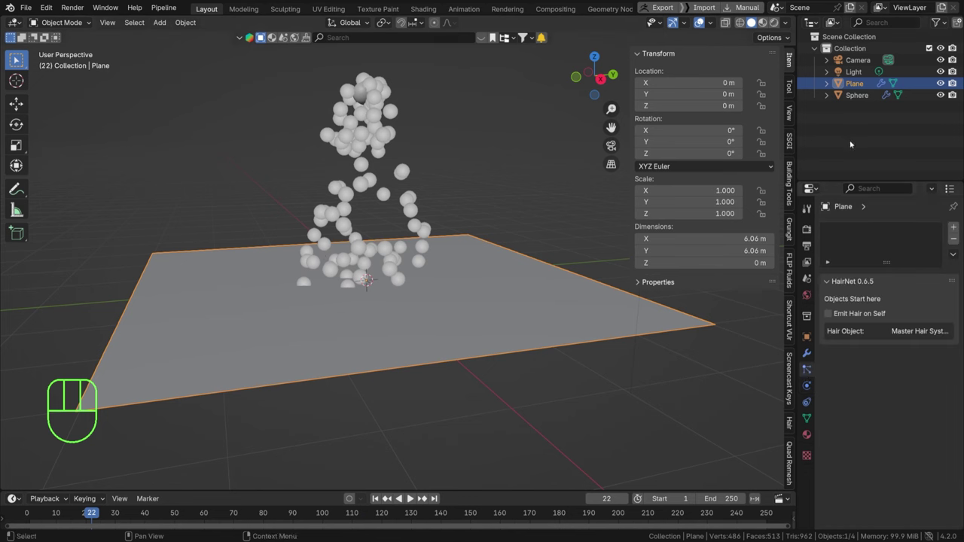
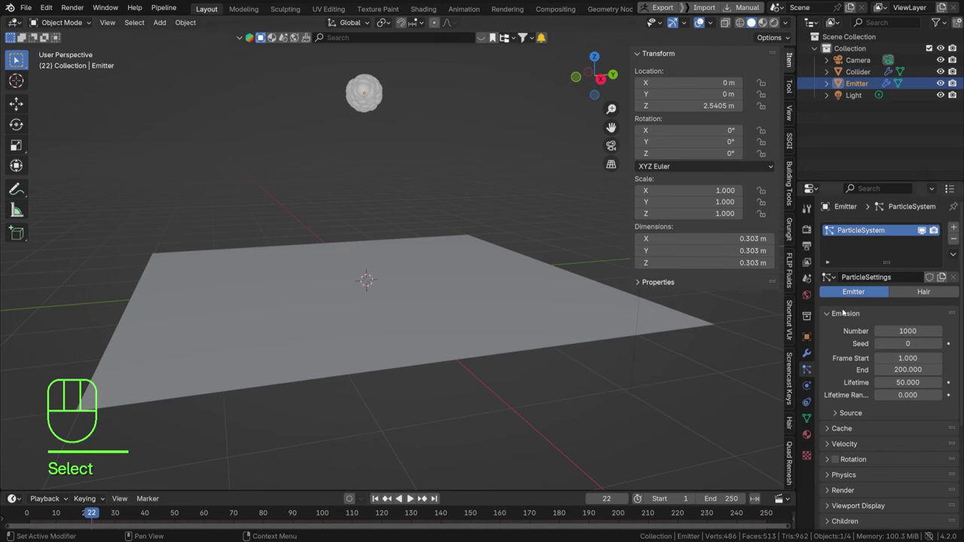
{"action": "left_click", "coordinate": [848, 377]}
{"action": "left_click", "coordinate": [377, 499]}
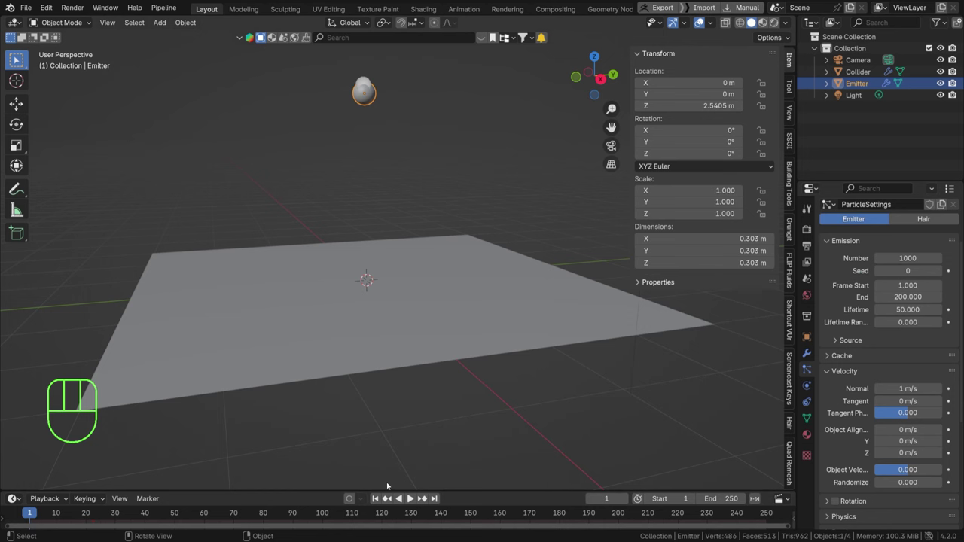
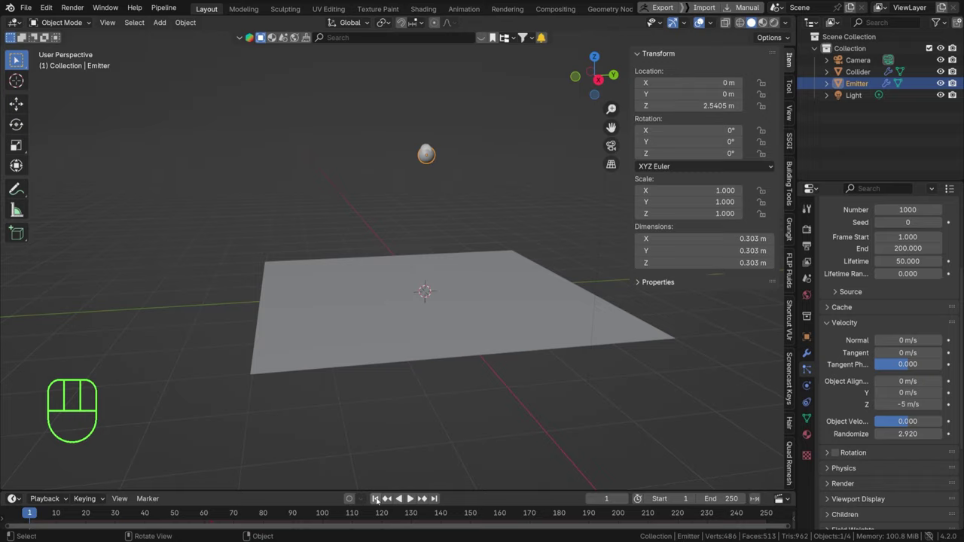
- Play the downward -5 m/s randomized spray, then pause it
{"action": "key", "text": "space"}
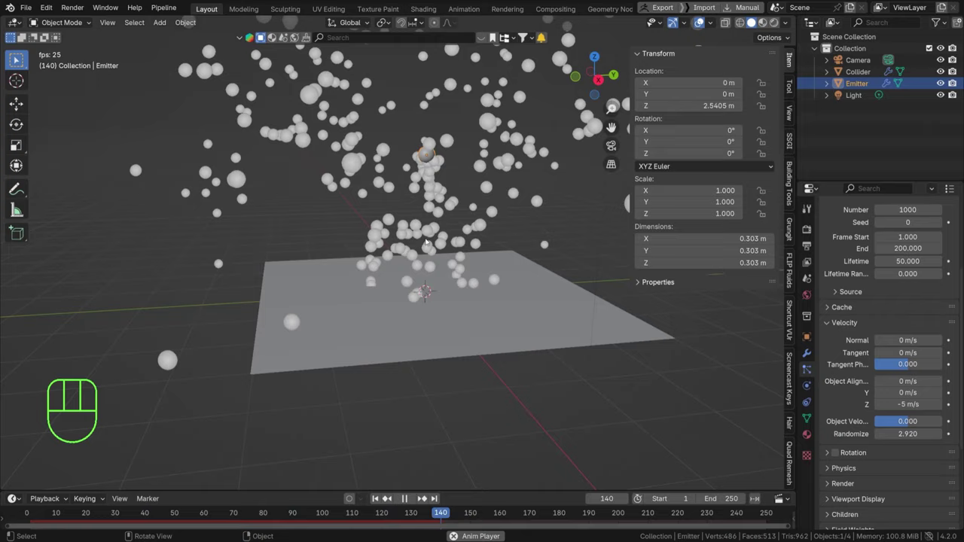
{"action": "key", "text": "space"}
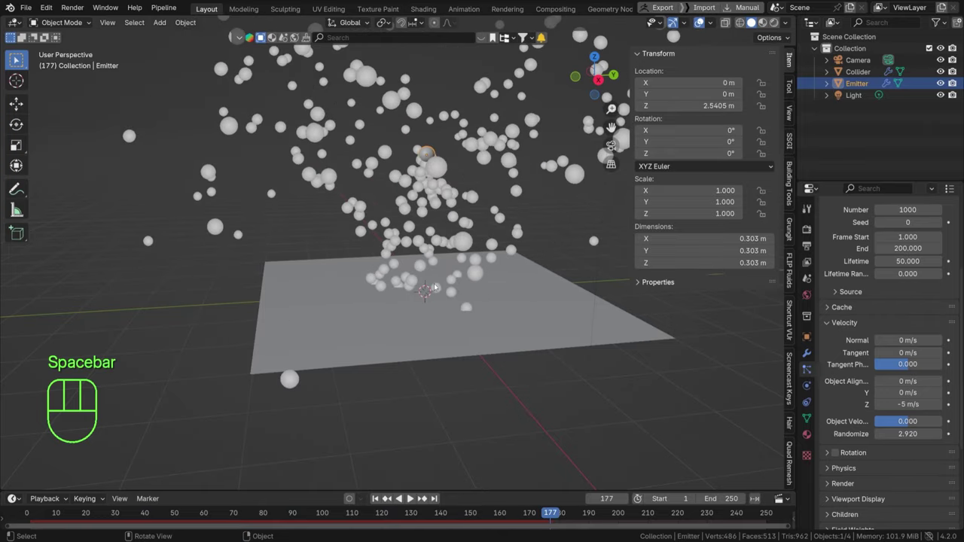
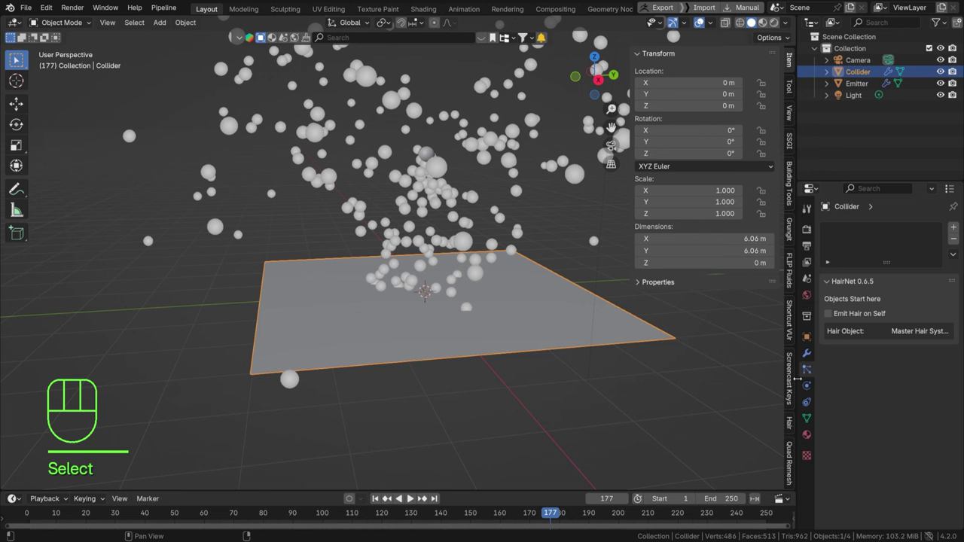
- Set Collider's collision particle damping to 1.0, end frame to 50, and replay
{"action": "left_click", "coordinate": [808, 388]}
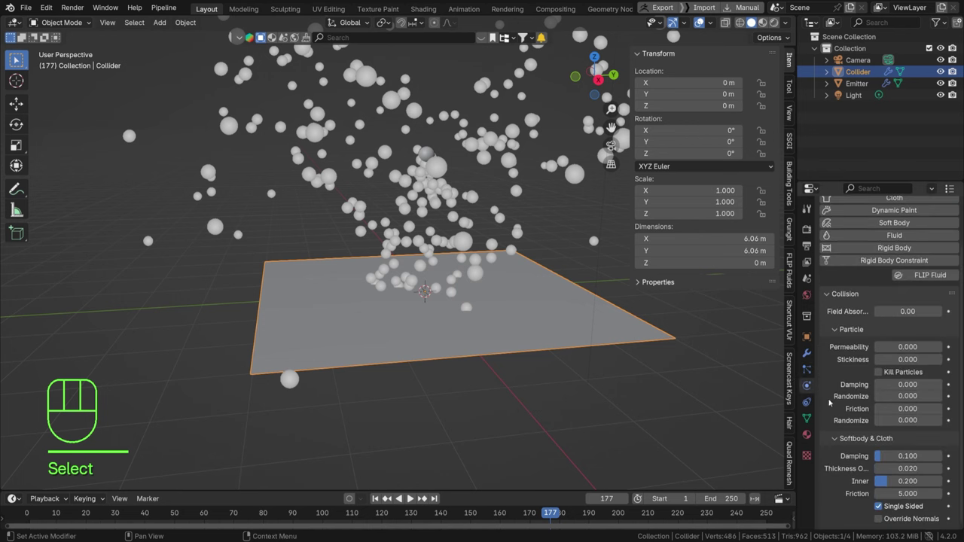
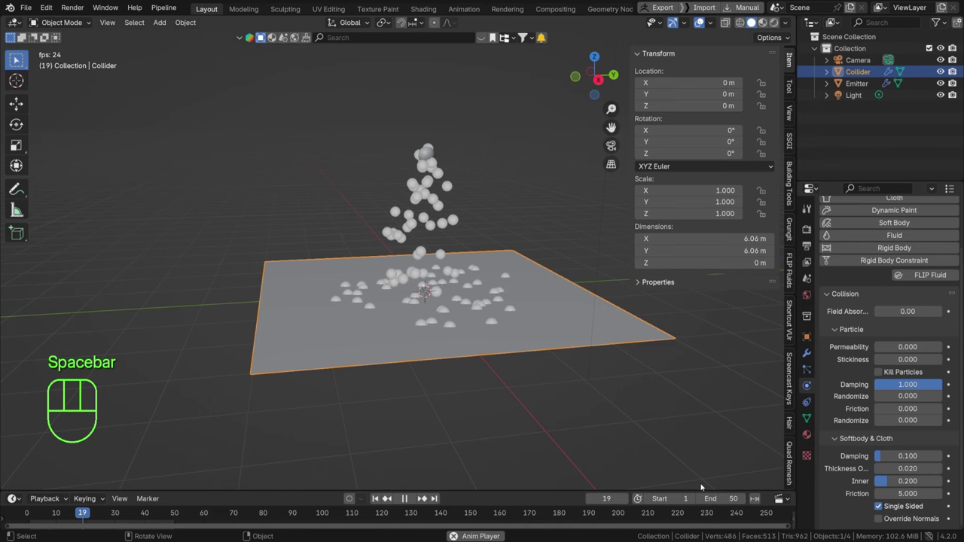
{"action": "key", "text": "space"}
{"action": "key", "text": "space"}
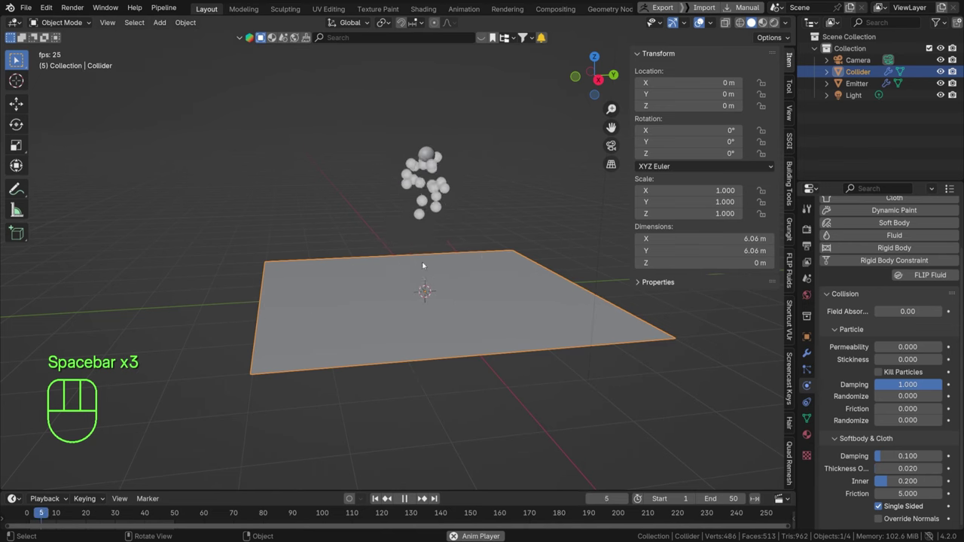
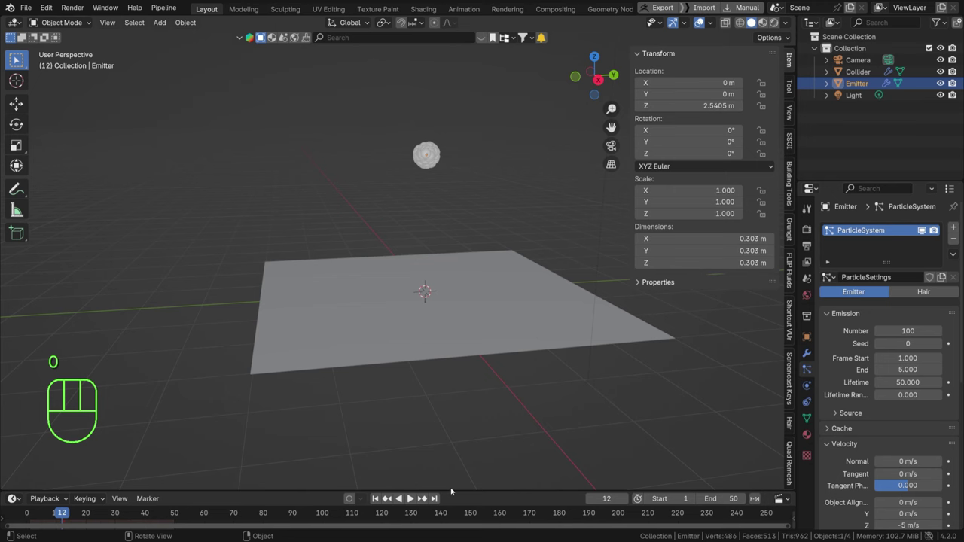
- Set Number 100 and Emission End 5, previewing the particle burst
{"action": "left_click", "coordinate": [380, 501]}
{"action": "key", "text": "space"}
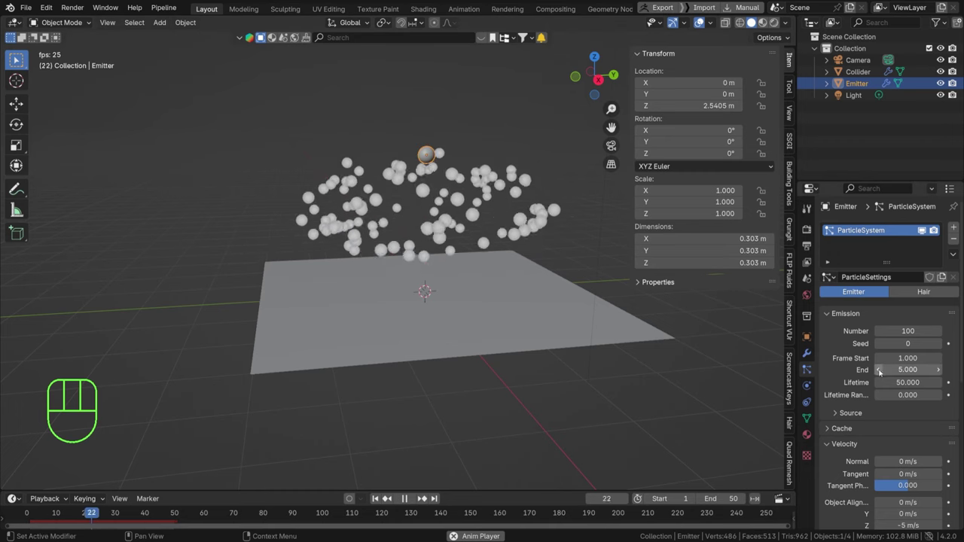
{"action": "key", "text": "space"}
{"action": "left_click_drag", "start_coordinate": [65, 518], "coordinate": [82, 518]}
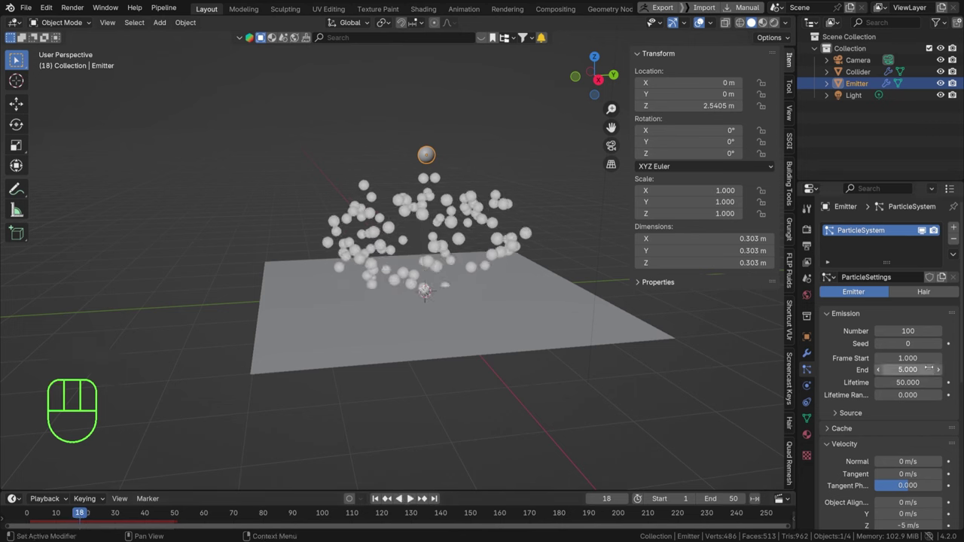
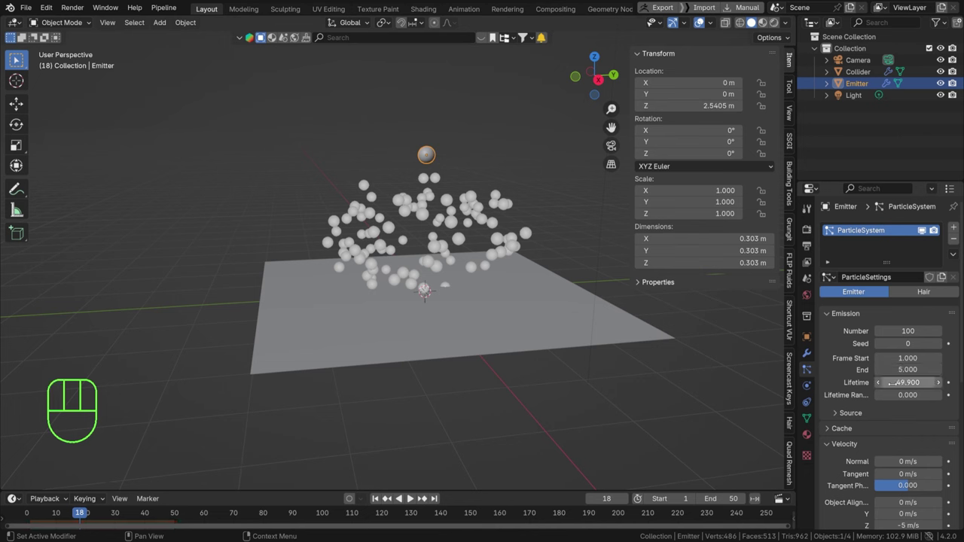
- Set Lifetime 18 with 0.5 lifetime randomness and replay the burst
{"action": "key", "text": "space"}
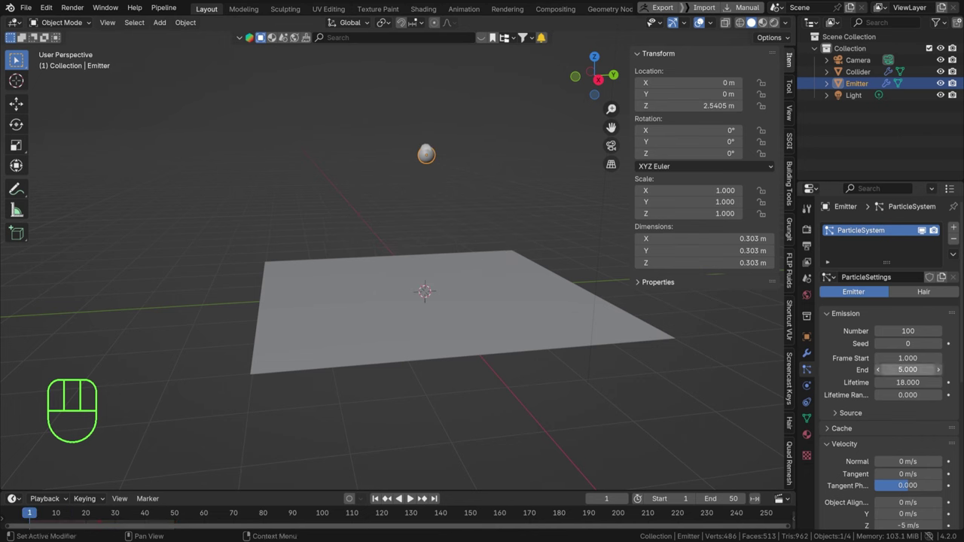
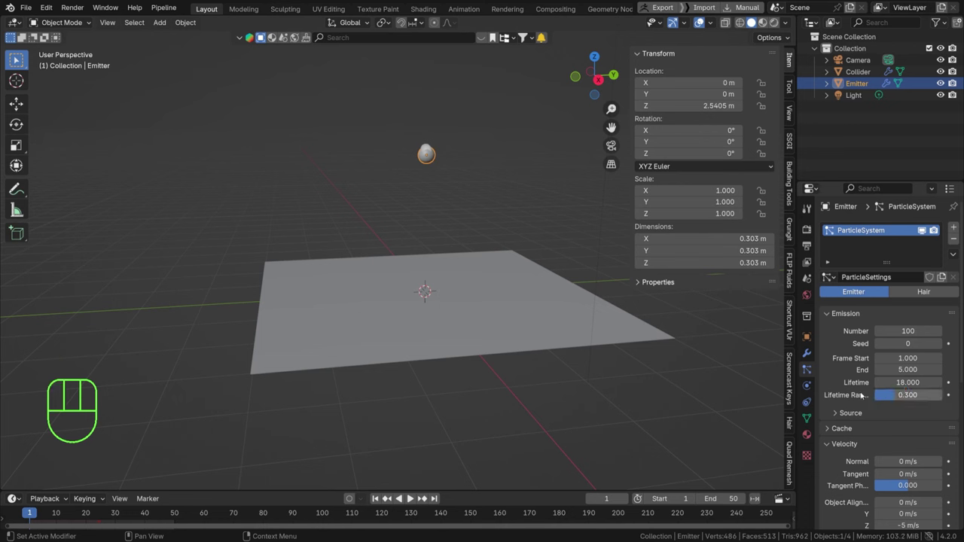
{"action": "key", "text": "space"}
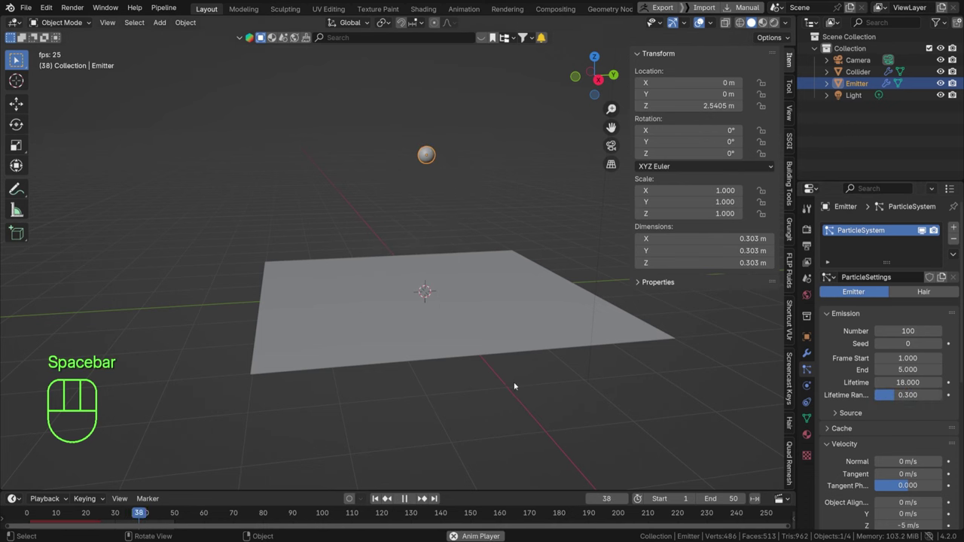
{"action": "key", "text": "space"}
{"action": "left_click", "coordinate": [918, 401]}
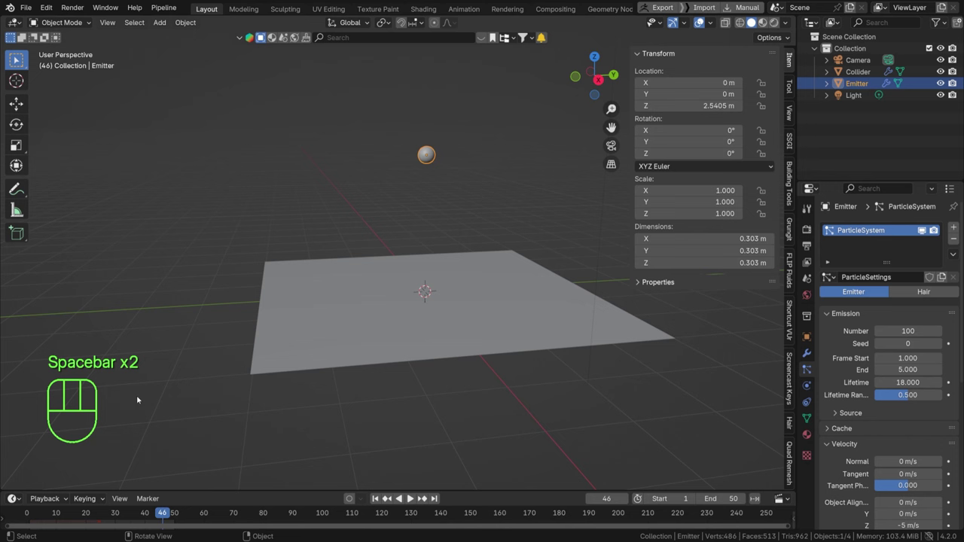
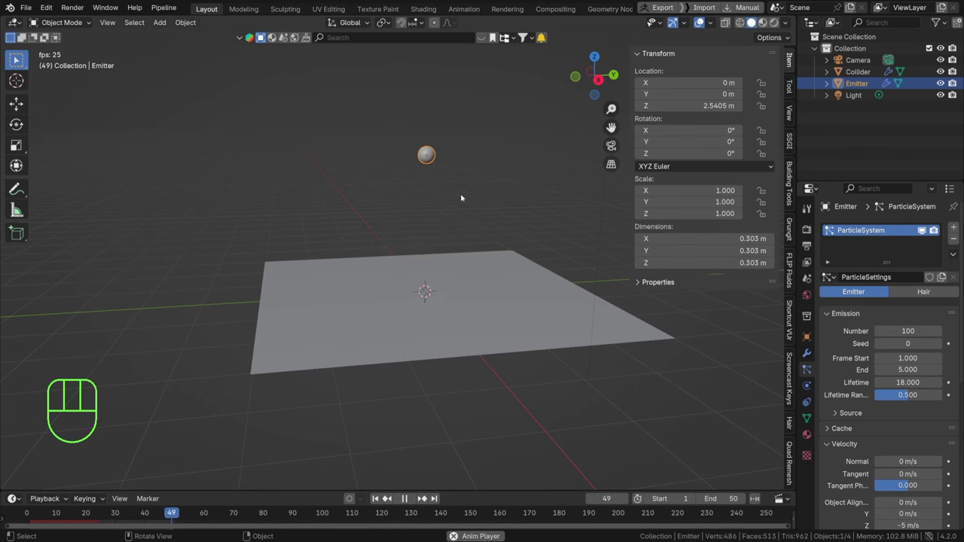
- Pause the burst mid-fall, orbit around it, and expand the particle Render panel
{"action": "key", "text": "space"}
{"action": "key", "text": "space"}
{"action": "key", "text": "space"}
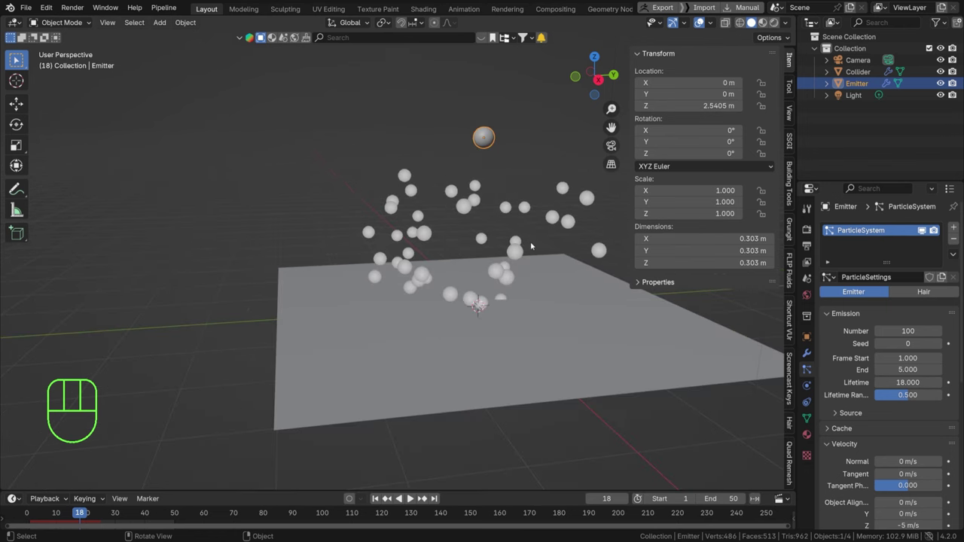
{"action": "middle_click", "coordinate": [492, 251]}
{"action": "middle_click", "coordinate": [453, 313]}
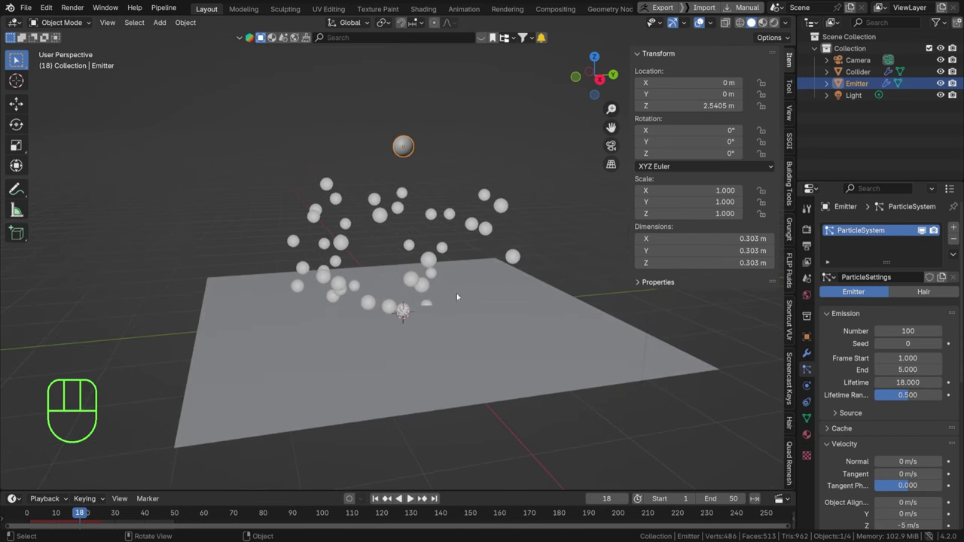
{"action": "left_click", "coordinate": [838, 347]}
- Frame the emitter in view and search for a small mesh to add as the Particle object
{"action": "left_click_drag", "start_coordinate": [581, 362], "coordinate": [487, 381]}
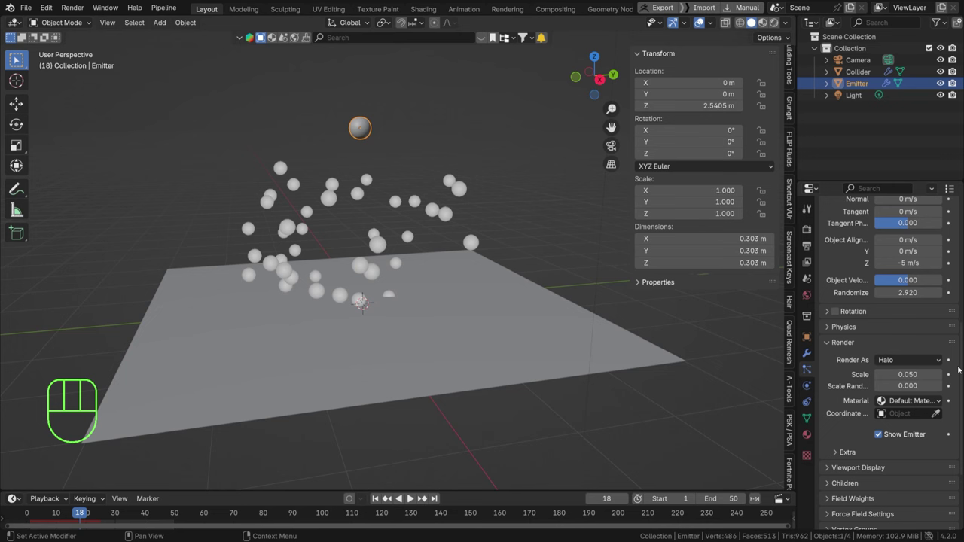
{"action": "left_click_drag", "start_coordinate": [904, 365], "coordinate": [754, 341]}
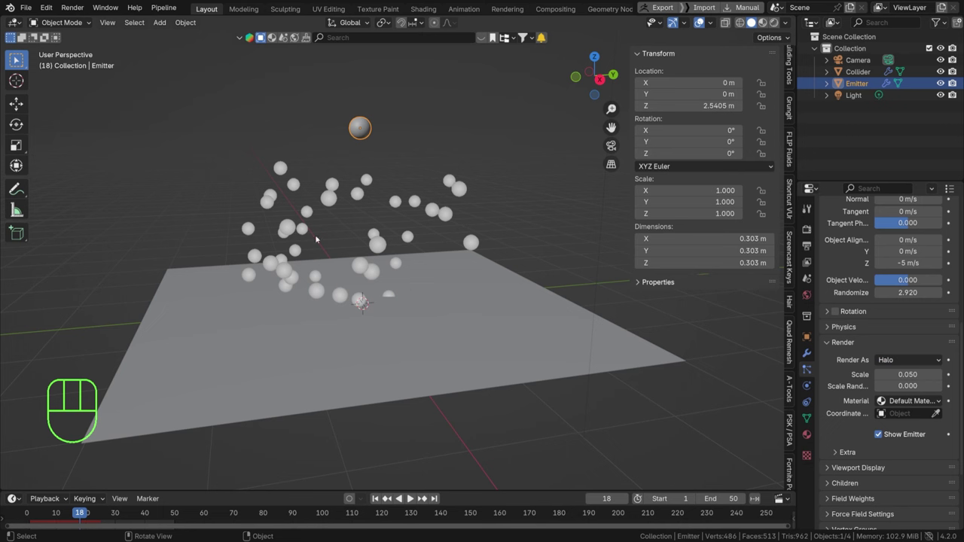
{"action": "key", "text": "shift+a"}
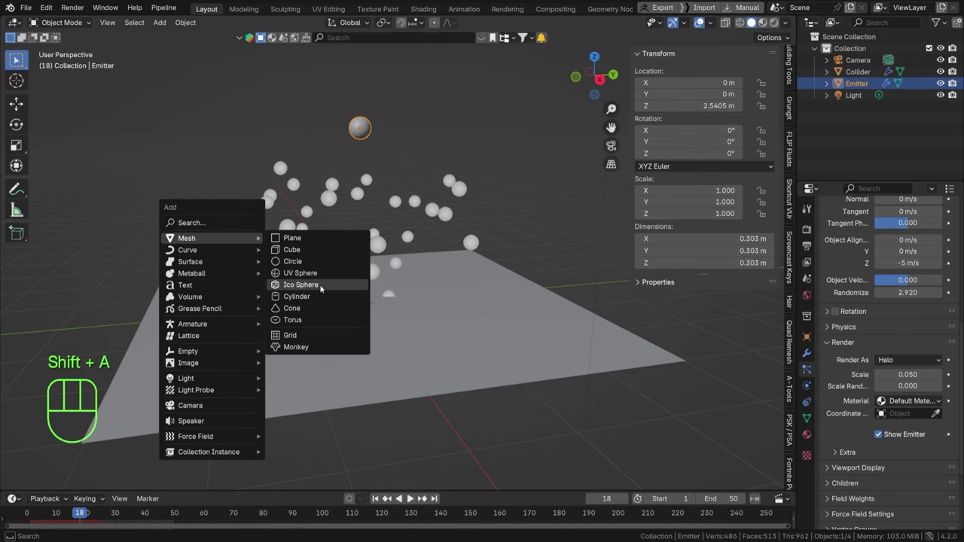
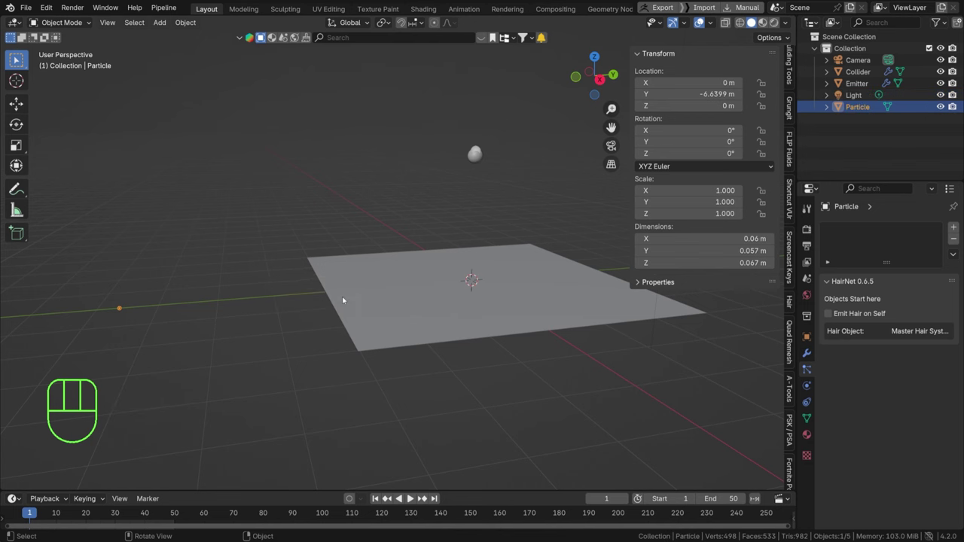
- Render the Emitter's particles as instances of the Particle object and preview a few frames
{"action": "left_click_drag", "start_coordinate": [474, 255], "coordinate": [361, 282]}
{"action": "left_click", "coordinate": [295, 147]}
{"action": "middle_click", "coordinate": [299, 259]}
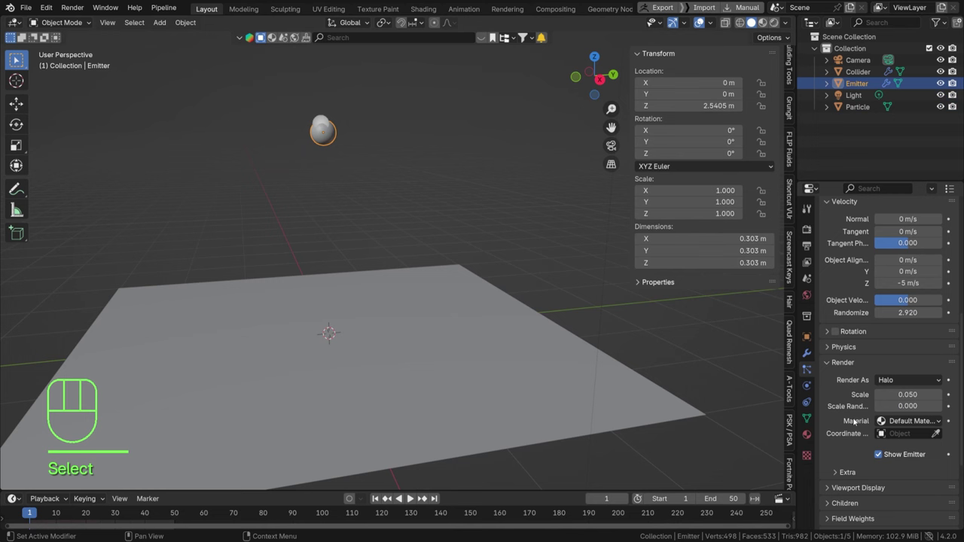
{"action": "left_click_drag", "start_coordinate": [915, 382], "coordinate": [897, 445]}
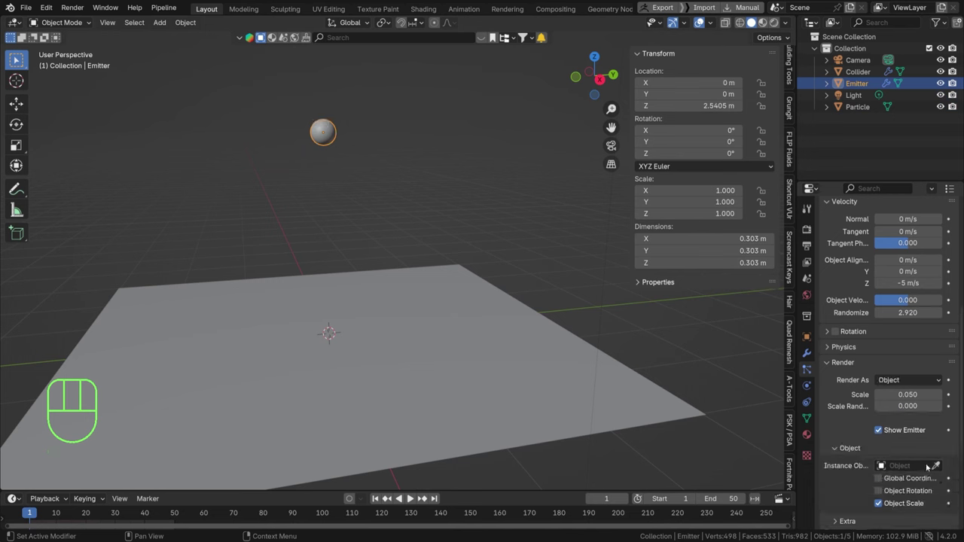
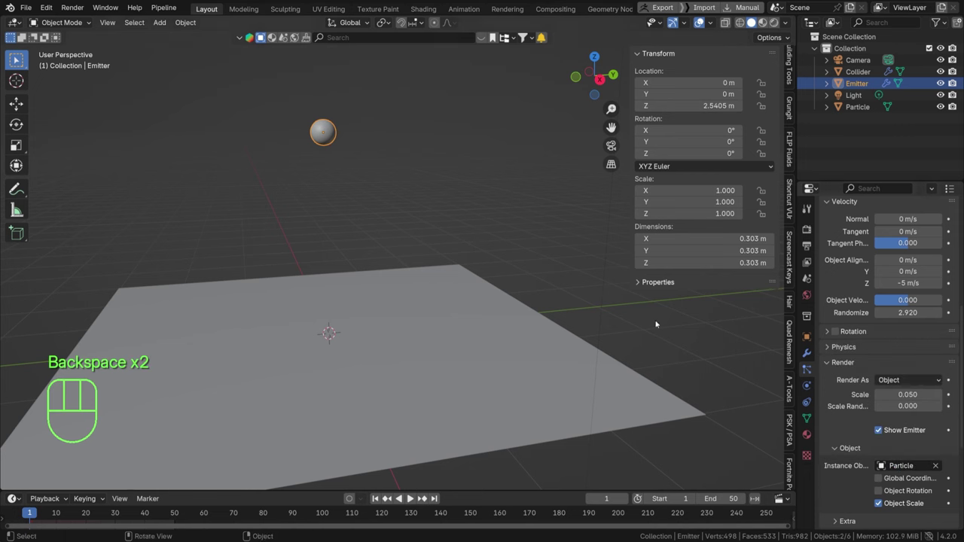
{"action": "key", "text": "space"}
{"action": "key", "text": "space"}
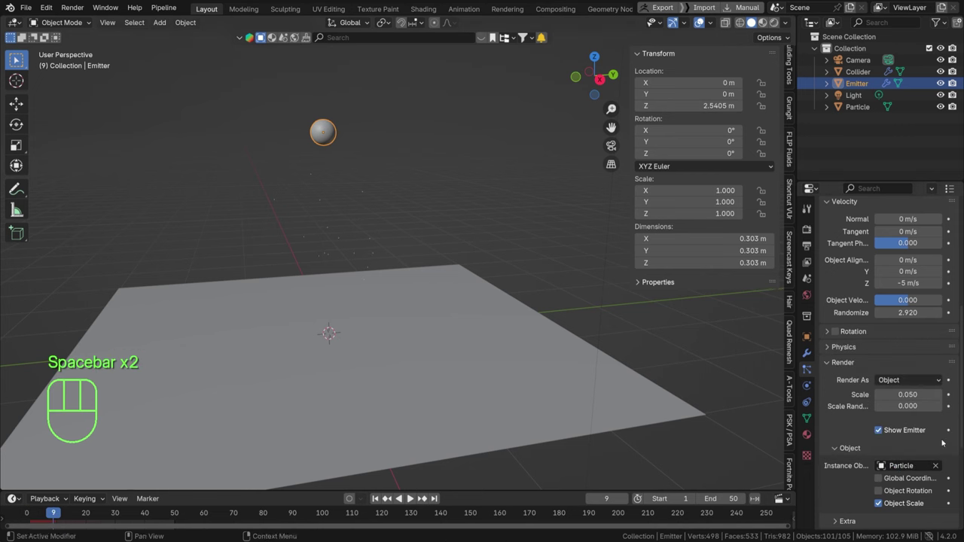
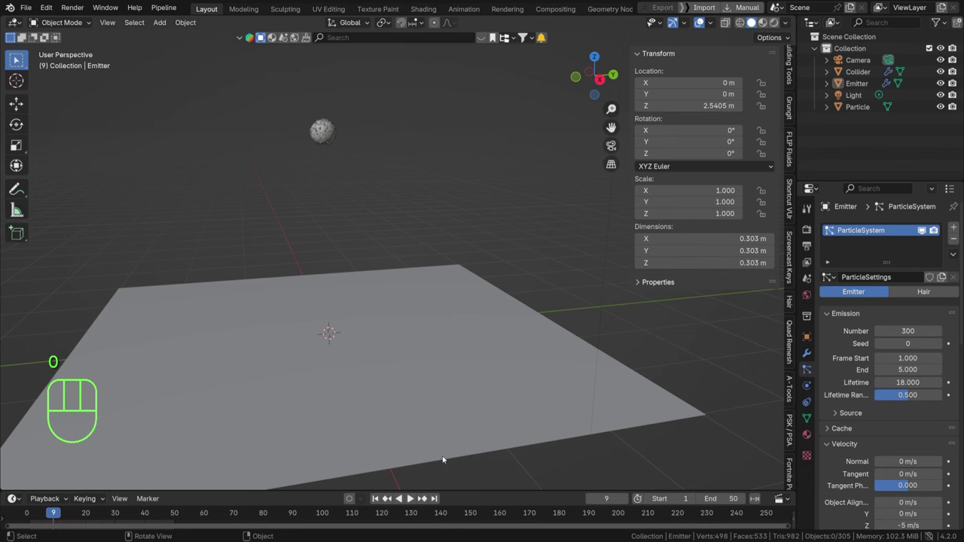
- Play and pause the particle animation to inspect the glowing particles, then save the file
{"action": "left_click", "coordinate": [379, 501]}
{"action": "key", "text": "space"}
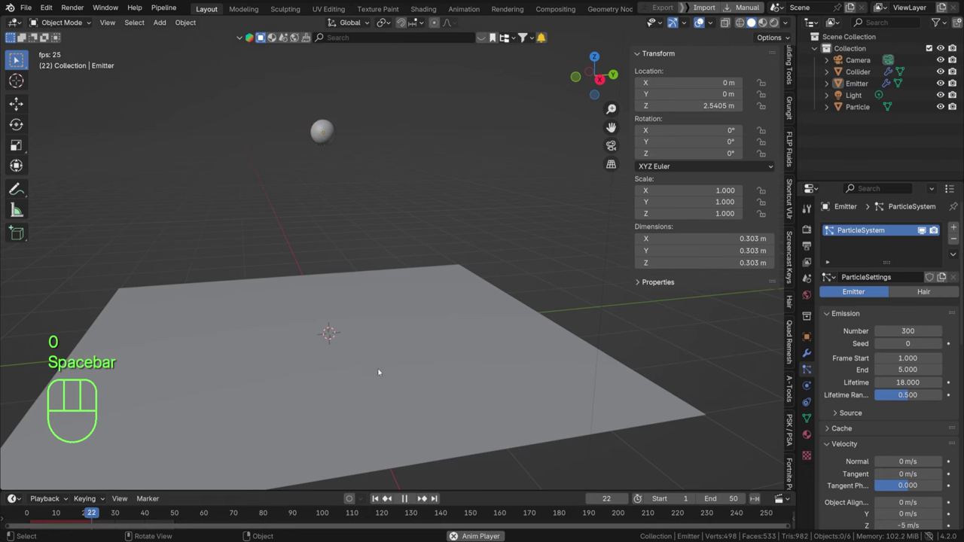
{"action": "key", "text": "space"}
{"action": "key", "text": "space"}
{"action": "key", "text": "space"}
{"action": "key", "text": "ctrl+s"}
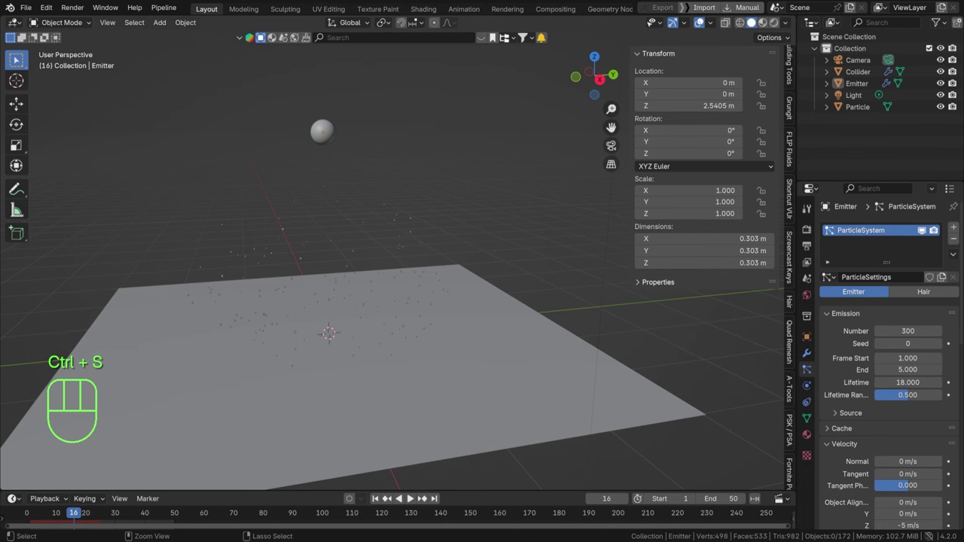
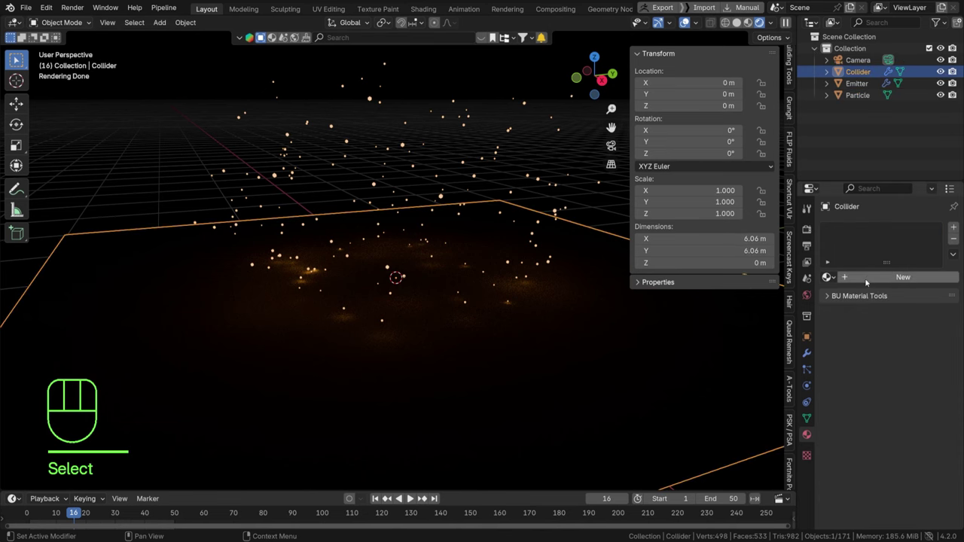
- Set the Collider ground's base colour to black and orbit to check the particle reflections
{"action": "left_click", "coordinate": [868, 277]}
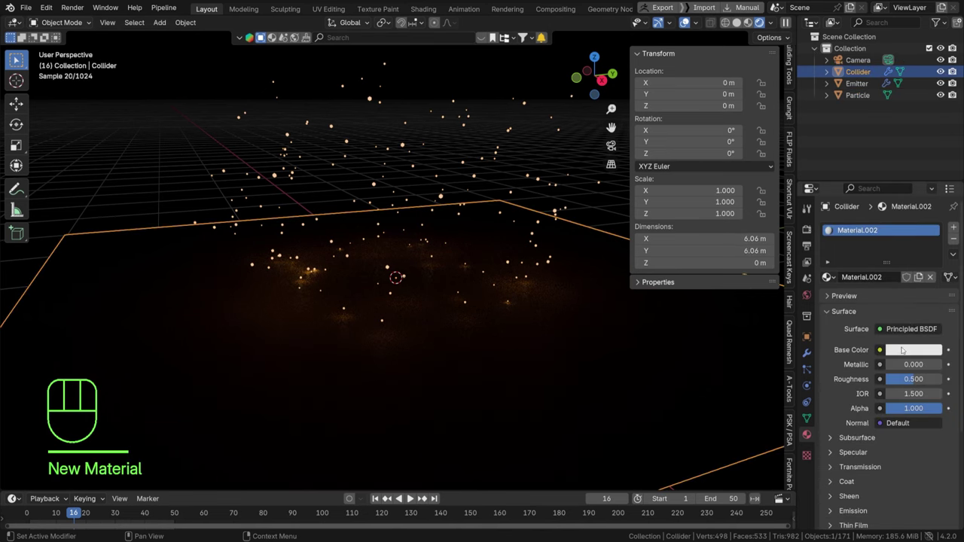
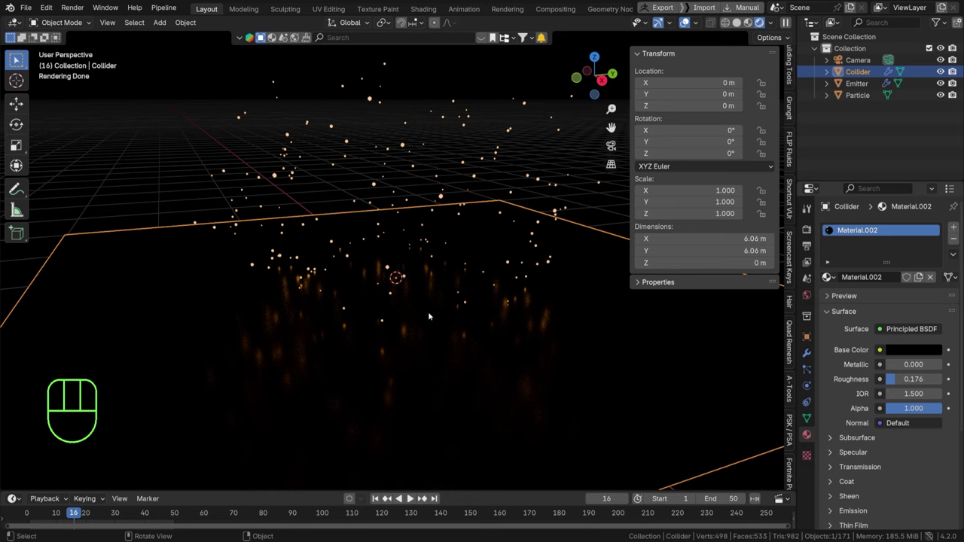
{"action": "middle_click", "coordinate": [399, 308]}
{"action": "middle_click", "coordinate": [430, 226]}
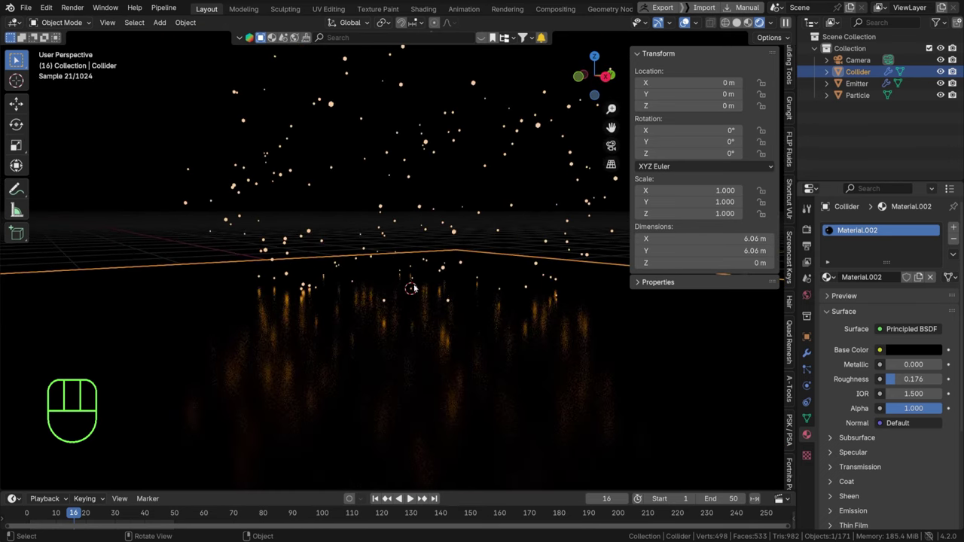
{"action": "middle_click", "coordinate": [423, 268]}
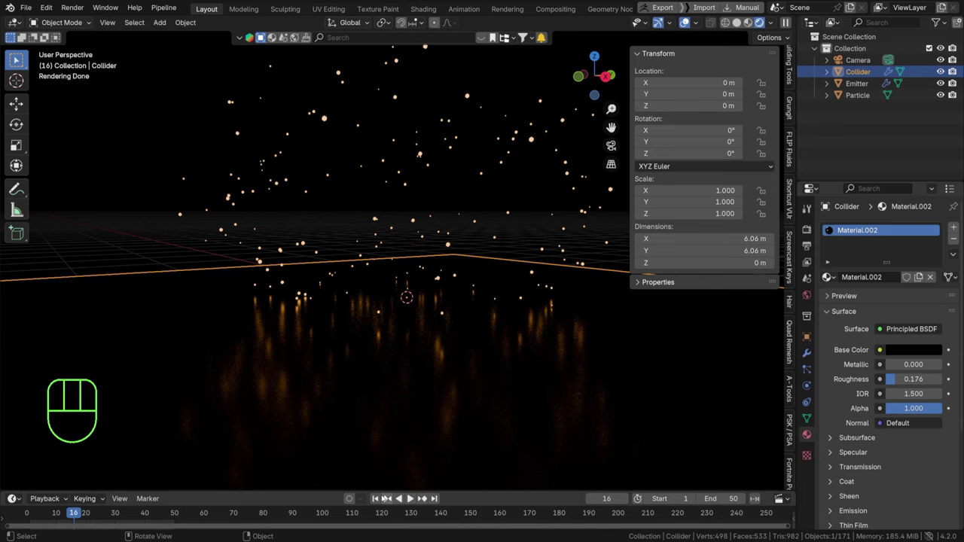
- Replay the particle animation several times and tilt the view down onto the glossy ground
{"action": "left_click", "coordinate": [379, 499]}
{"action": "key", "text": "space"}
{"action": "key", "text": "space"}
{"action": "left_click", "coordinate": [379, 500]}
{"action": "key", "text": "space"}
{"action": "key", "text": "space"}
{"action": "key", "text": "space"}
{"action": "key", "text": "space"}
{"action": "left_click_drag", "start_coordinate": [390, 317], "coordinate": [390, 354]}
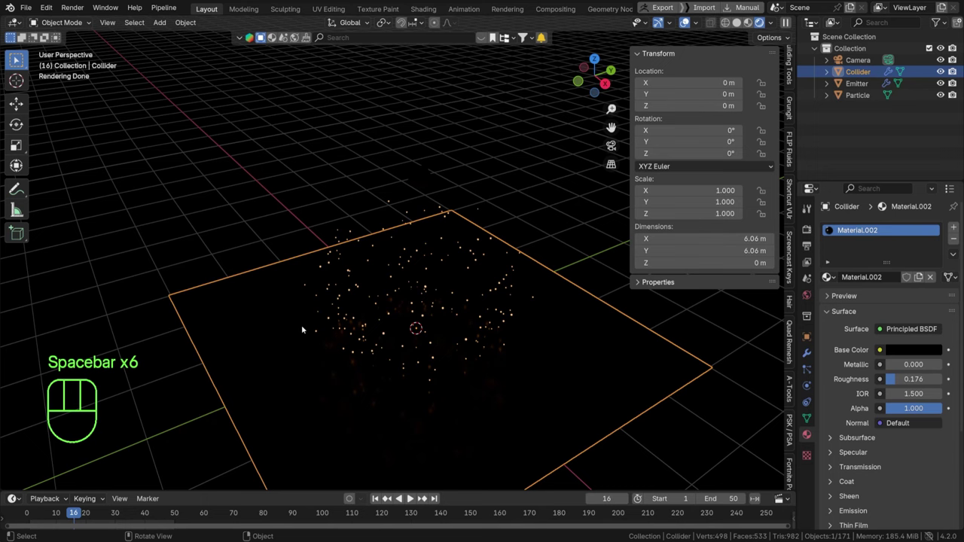
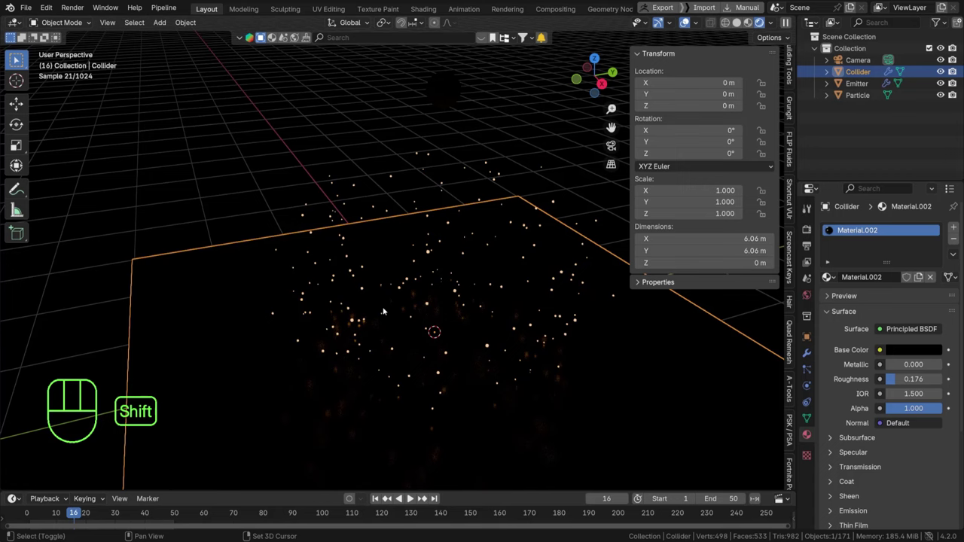
- Add a temporary cube, shrink it and rotate it about the X axis on the ground
{"action": "key", "text": "shift+a"}
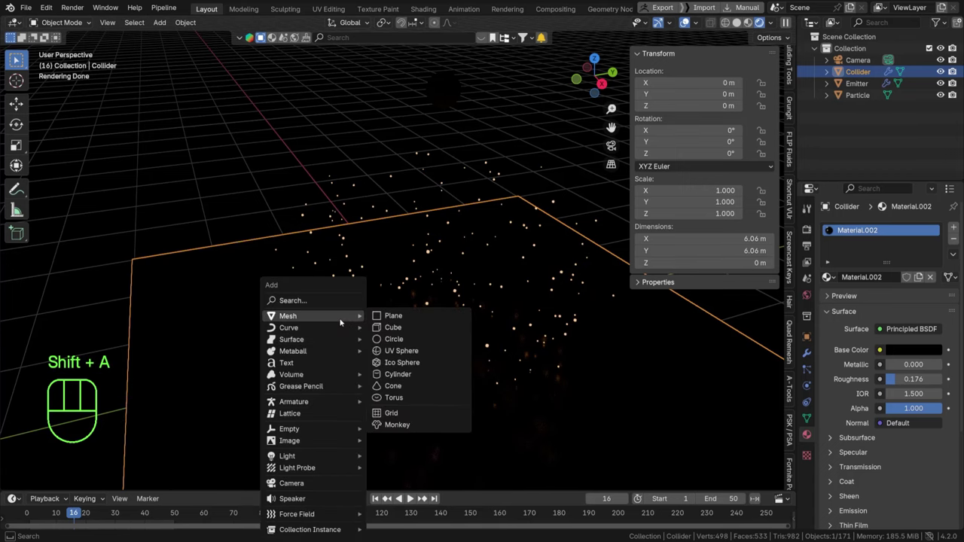
{"action": "key", "text": "s"}
{"action": "key", "text": "g"}
{"action": "scroll", "scroll_direction": "up", "scroll_amount": 3}
{"action": "middle_click", "coordinate": [439, 317]}
{"action": "scroll", "scroll_direction": "down", "scroll_amount": 3}
{"action": "key", "text": "r"}
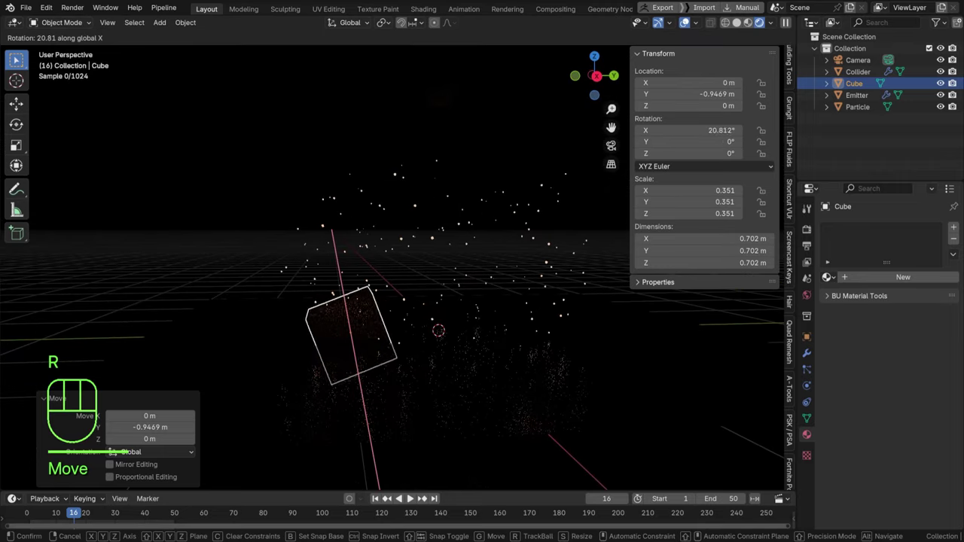
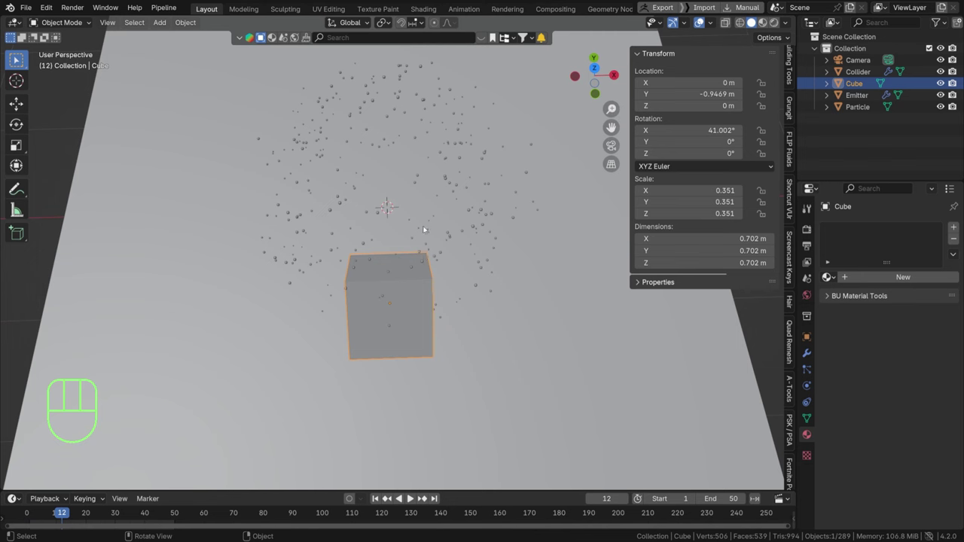
- In Edit Mode stretch the cube into a long block along X and shift its geometry about -1.24 m
{"action": "key", "text": "Tab"}
{"action": "key", "text": "a"}
{"action": "key", "text": "s"}
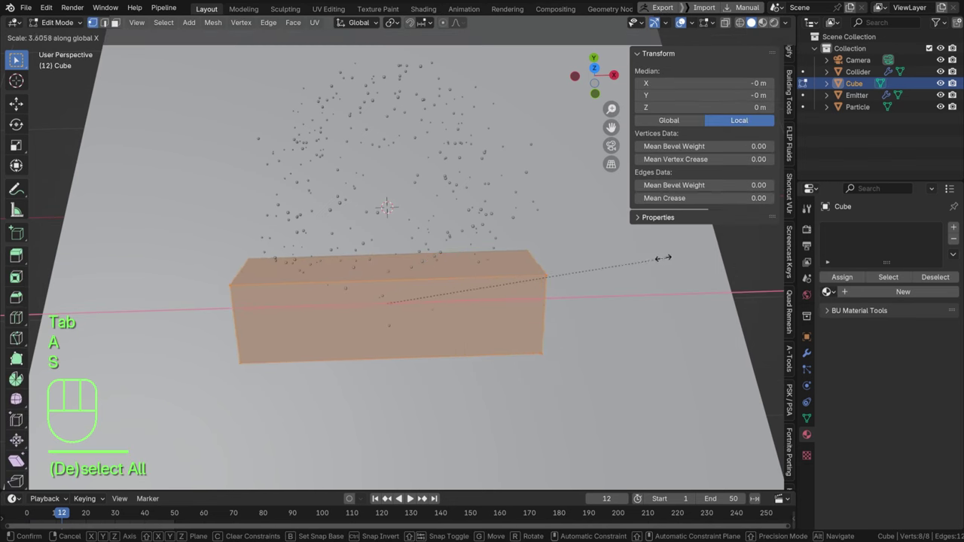
{"action": "key", "text": "r"}
{"action": "key", "text": "g"}
{"action": "key", "text": "r"}
{"action": "key", "text": "g"}
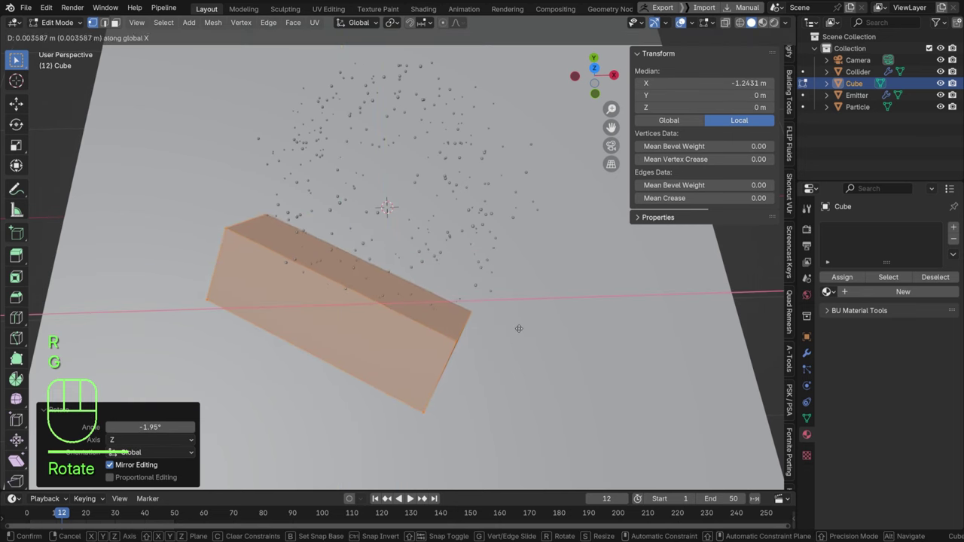
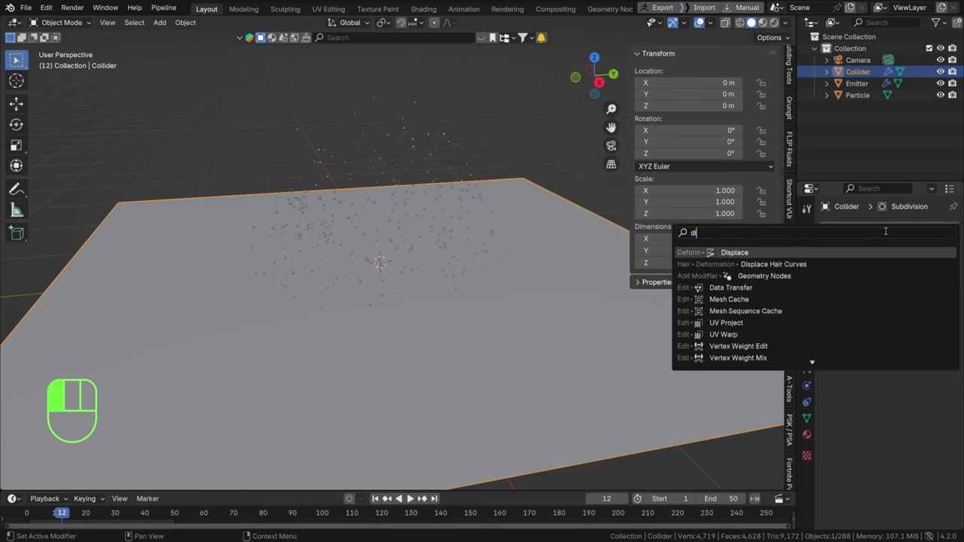
- Move the Displace modifier above Collision in the Collider's stack and stop playback
{"action": "left_click_drag", "start_coordinate": [954, 376], "coordinate": [944, 314]}
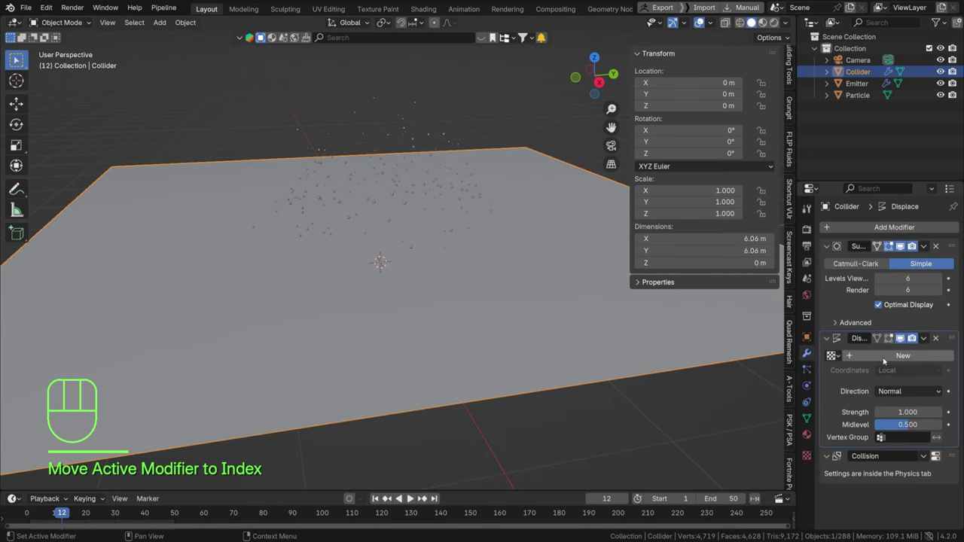
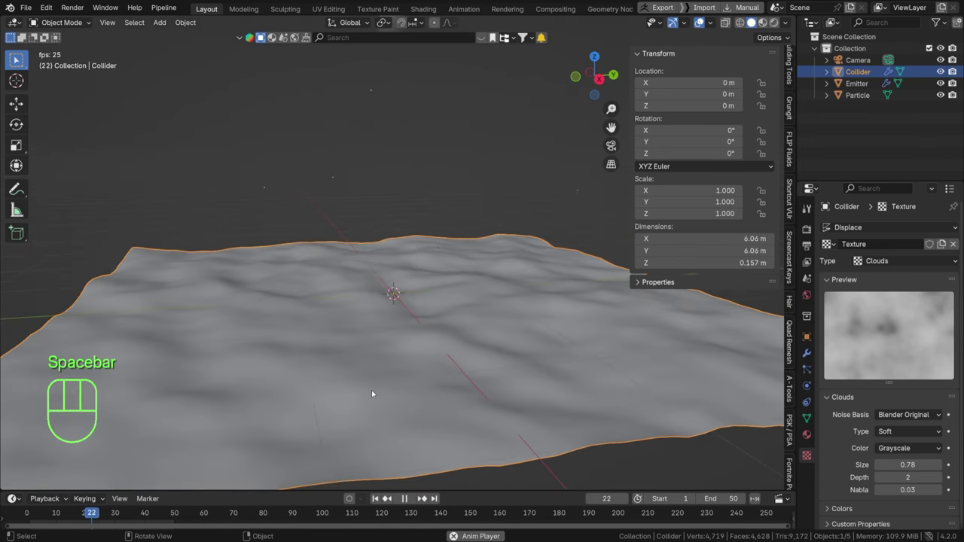
{"action": "key", "text": "space"}
- Return to the ground's modifier settings and play the animation to check particles landing on the bumpy terrain
{"action": "left_click_drag", "start_coordinate": [108, 517], "coordinate": [81, 512]}
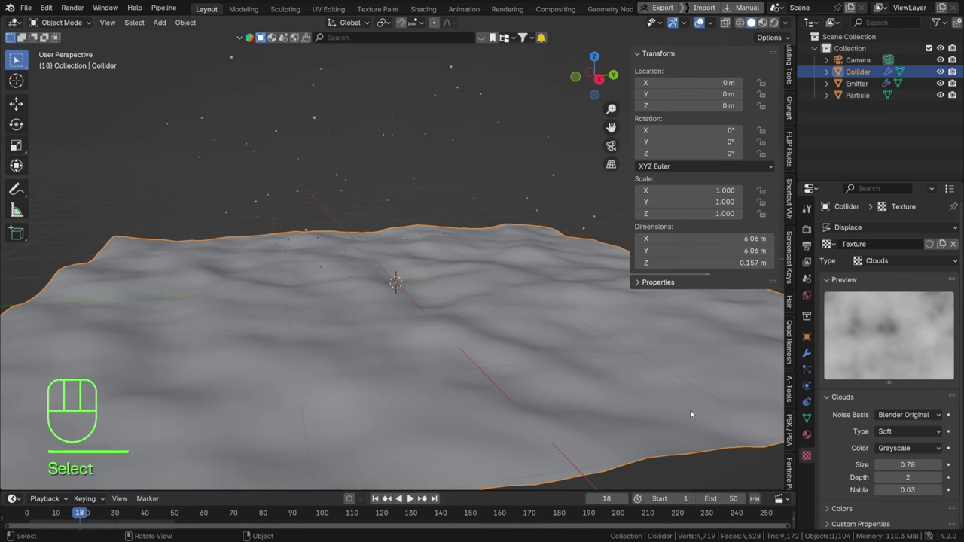
{"action": "left_click", "coordinate": [895, 408]}
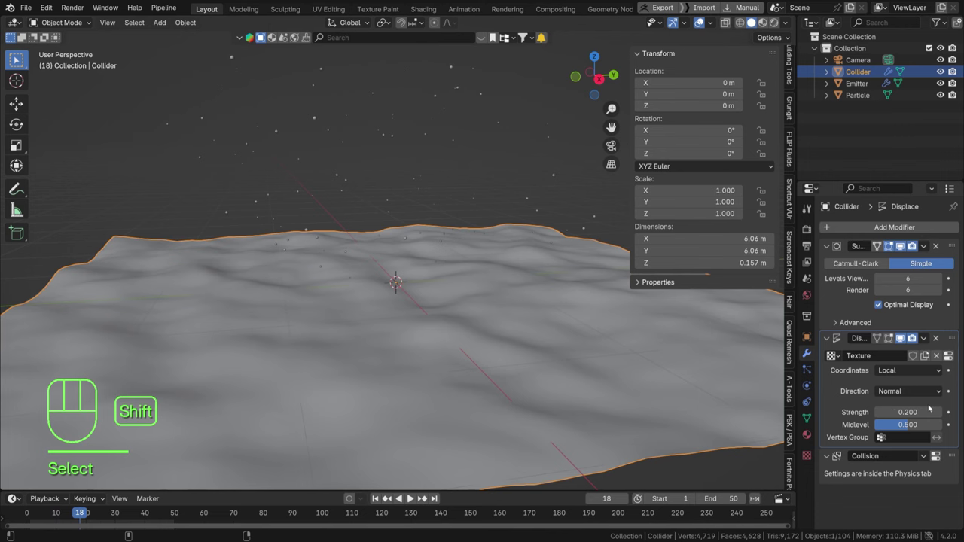
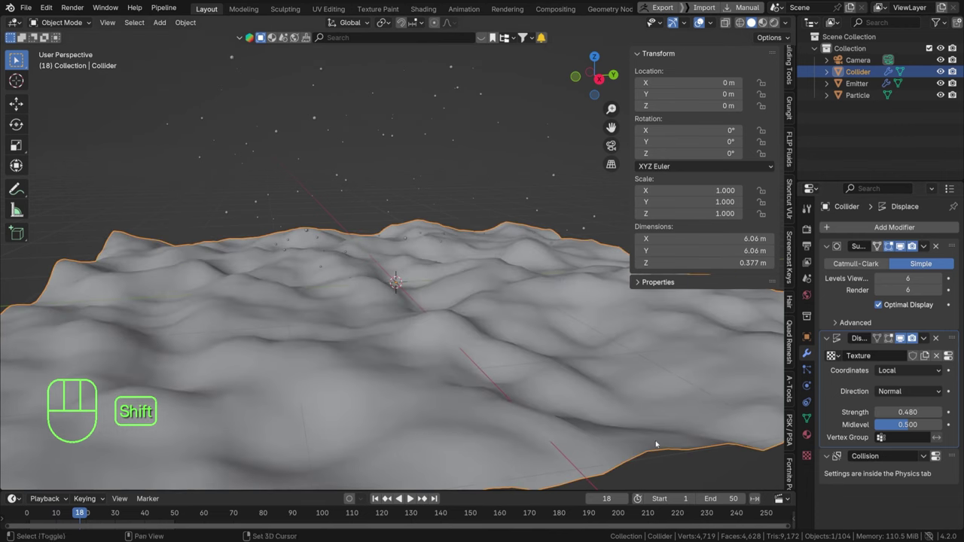
{"action": "key", "text": "space"}
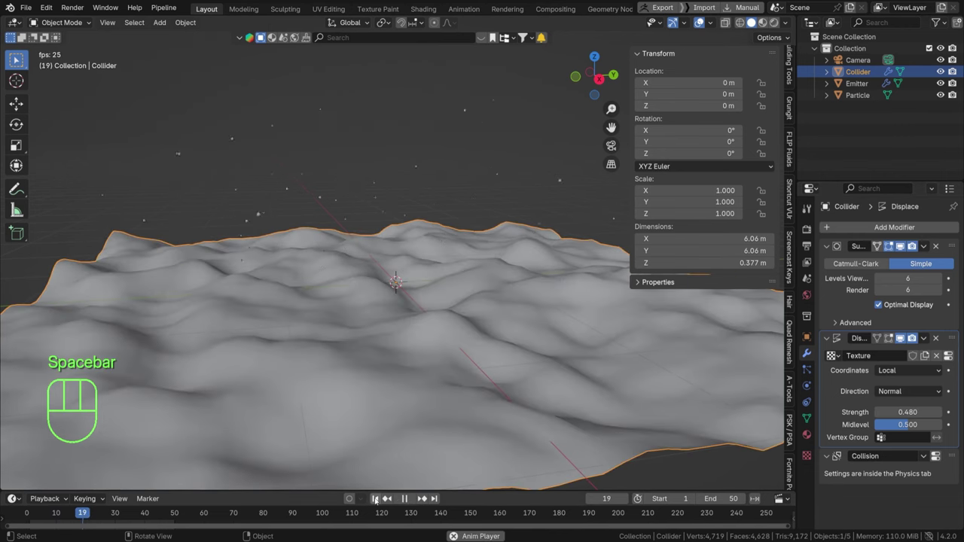
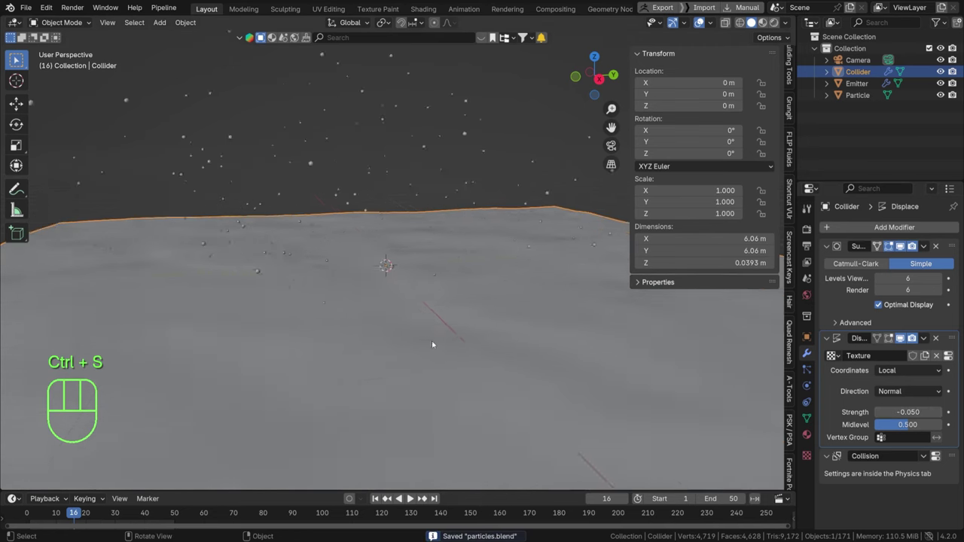
- Orbit around the scene and switch to looking through the scene camera
{"action": "left_click_drag", "start_coordinate": [407, 345], "coordinate": [423, 340]}
{"action": "left_click_drag", "start_coordinate": [409, 342], "coordinate": [480, 362]}
{"action": "left_click_drag", "start_coordinate": [350, 351], "coordinate": [443, 358]}
{"action": "middle_click", "coordinate": [441, 359]}
{"action": "key", "text": "shift+a"}
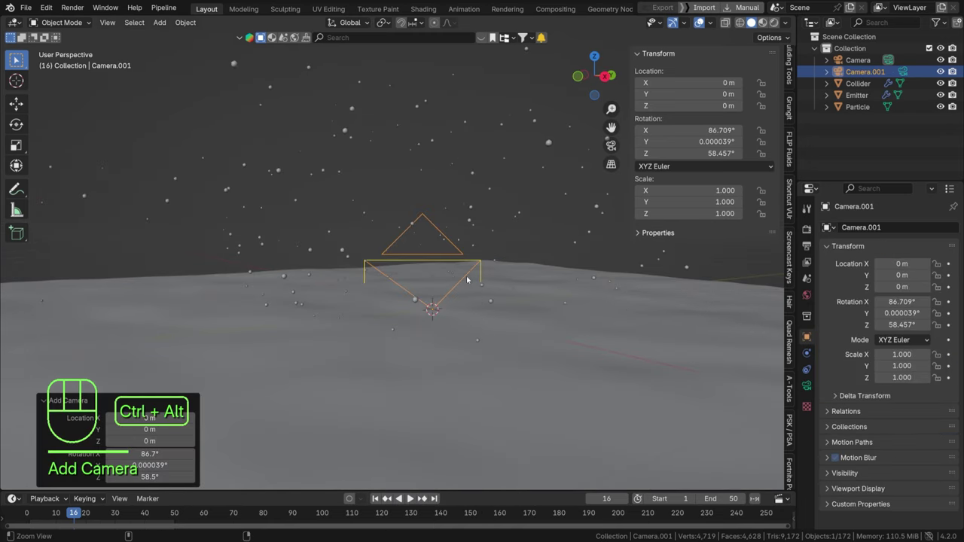
{"action": "key", "text": "ctrl+alt+KP_0"}
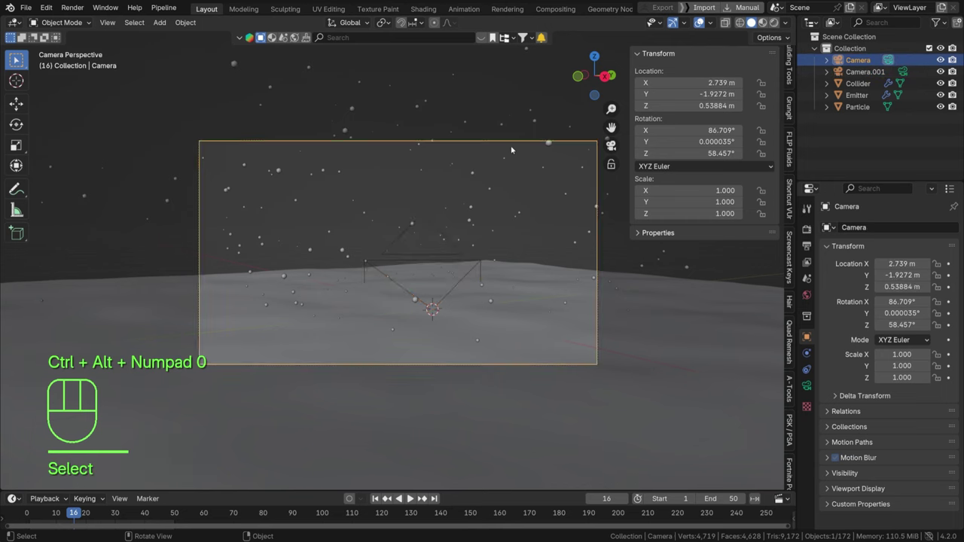
- Move the camera back from the emitter and tilt it to about 89.9° so the particles sit in frame
{"action": "key", "text": "g"}
{"action": "key", "text": "g"}
{"action": "key", "text": "r"}
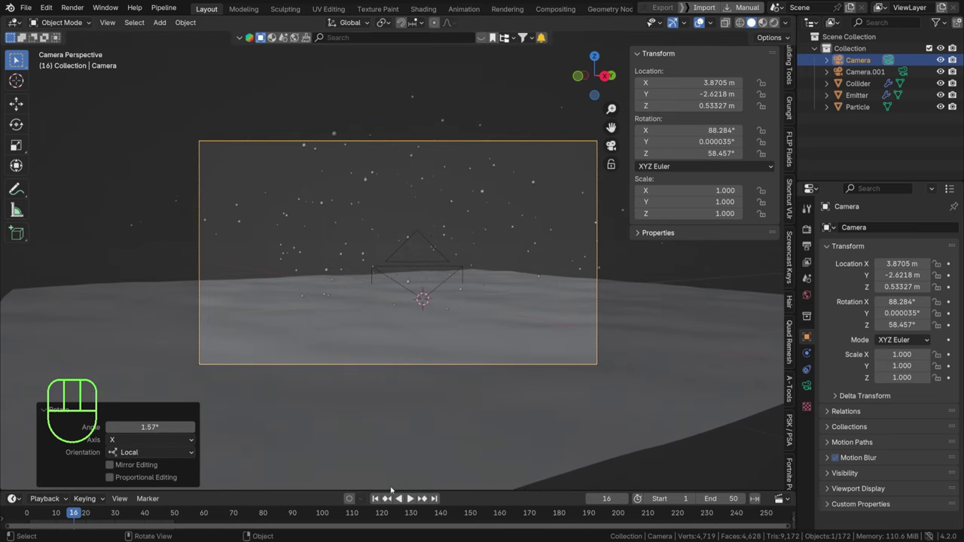
{"action": "key", "text": "space"}
{"action": "key", "text": "space"}
{"action": "key", "text": "space"}
{"action": "key", "text": "space"}
{"action": "key", "text": "r"}
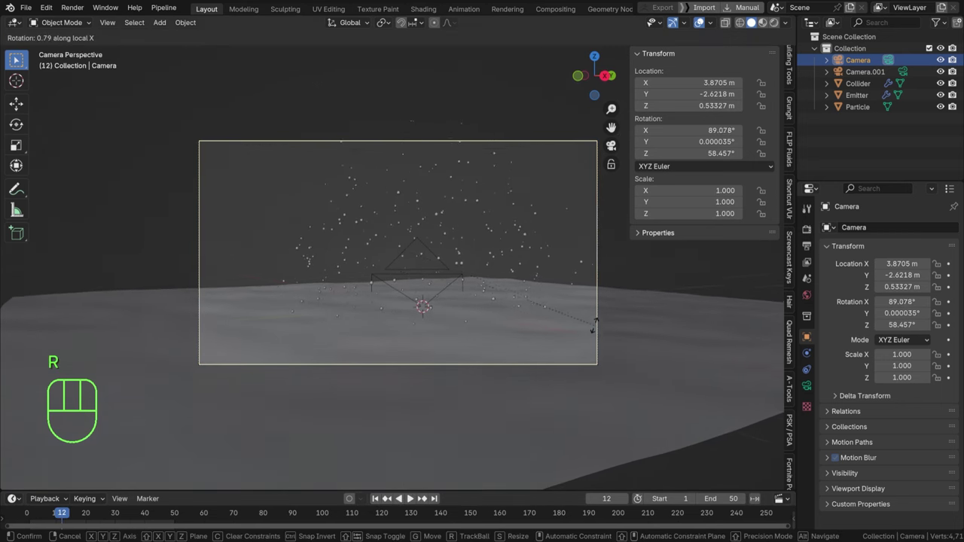
{"action": "key", "text": "g"}
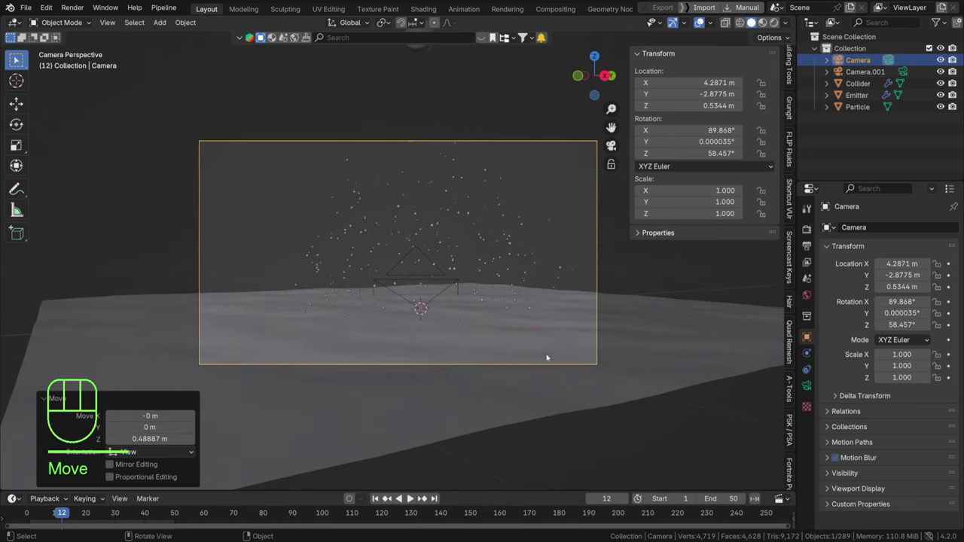
- Show the rendered preview through the camera and step to a different frame
{"action": "key", "text": "r"}
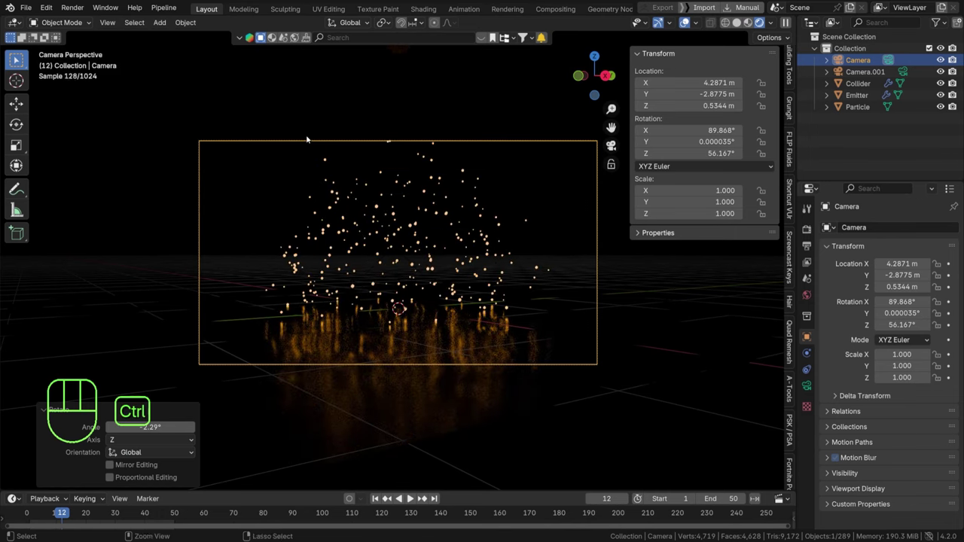
{"action": "key", "text": "ctrl+b"}
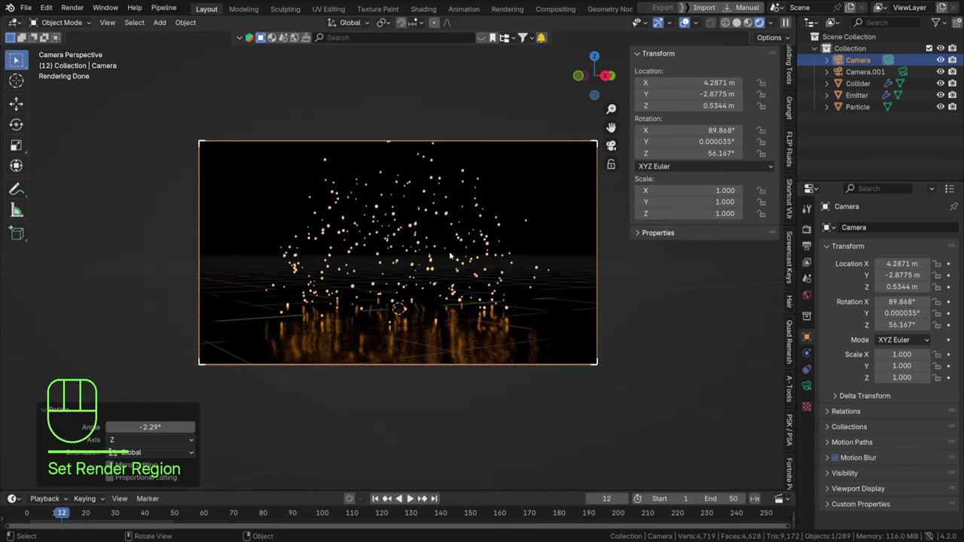
{"action": "key", "text": "space"}
{"action": "key", "text": "space"}
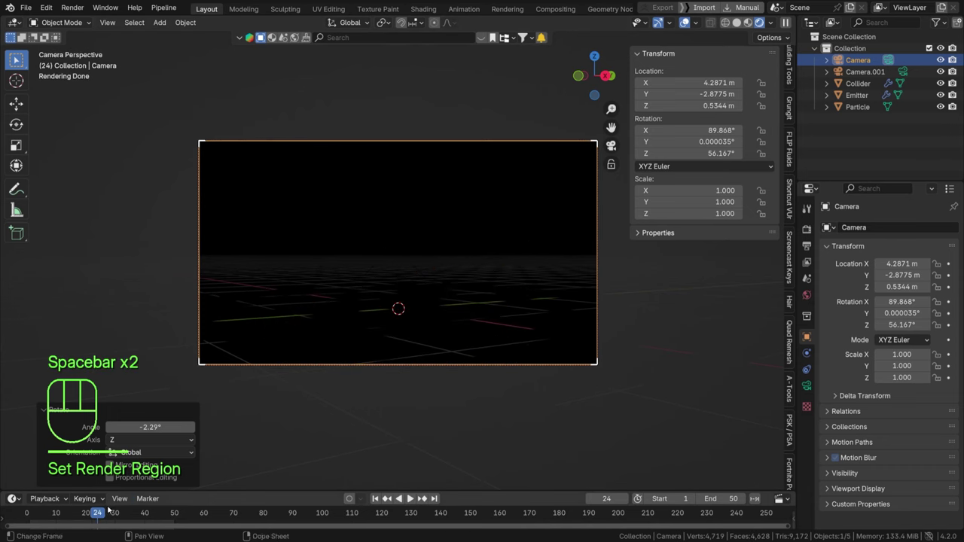
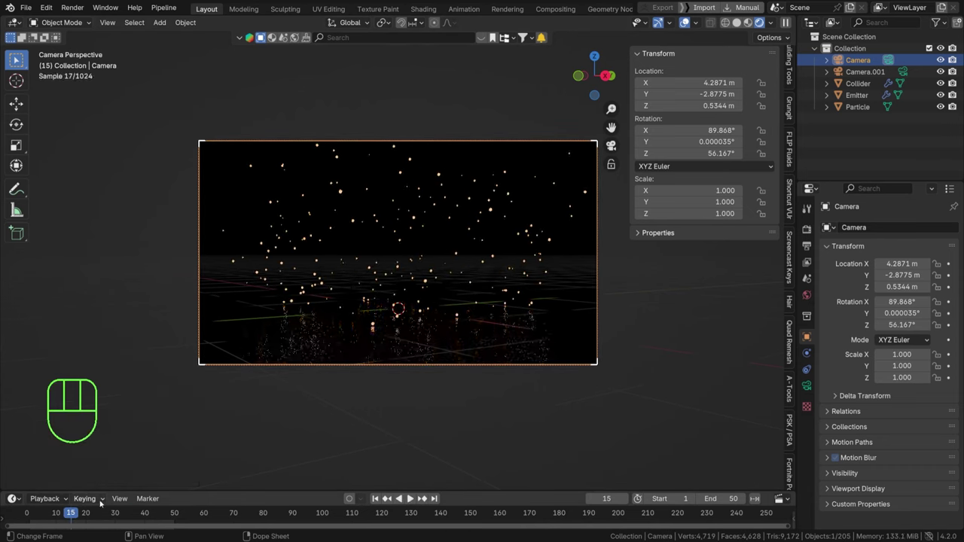
- Tilt the camera to about 92.5°, turn it to a 55.9° heading and save the file
{"action": "key", "text": "r"}
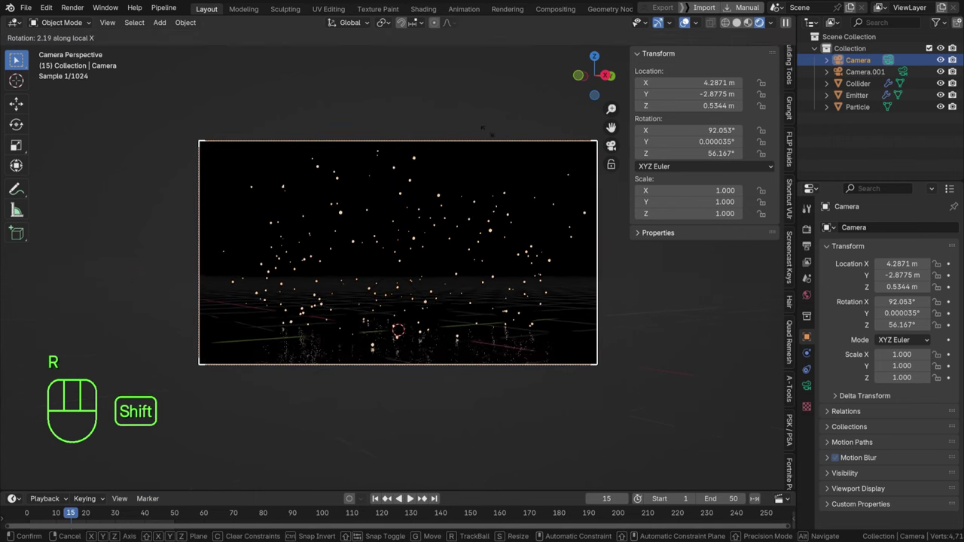
{"action": "key", "text": "g"}
{"action": "key", "text": "r"}
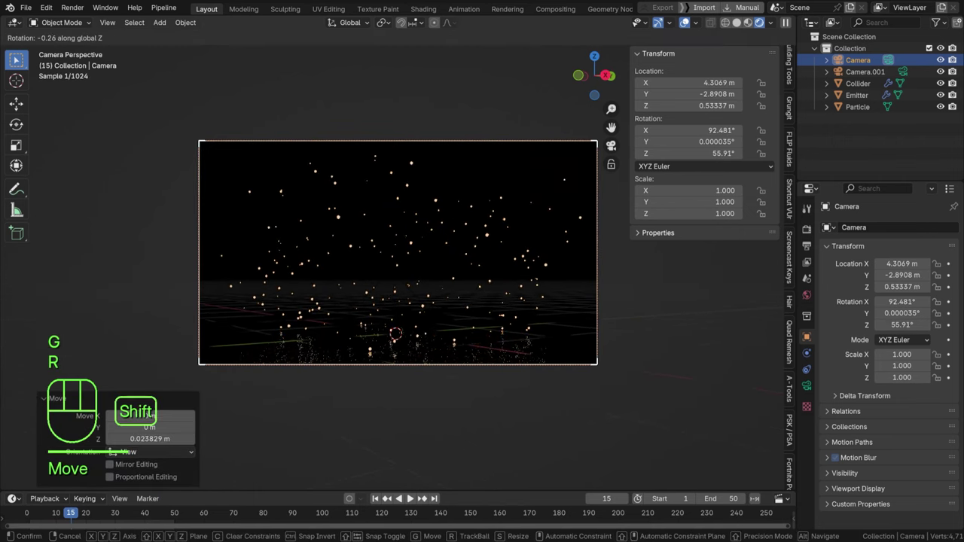
{"action": "key", "text": "ctrl+s"}
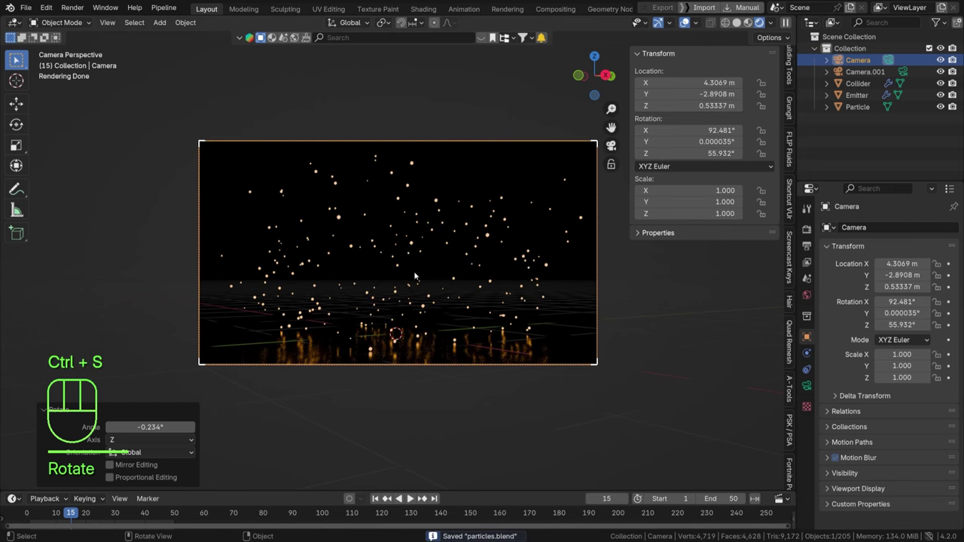
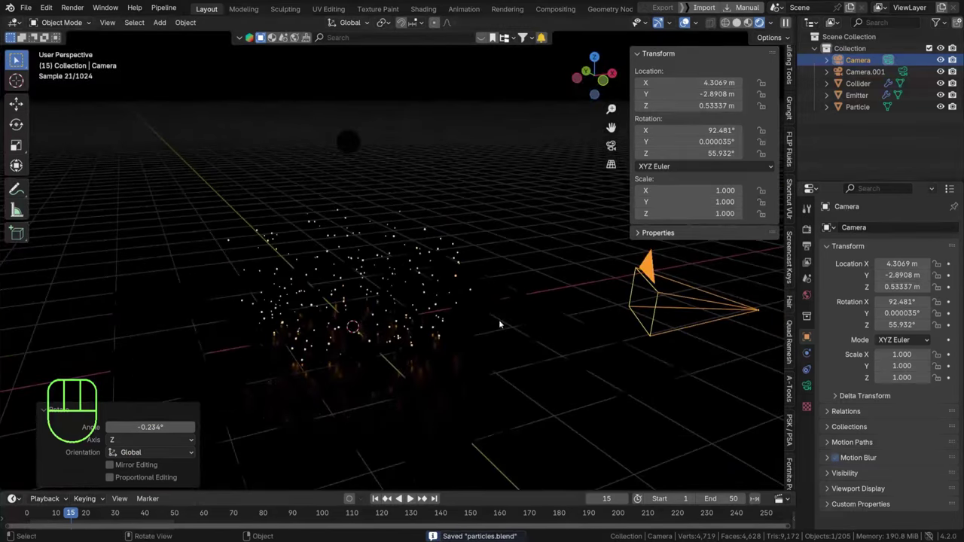
- Look through the camera again and start lowering it along the vertical axis
{"action": "key", "text": "KP_0"}
{"action": "key", "text": "g"}
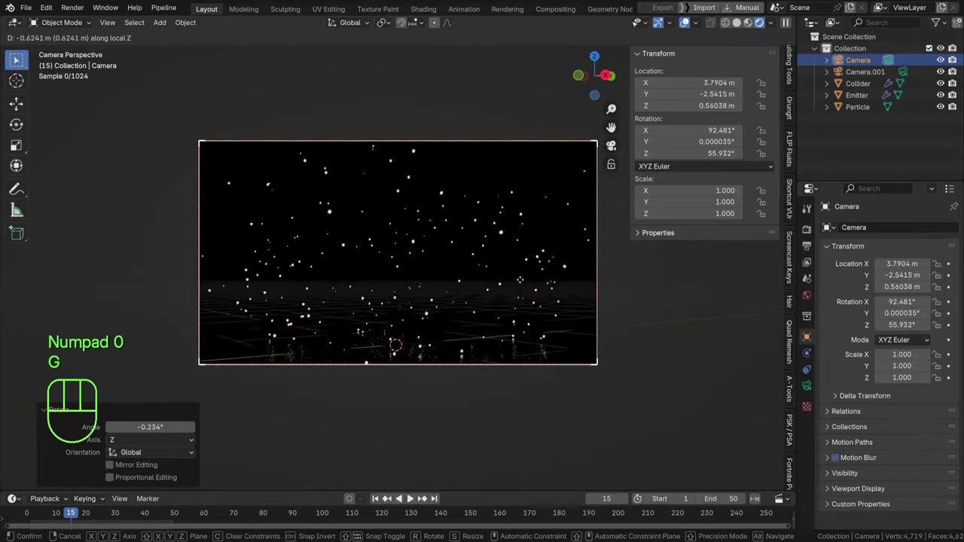
{"action": "key", "text": "g"}
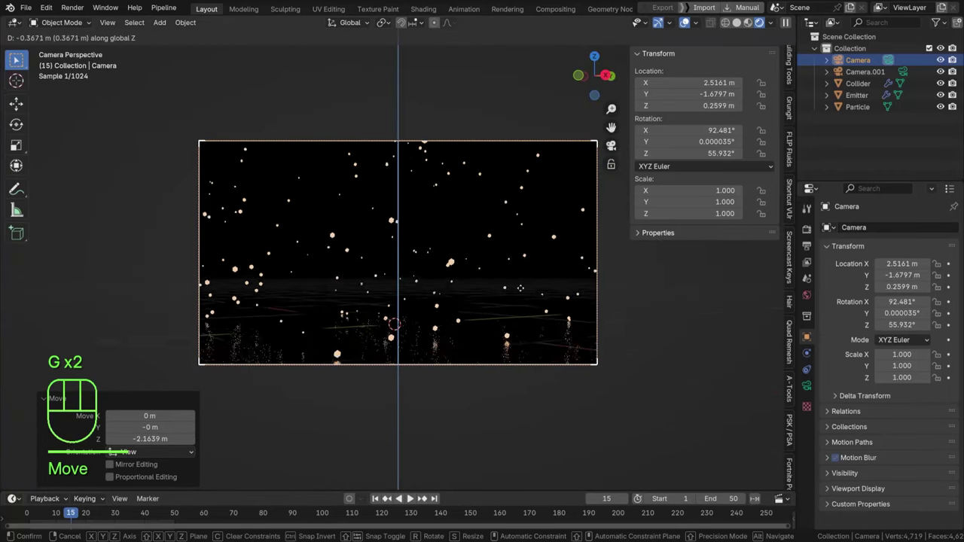
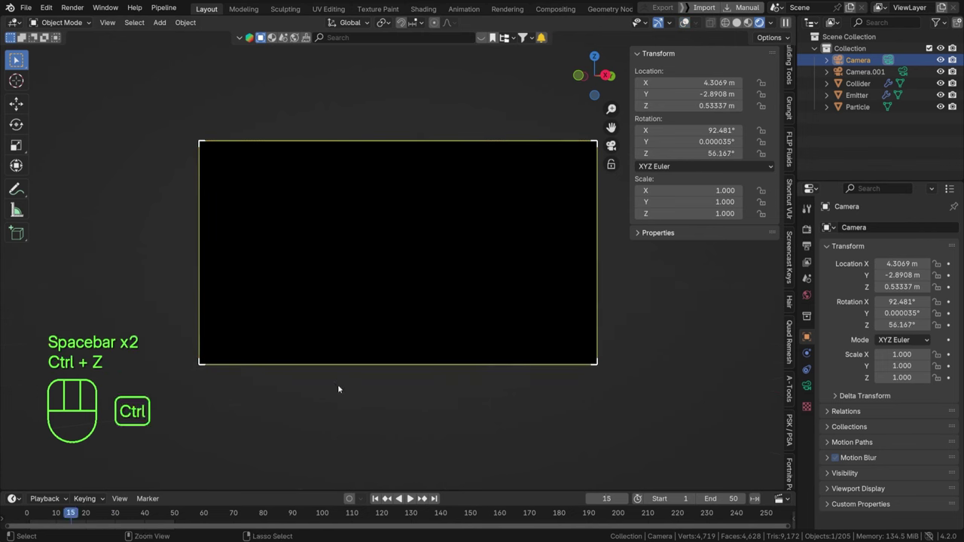
- Switch to solid shading, step back frames and pull the camera along its view direction to about X 4.48, Y -3.01
{"action": "key", "text": "ctrl+shift+z"}
{"action": "key", "text": "ctrl+shift+z"}
{"action": "key", "text": "ctrl+shift+z"}
{"action": "key", "text": "space"}
{"action": "key", "text": "space"}
{"action": "key", "text": "space"}
{"action": "key", "text": "space"}
{"action": "left_click", "coordinate": [379, 504]}
{"action": "key", "text": "space"}
{"action": "key", "text": "space"}
{"action": "left_click", "coordinate": [379, 505]}
{"action": "key", "text": "space"}
{"action": "key", "text": "space"}
- Lower the camera to about 0.43 m and rewind the animation to frame 1
{"action": "key", "text": "g"}
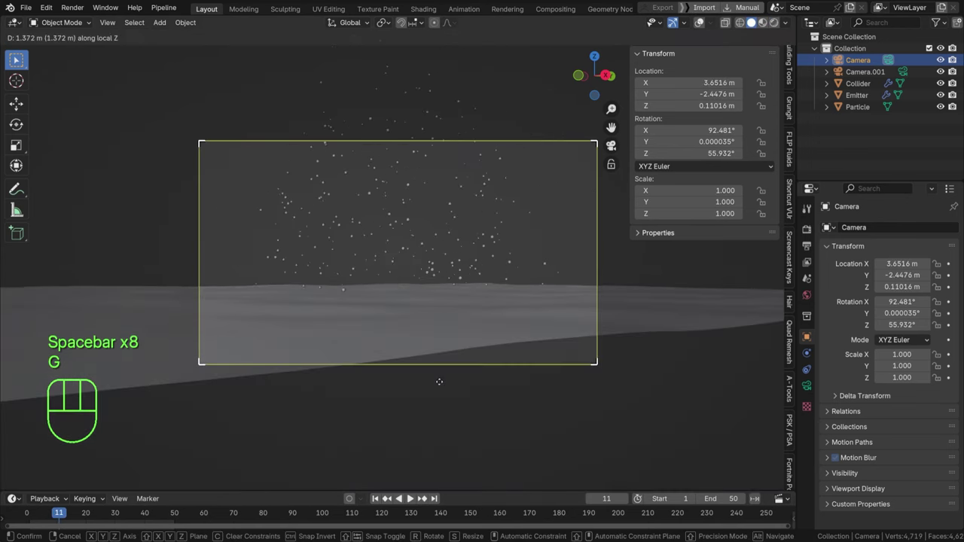
{"action": "key", "text": "g"}
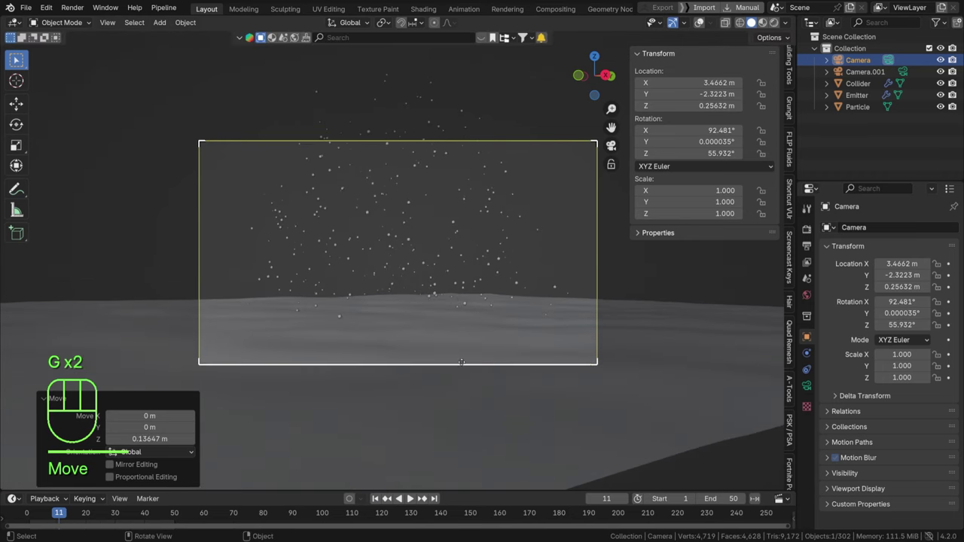
{"action": "key", "text": "g"}
{"action": "key", "text": "g"}
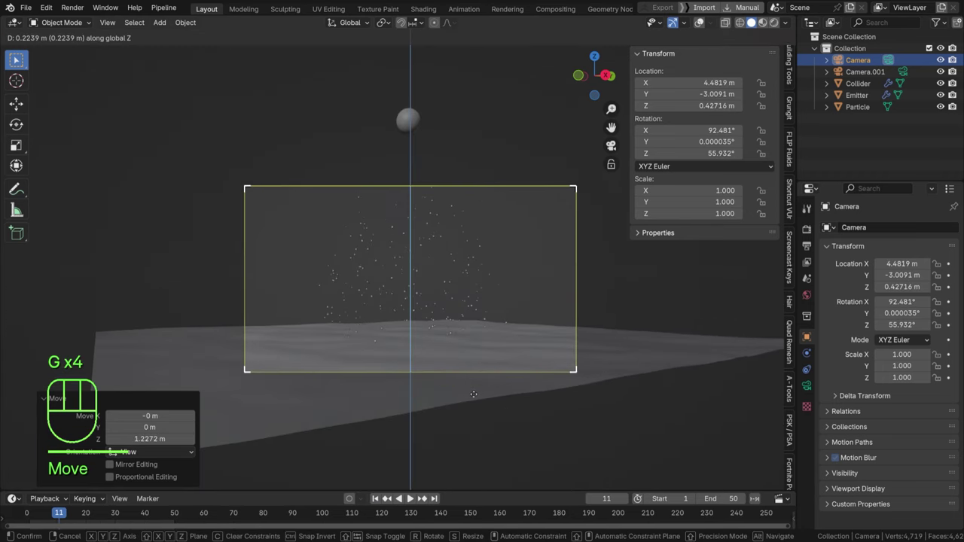
{"action": "left_click", "coordinate": [374, 501]}
{"action": "key", "text": "space"}
{"action": "key", "text": "space"}
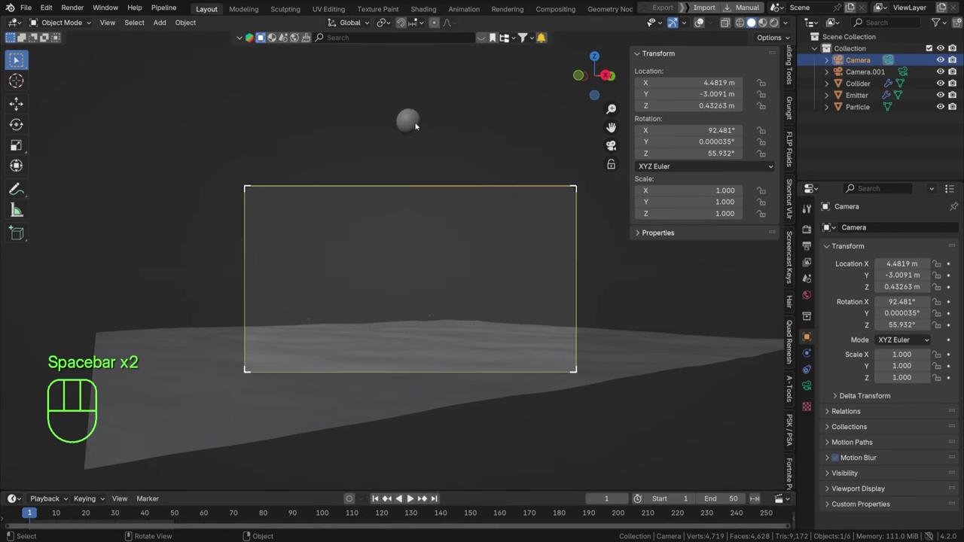
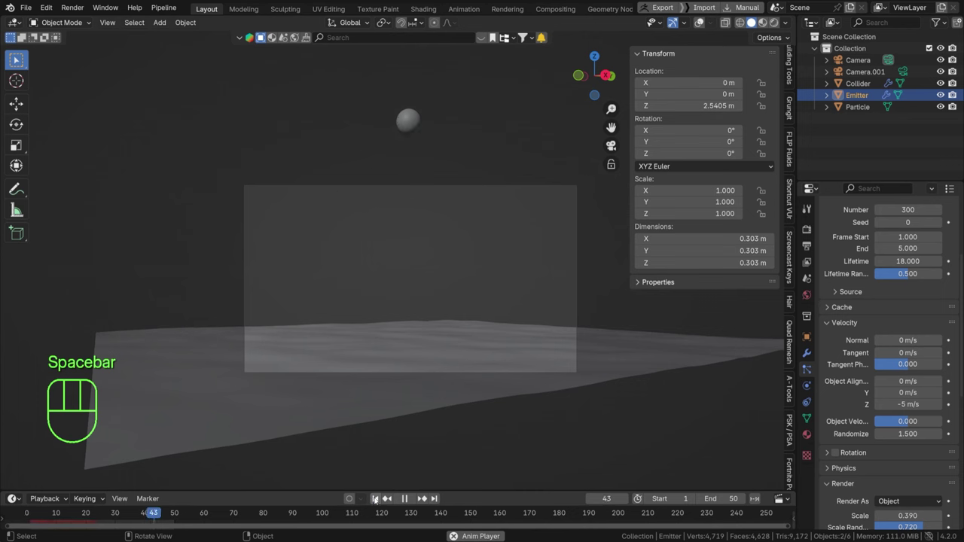
- Save the file and move the Emitter sphere to about X 0.94, Y 1.47, Z 1.58 m, replaying the burst
{"action": "key", "text": "space"}
{"action": "key", "text": "ctrl+s"}
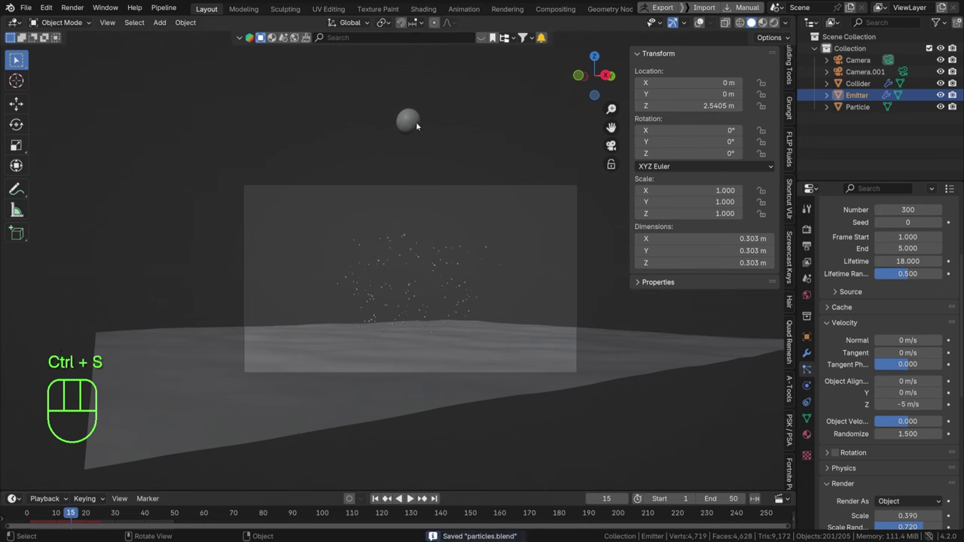
{"action": "key", "text": "g"}
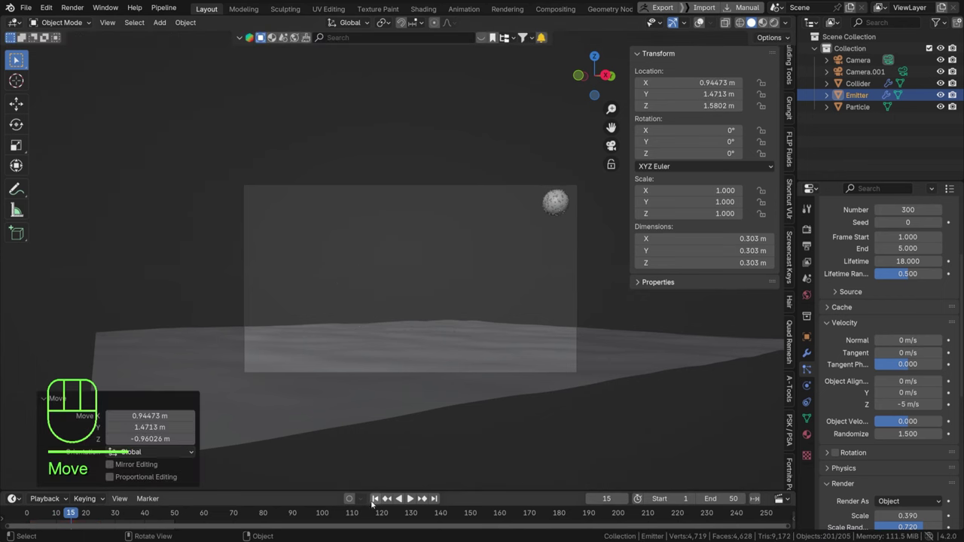
{"action": "key", "text": "space"}
{"action": "key", "text": "space"}
- Orbit the scene, check the spray through the camera and pull back to see the whole ground
{"action": "left_click_drag", "start_coordinate": [564, 215], "coordinate": [550, 251]}
{"action": "key", "text": "space"}
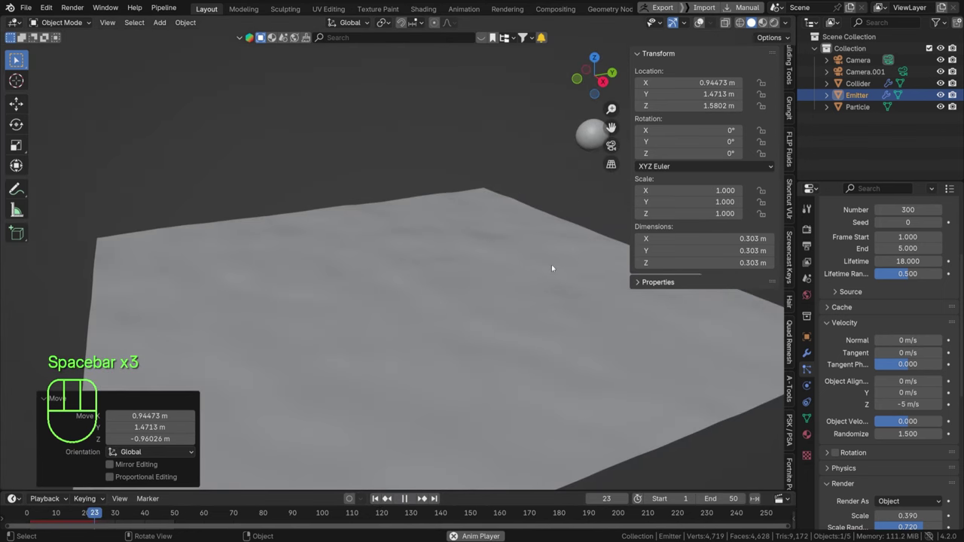
{"action": "key", "text": "space"}
{"action": "key", "text": "KP_0"}
{"action": "key", "text": "space"}
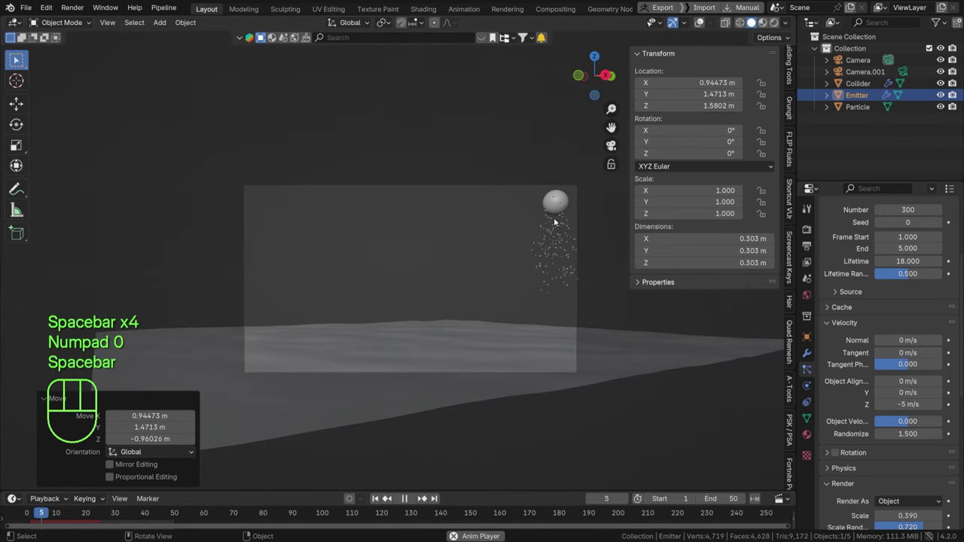
{"action": "key", "text": "space"}
{"action": "left_click_drag", "start_coordinate": [520, 268], "coordinate": [505, 304]}
{"action": "left_click_drag", "start_coordinate": [511, 294], "coordinate": [618, 188]}
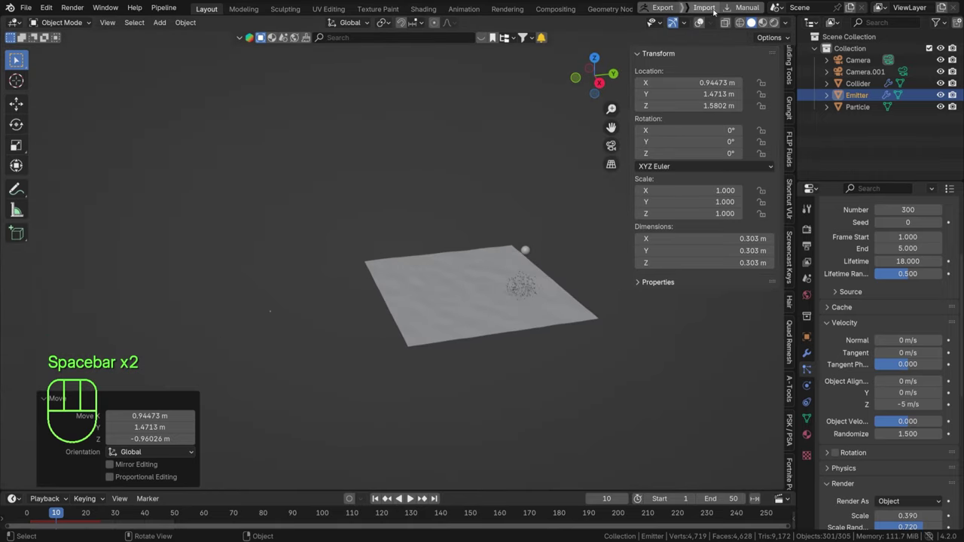
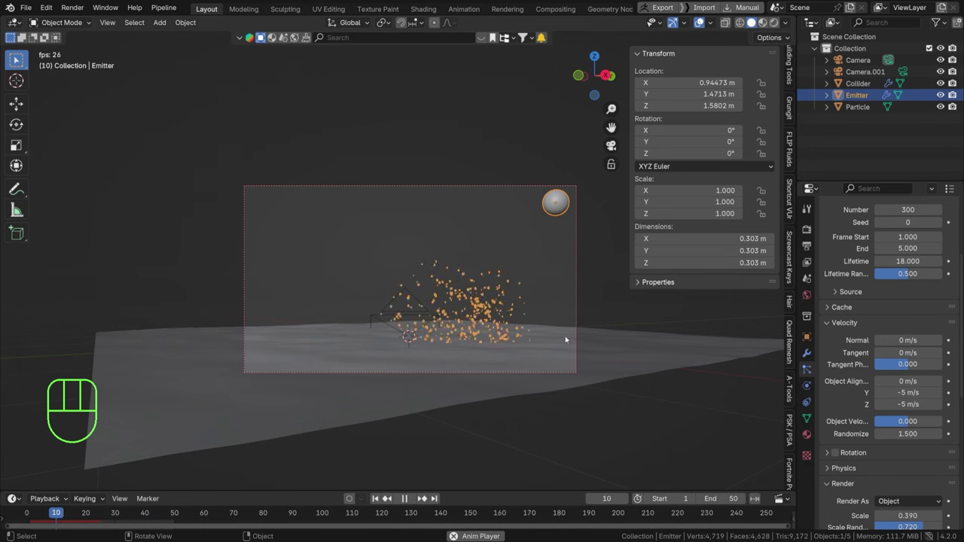
- Set the Collider's collision particle randomize to 1.0 in Physics, then select the camera
{"action": "left_click", "coordinate": [523, 343]}
{"action": "left_click", "coordinate": [804, 357]}
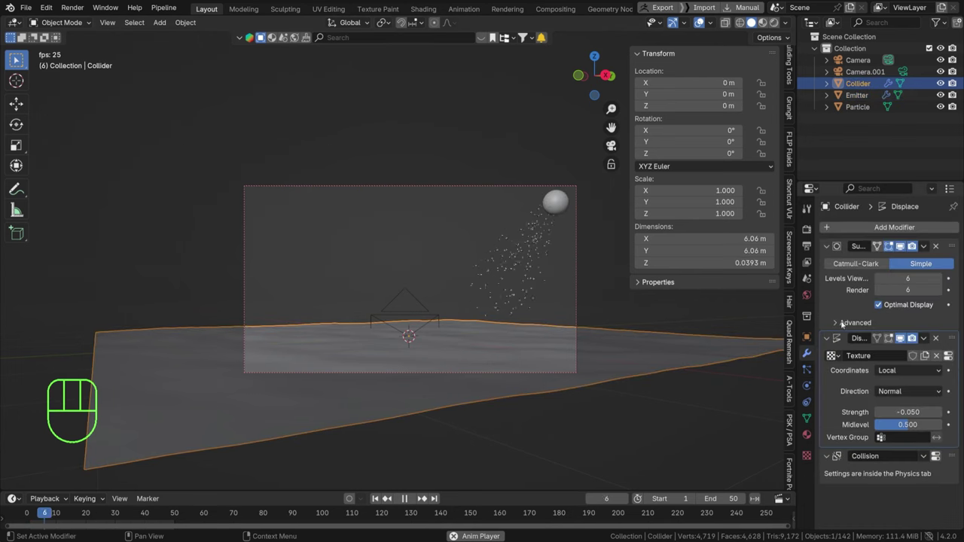
{"action": "left_click", "coordinate": [810, 384]}
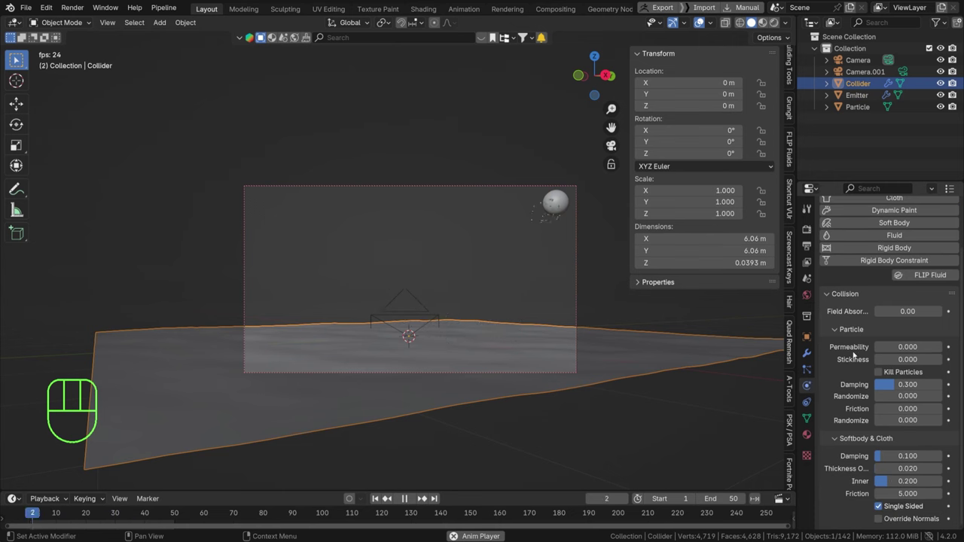
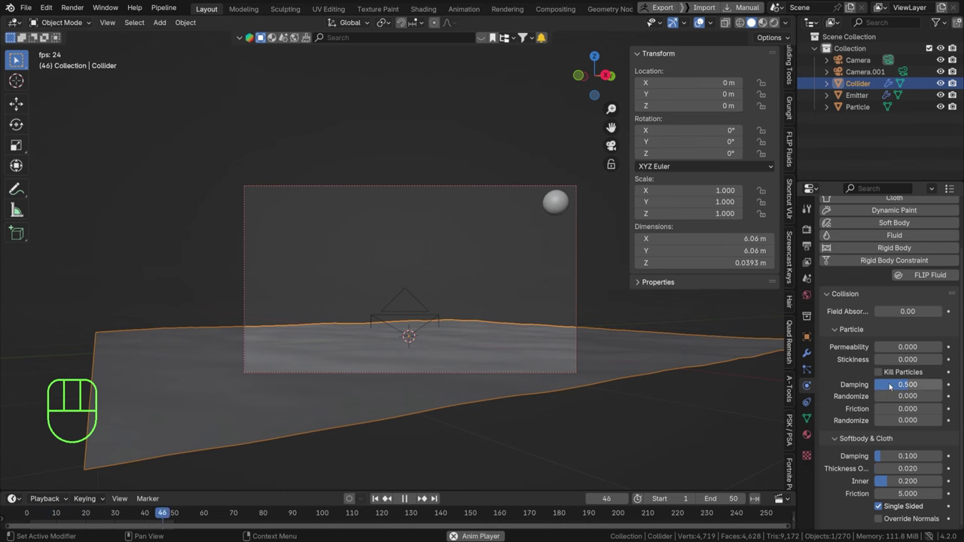
{"action": "left_click_drag", "start_coordinate": [920, 423], "coordinate": [915, 424]}
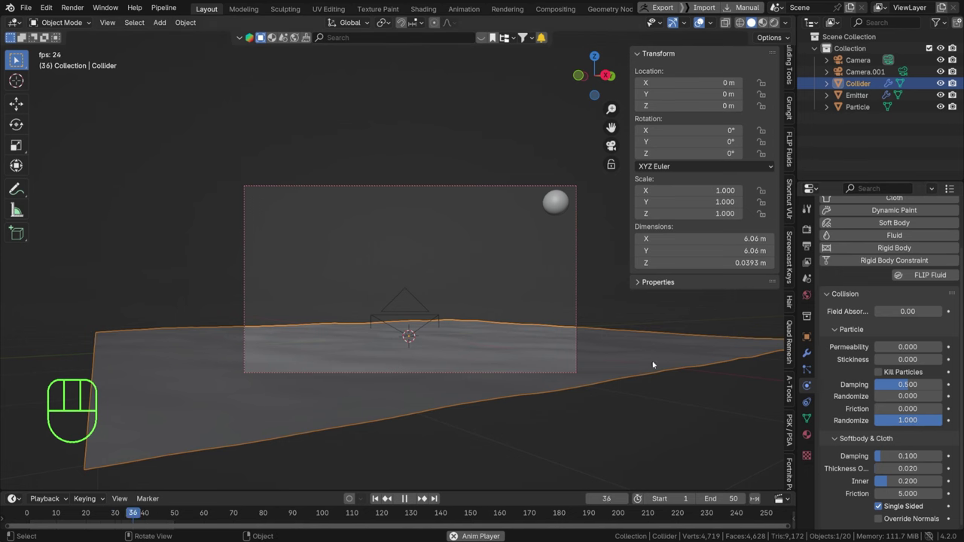
{"action": "left_click", "coordinate": [546, 189]}
- Dolly the camera in to about X 2.30, Y -3.32 and rotate it to a 27° heading
{"action": "key", "text": "g"}
{"action": "key", "text": "g"}
{"action": "key", "text": "g"}
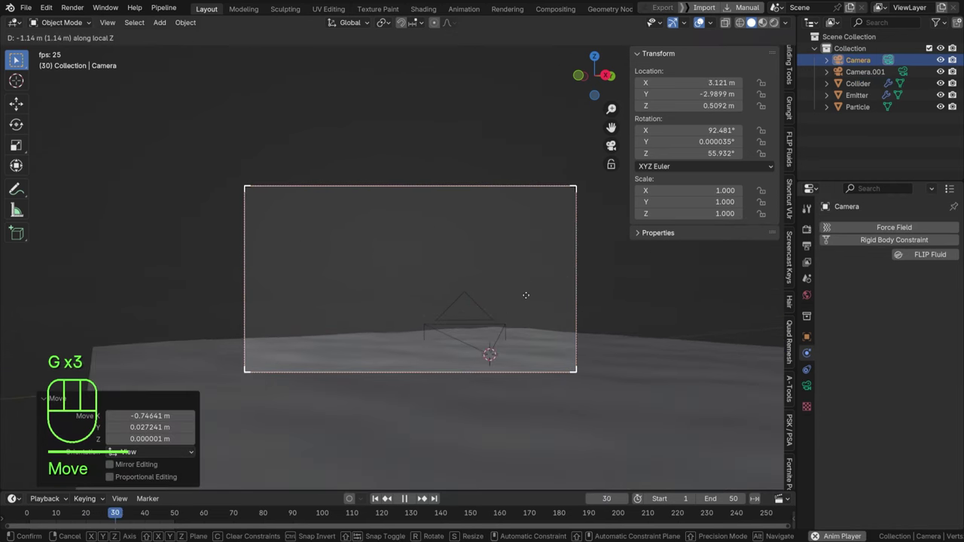
{"action": "key", "text": "r"}
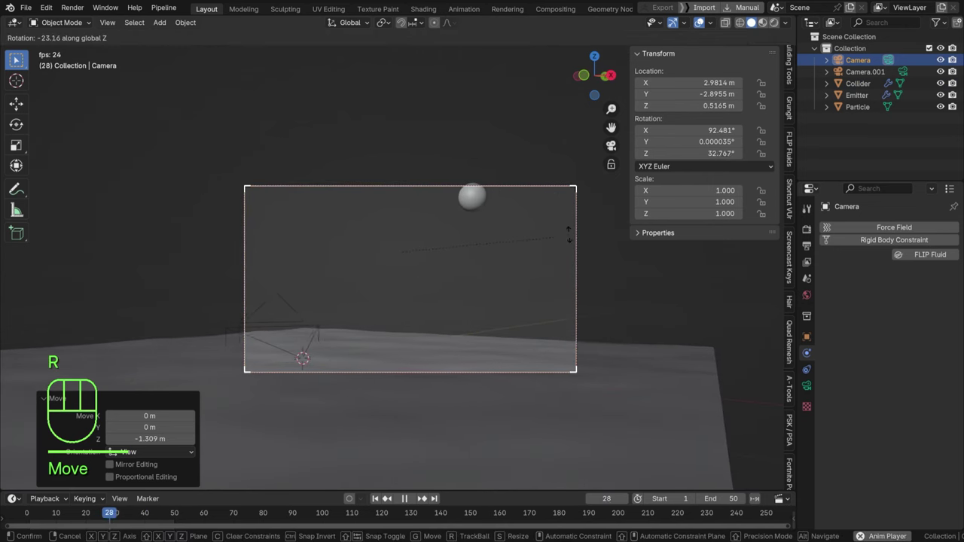
{"action": "key", "text": "g"}
{"action": "key", "text": "r"}
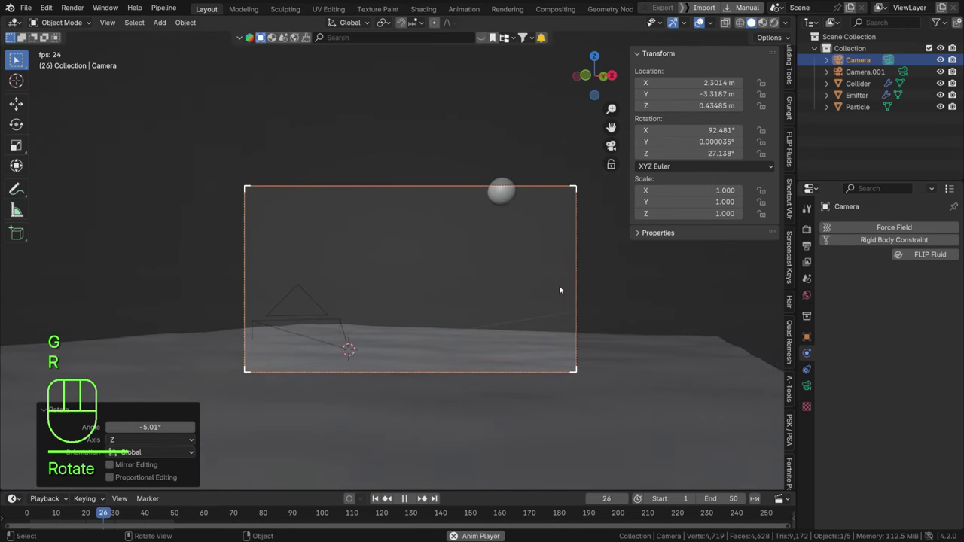
- Lower the Emitter sphere to 1.29 m so the spray falls in shot, and save
{"action": "key", "text": "g"}
{"action": "key", "text": "g"}
{"action": "key", "text": "g"}
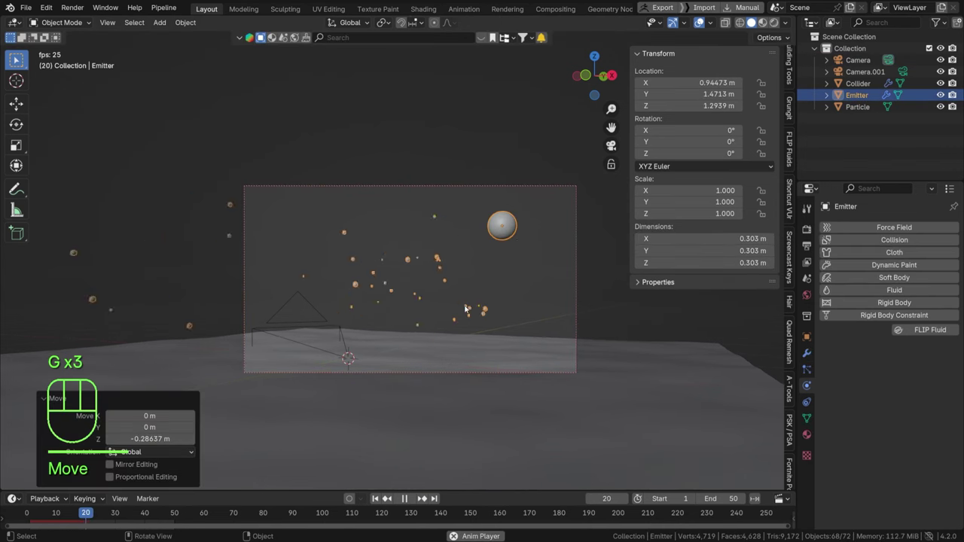
{"action": "key", "text": "ctrl+s"}
- Preview the glowing orange burst in rendered shading at frame 18 and save
{"action": "key", "text": "space"}
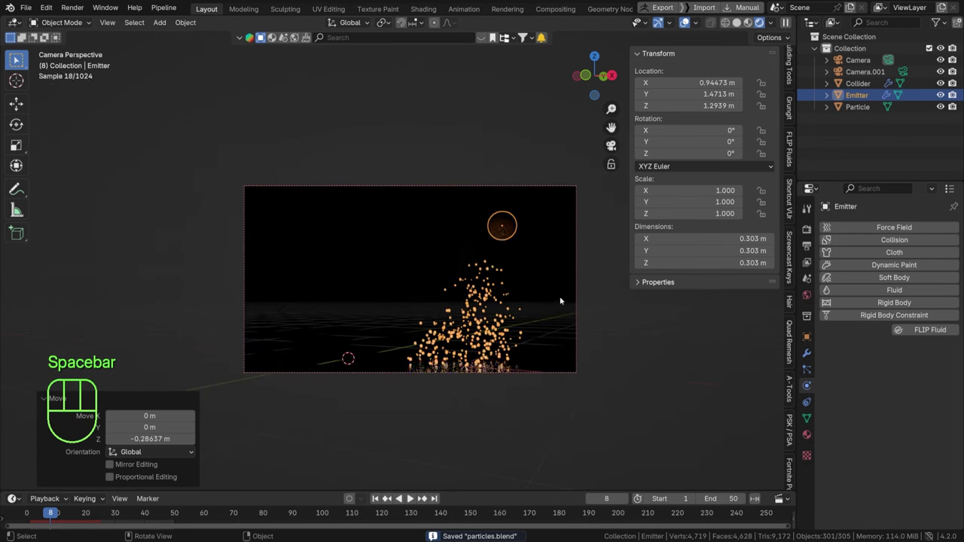
{"action": "key", "text": "space"}
{"action": "key", "text": "space"}
{"action": "key", "text": "space"}
{"action": "key", "text": "space"}
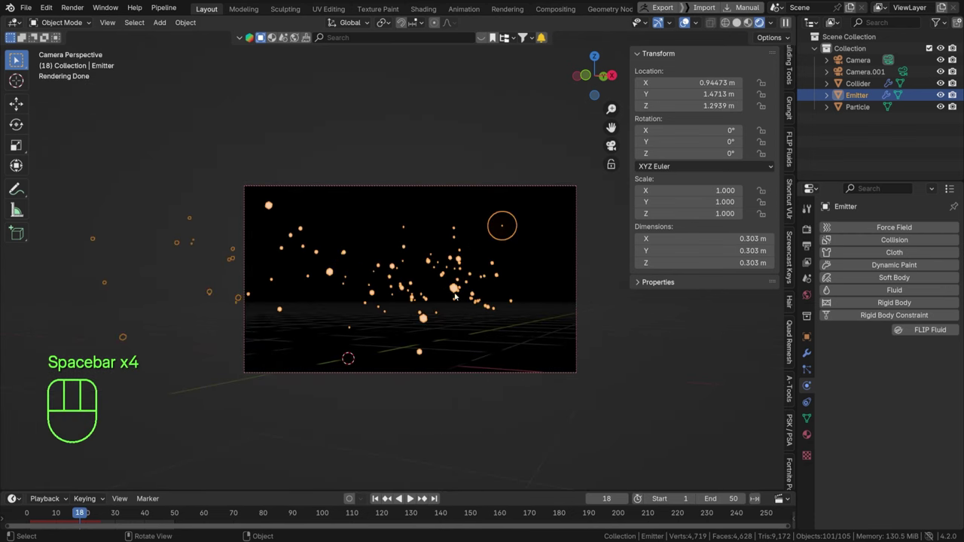
{"action": "key", "text": "ctrl+s"}
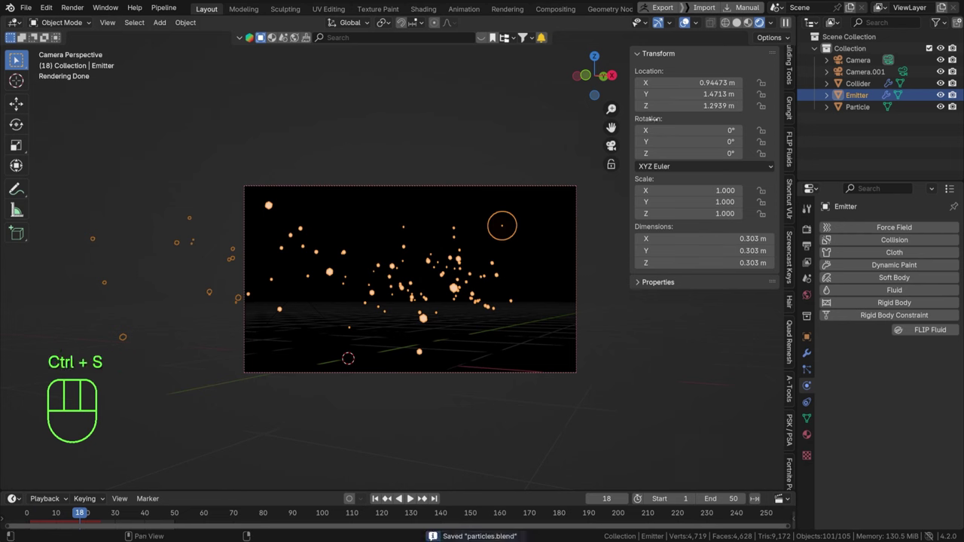
- Reselect the camera and nudge it slightly upward
{"action": "left_click", "coordinate": [688, 27]}
{"action": "left_click", "coordinate": [688, 27]}
{"action": "key", "text": "ctrl+s"}
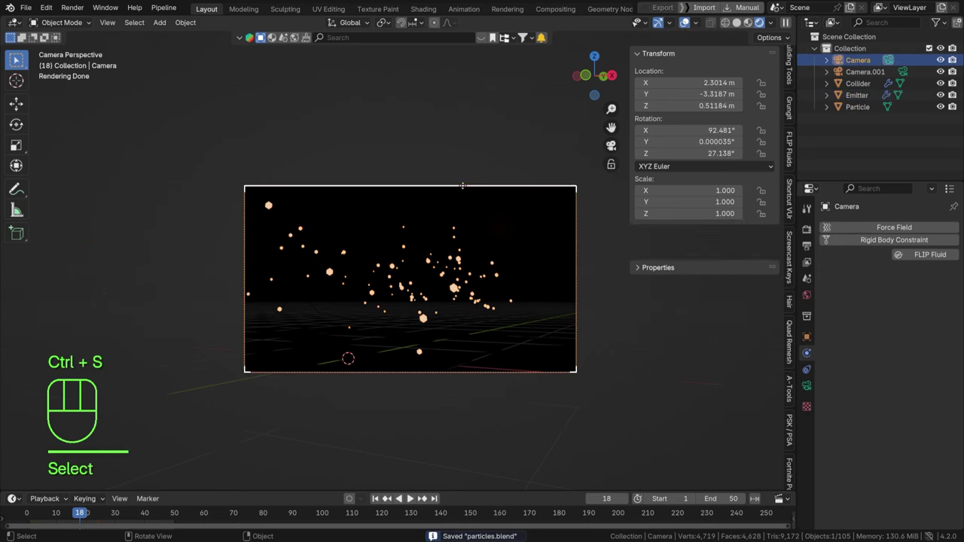
- Enable camera Depth of Field with F-stop 0.8 and focus distance 4.629 m
{"action": "left_click", "coordinate": [810, 388]}
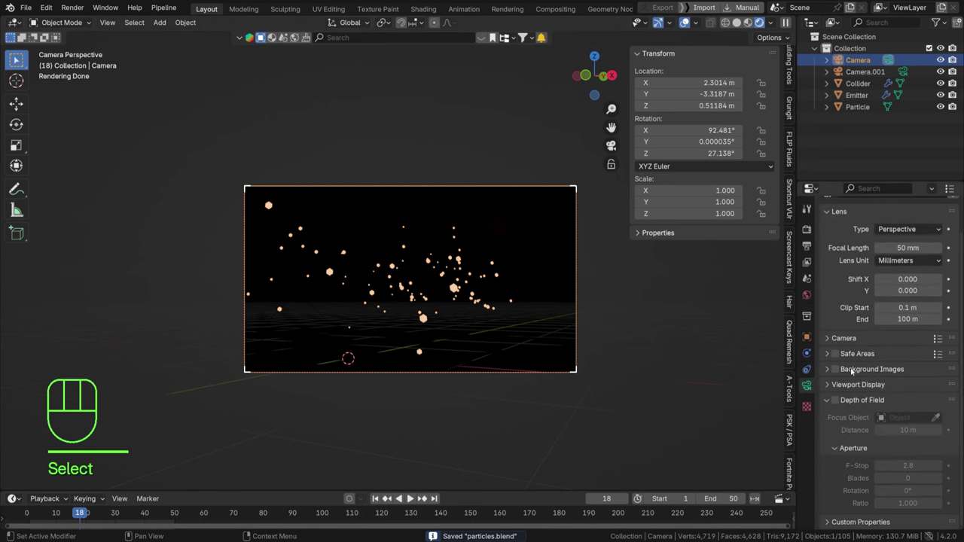
{"action": "left_click", "coordinate": [839, 404]}
{"action": "left_click", "coordinate": [938, 421]}
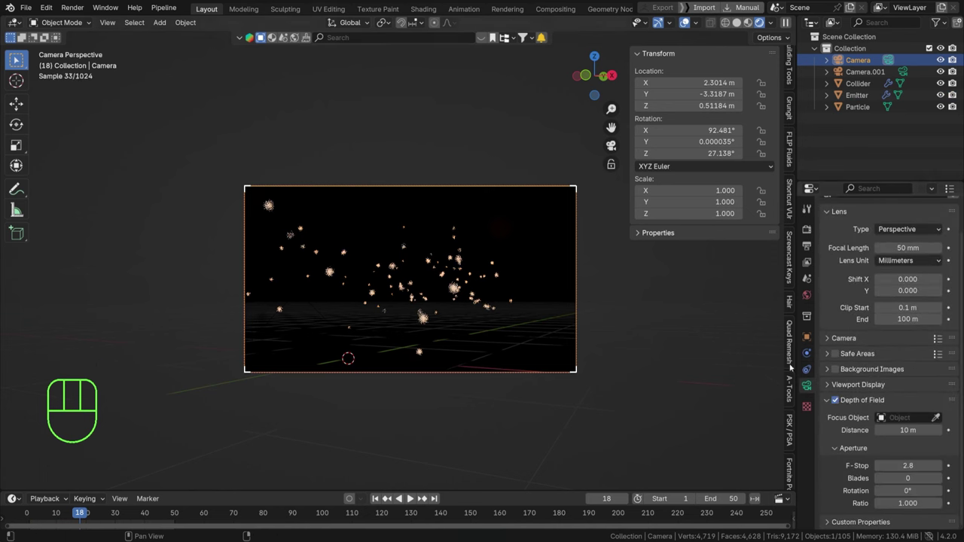
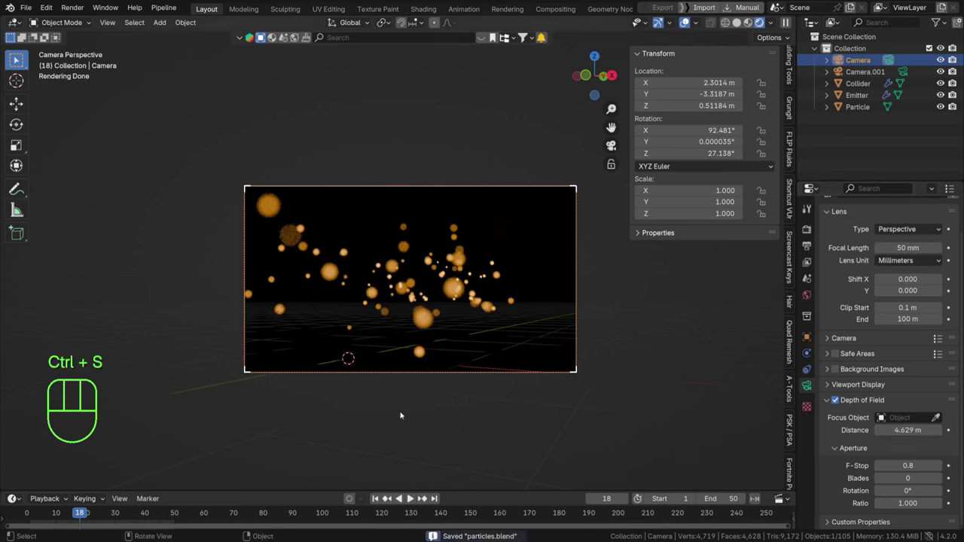
{"action": "key", "text": "space"}
{"action": "key", "text": "space"}
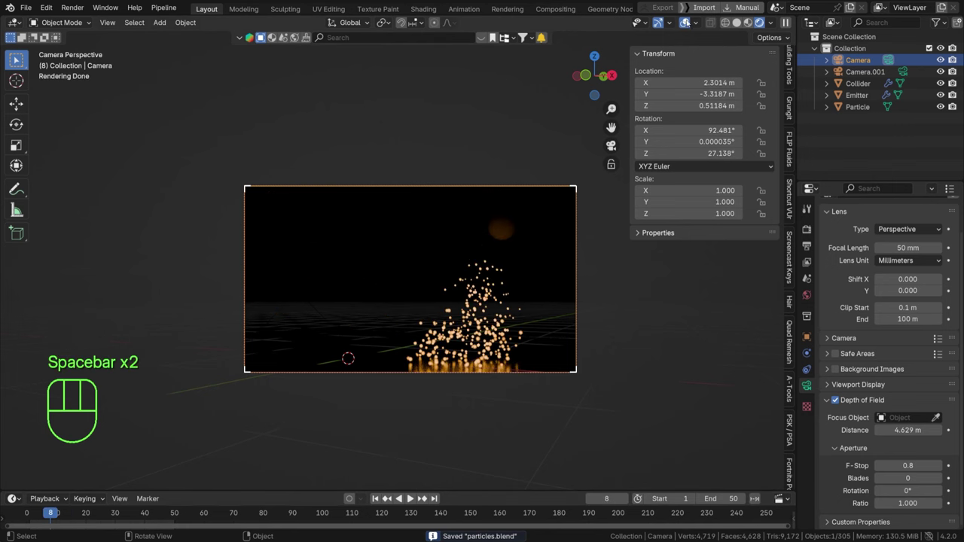
- Step through the frames to check the particles blur into bokeh
{"action": "left_click", "coordinate": [688, 22]}
{"action": "key", "text": "space"}
{"action": "key", "text": "space"}
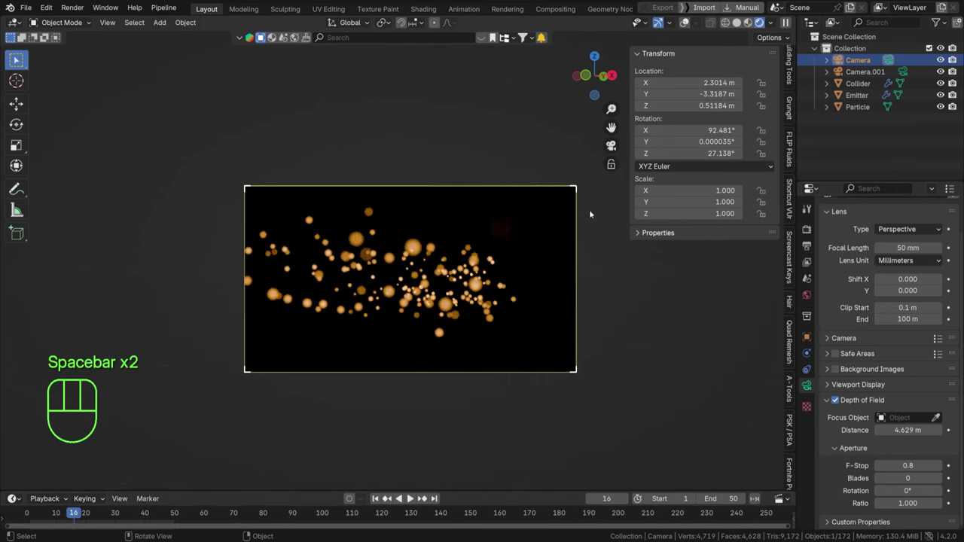
{"action": "key", "text": "space"}
{"action": "key", "text": "space"}
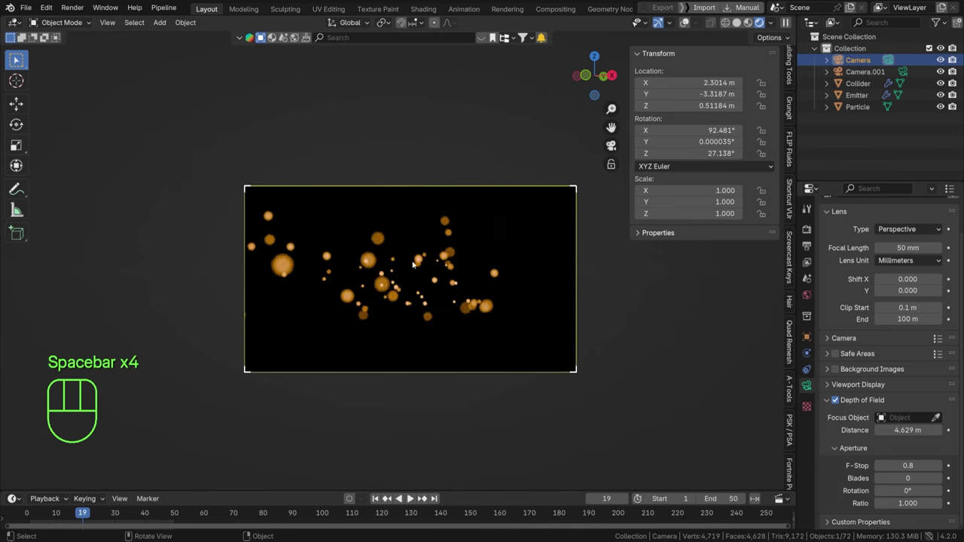
{"action": "key", "text": "space"}
{"action": "key", "text": "space"}
{"action": "key", "text": "space"}
- Replay the animation from the start, stop it and step back to an earlier frame
{"action": "left_click", "coordinate": [378, 502]}
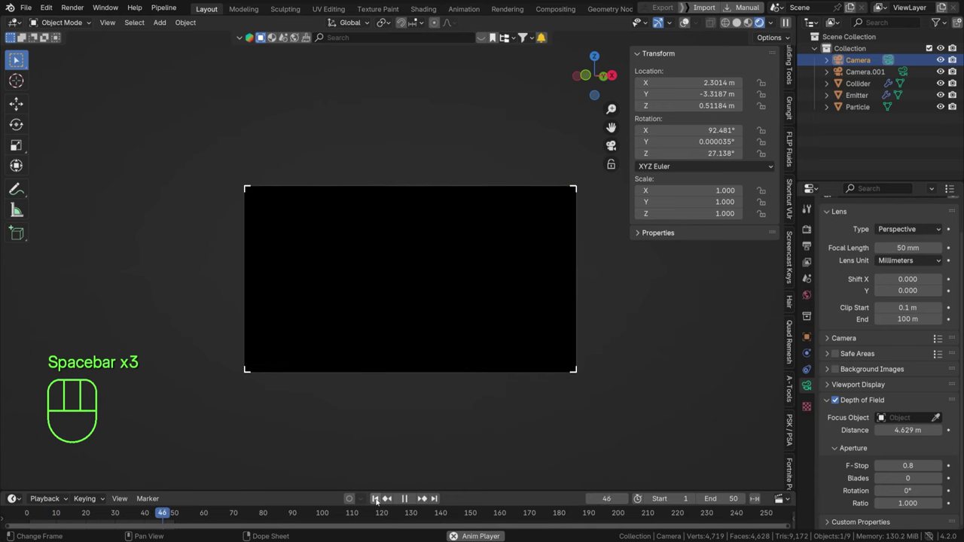
{"action": "key", "text": "space"}
{"action": "key", "text": "ctrl+s"}
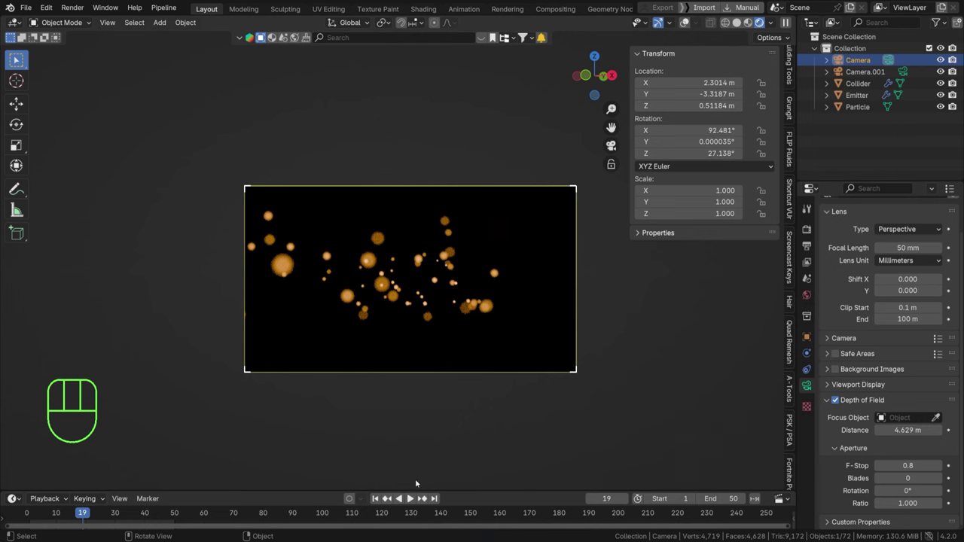
{"action": "key", "text": "space"}
{"action": "key", "text": "space"}
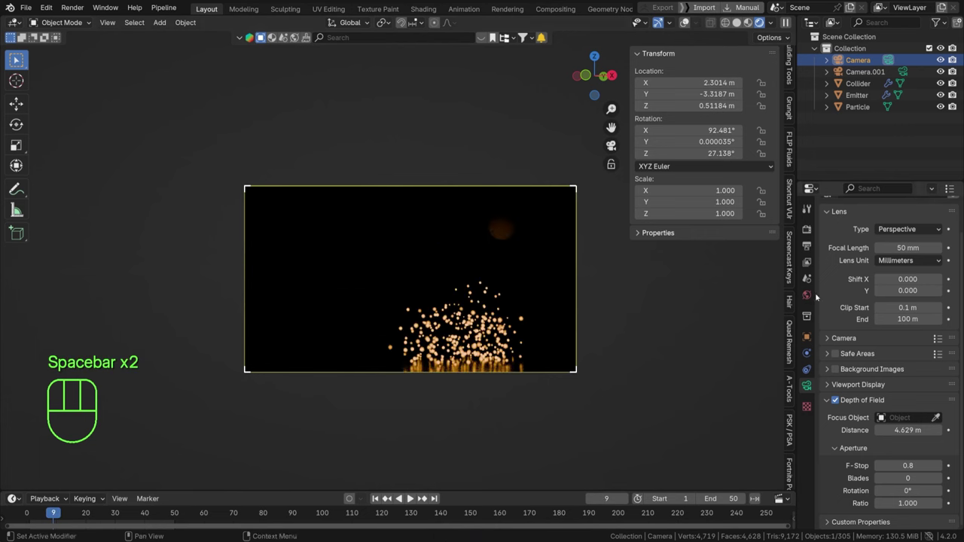
- Set the Emitter's Emission Number to 500 and replay the wider bokeh spray, saving the file
{"action": "left_click", "coordinate": [497, 235]}
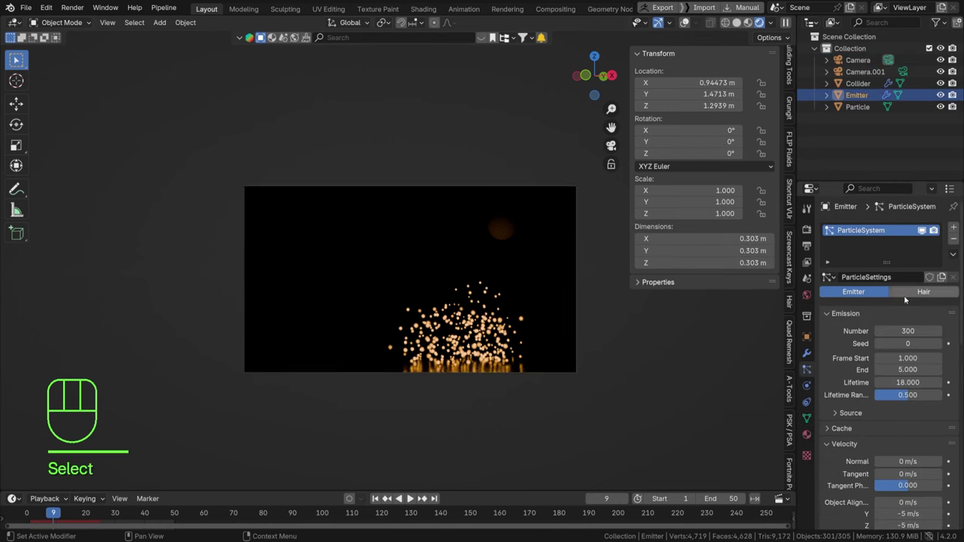
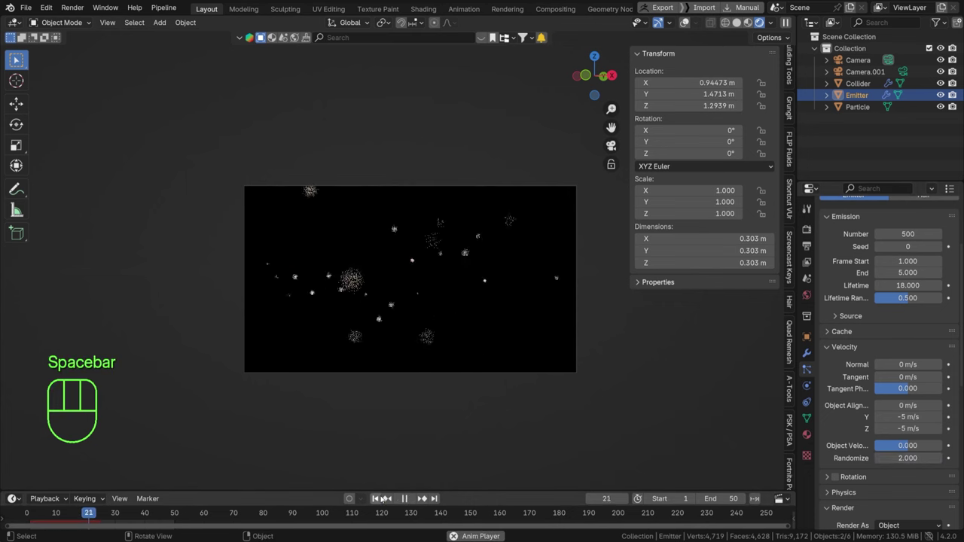
{"action": "key", "text": "space"}
{"action": "key", "text": "space"}
{"action": "key", "text": "ctrl+s"}
{"action": "key", "text": "space"}
{"action": "key", "text": "space"}
{"action": "key", "text": "space"}
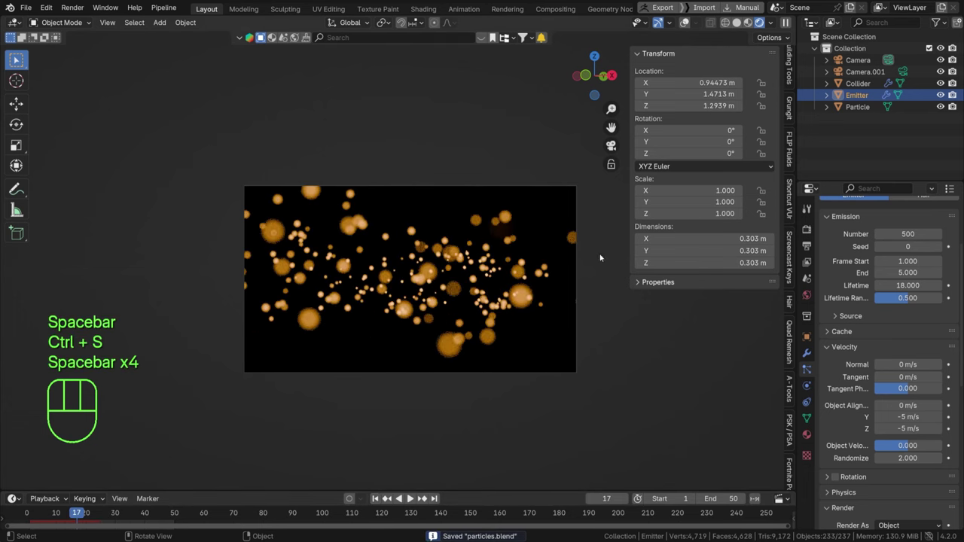
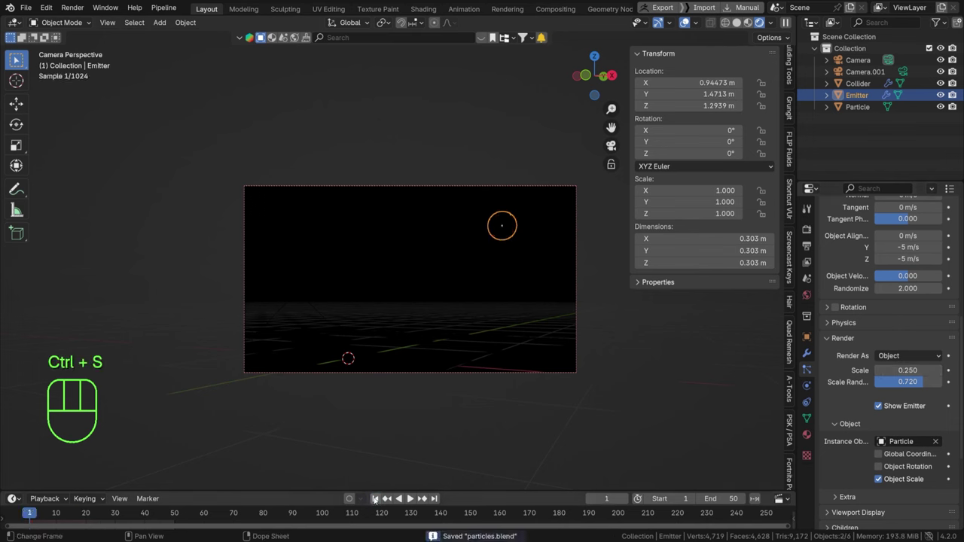
- Raise the emitter's Emission Number to 1000 for a dense particle stream
{"action": "key", "text": "space"}
{"action": "key", "text": "space"}
{"action": "key", "text": "space"}
{"action": "key", "text": "space"}
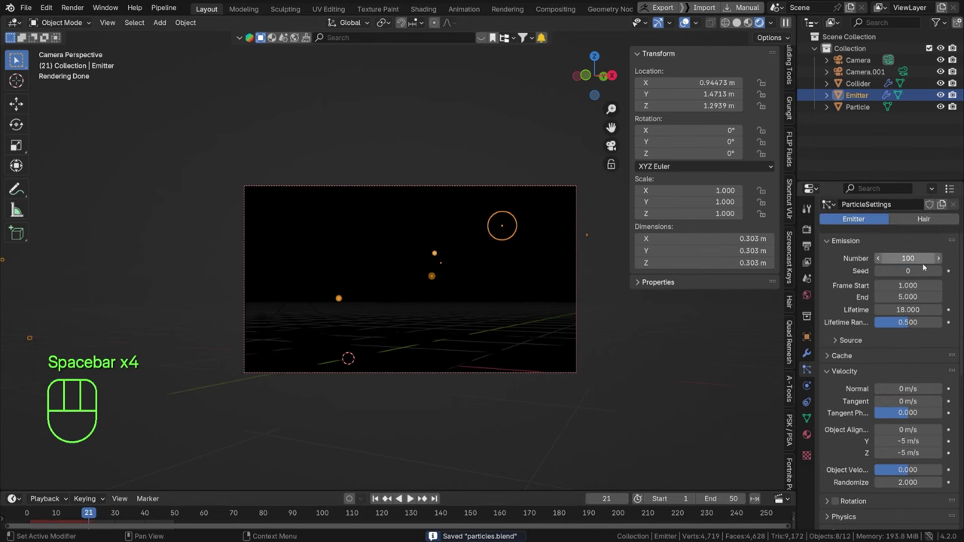
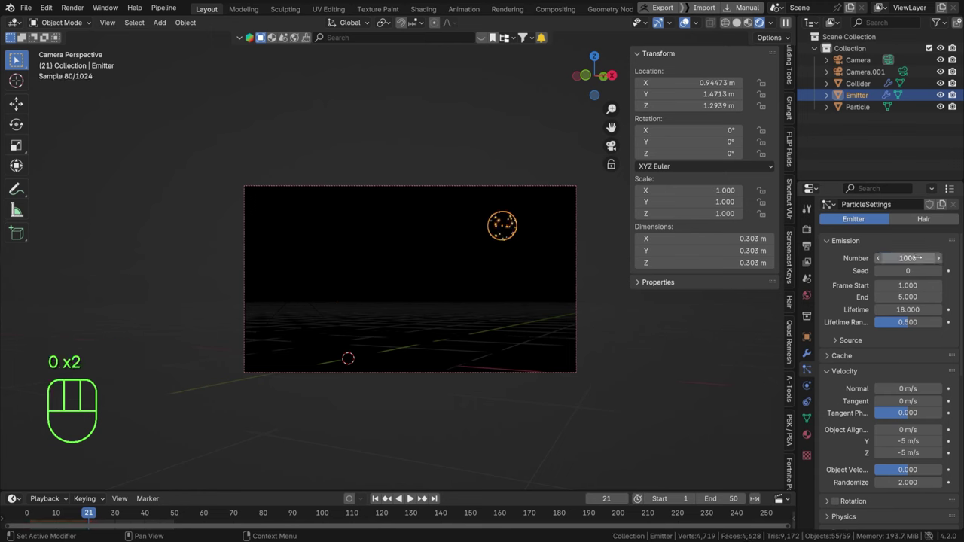
{"action": "key", "text": "space"}
{"action": "key", "text": "space"}
{"action": "key", "text": "space"}
- Scrub and replay the timeline to the frame-6 preview, then save
{"action": "left_click", "coordinate": [379, 503]}
{"action": "key", "text": "space"}
{"action": "left_click", "coordinate": [378, 502]}
{"action": "key", "text": "space"}
{"action": "key", "text": "space"}
{"action": "left_click", "coordinate": [570, 418]}
{"action": "key", "text": "ctrl+s"}
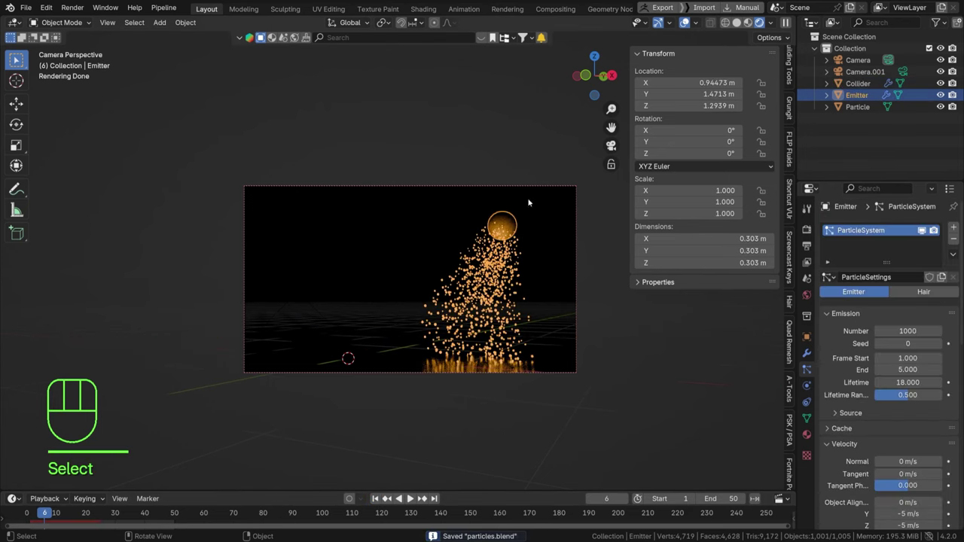
- Glance at the emitter's Material settings and return to Particle properties
{"action": "left_click", "coordinate": [806, 436]}
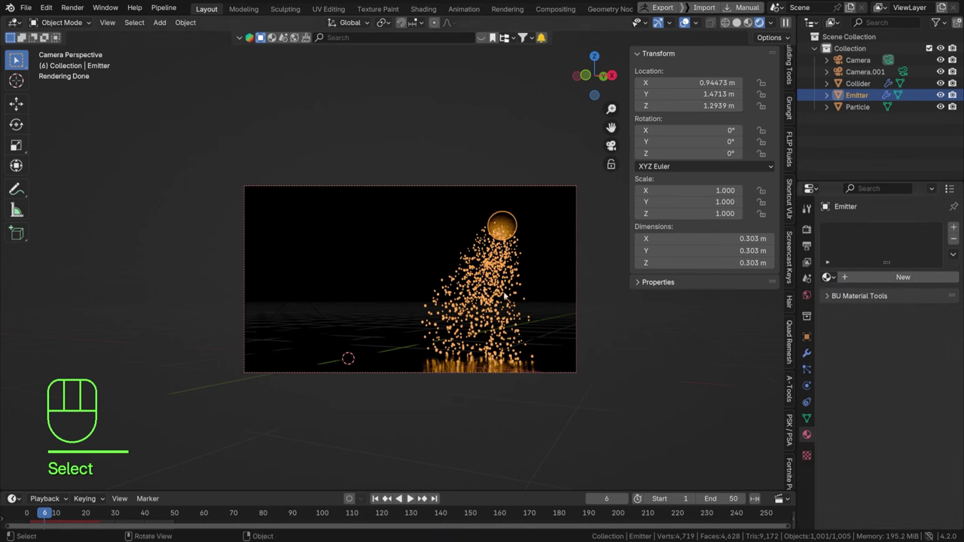
{"action": "left_click", "coordinate": [809, 372]}
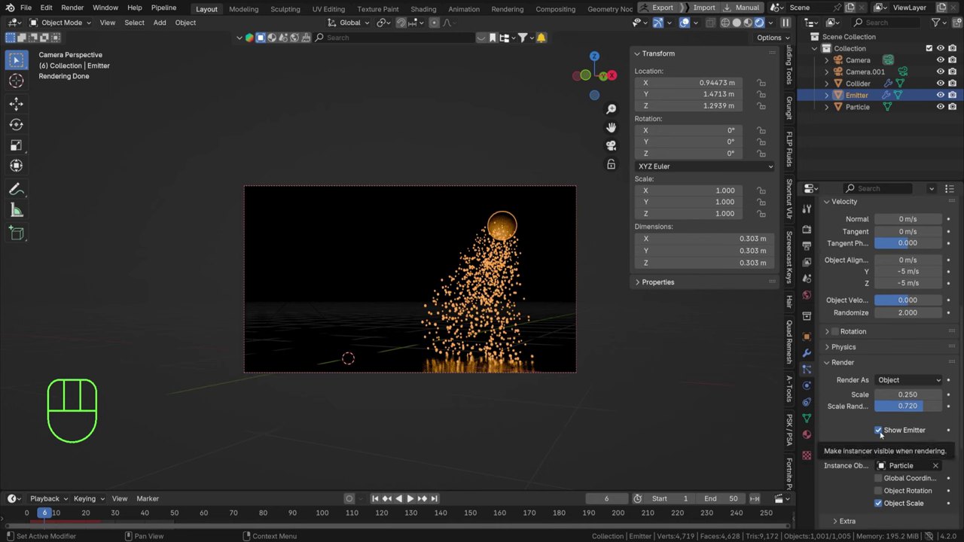
- Uncheck Show Emitter so the sphere is hidden from renders, set End frame to 30 and save
{"action": "left_click", "coordinate": [881, 434]}
{"action": "right_click", "coordinate": [696, 333]}
{"action": "key", "text": "ctrl+s"}
{"action": "left_click", "coordinate": [376, 501]}
- Step through the animation frames to review the hidden-emitter spray
{"action": "key", "text": "space"}
{"action": "key", "text": "space"}
{"action": "key", "text": "space"}
{"action": "key", "text": "space"}
{"action": "key", "text": "space"}
{"action": "key", "text": "space"}
{"action": "key", "text": "space"}
{"action": "key", "text": "space"}
{"action": "key", "text": "space"}
{"action": "key", "text": "space"}
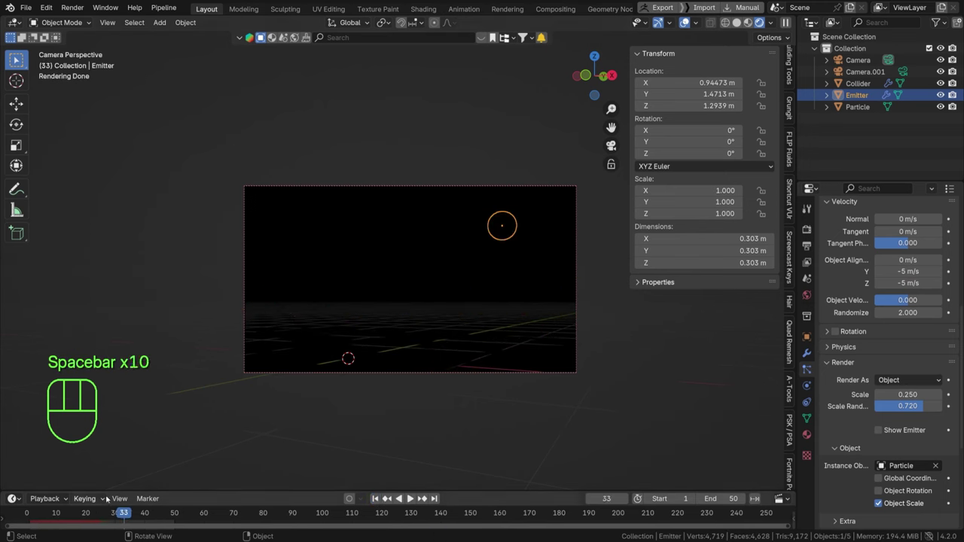
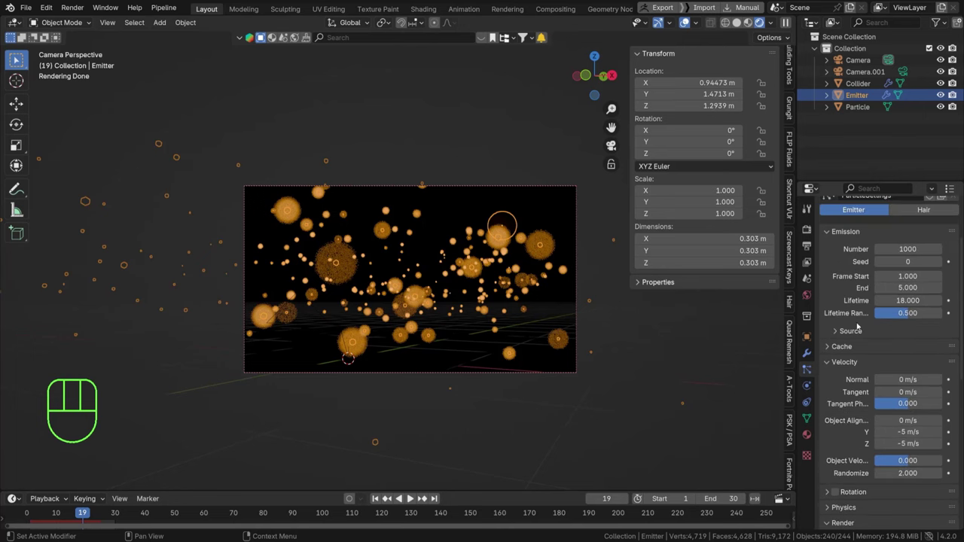
- Set particle Lifetime to 24 in the Cache panel, bake the simulation and play it back
{"action": "left_click", "coordinate": [844, 351]}
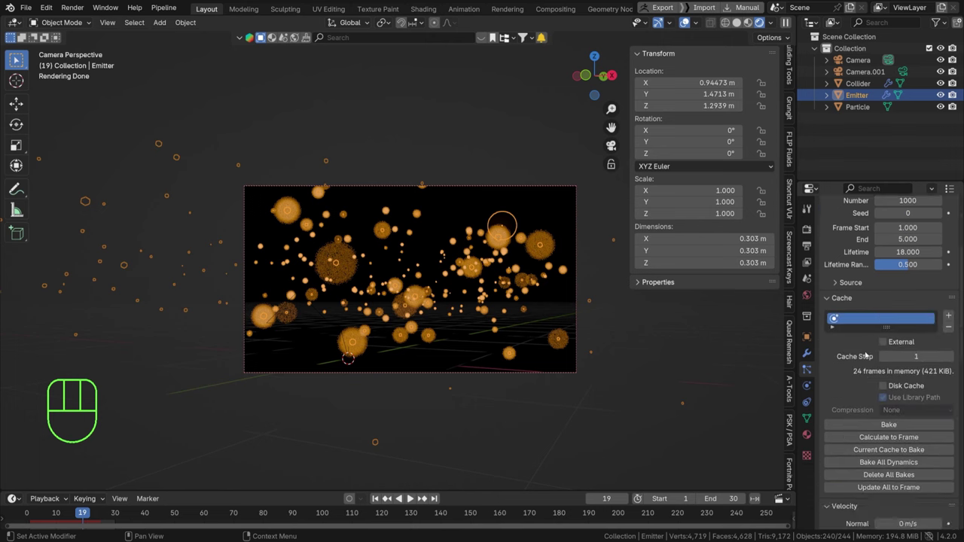
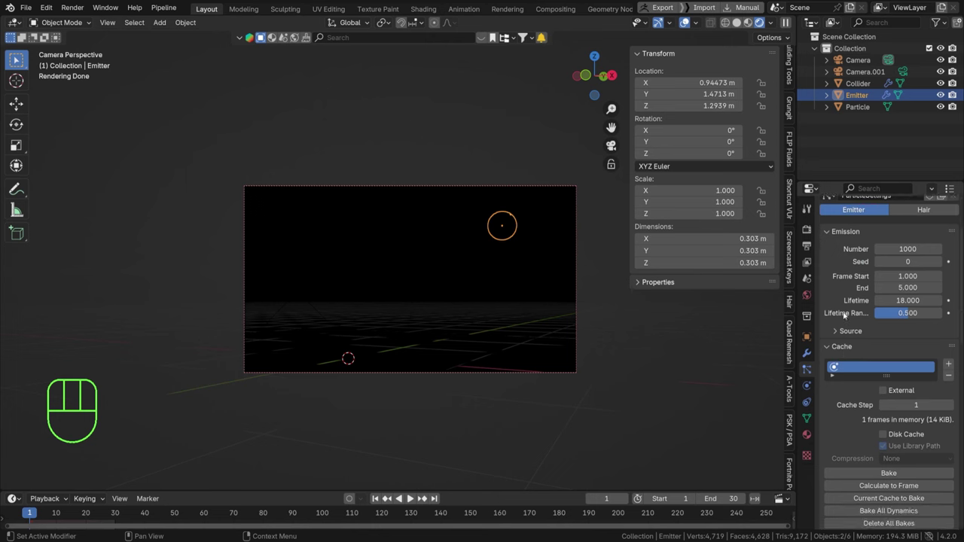
{"action": "left_click", "coordinate": [856, 423]}
{"action": "key", "text": "ctrl+s"}
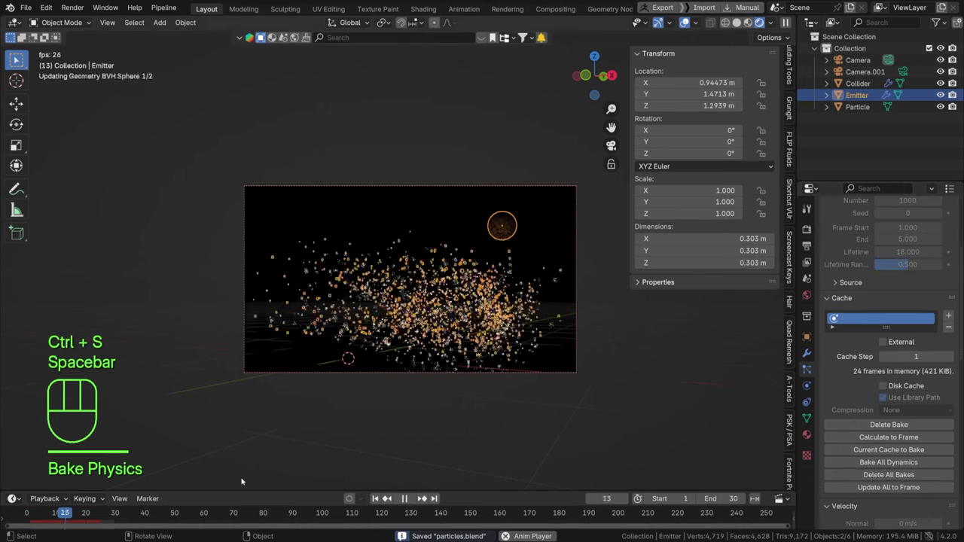
{"action": "key", "text": "space"}
{"action": "key", "text": "space"}
- Scrub the timeline between first and last frames to check the bake, then save particles.blend
{"action": "left_click", "coordinate": [100, 519]}
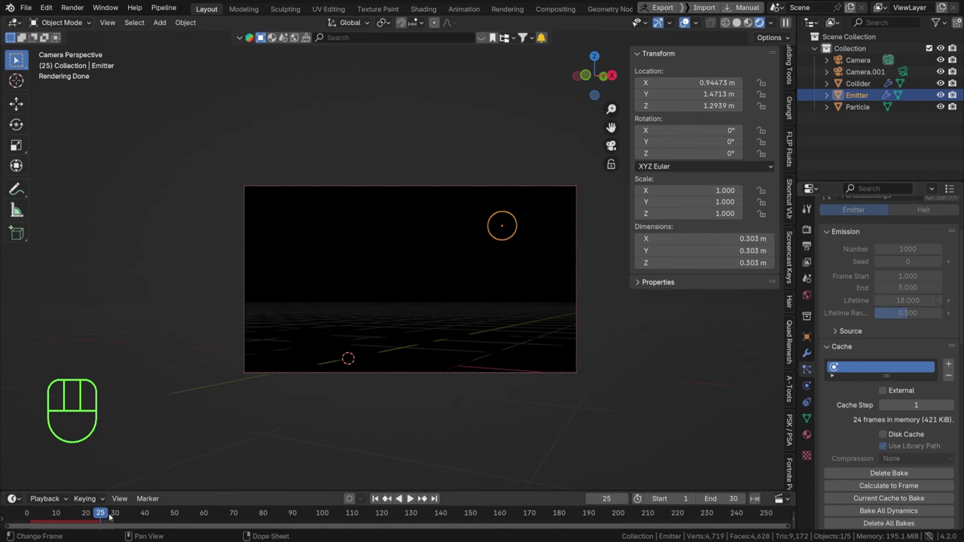
{"action": "left_click_drag", "start_coordinate": [98, 517], "coordinate": [86, 520]}
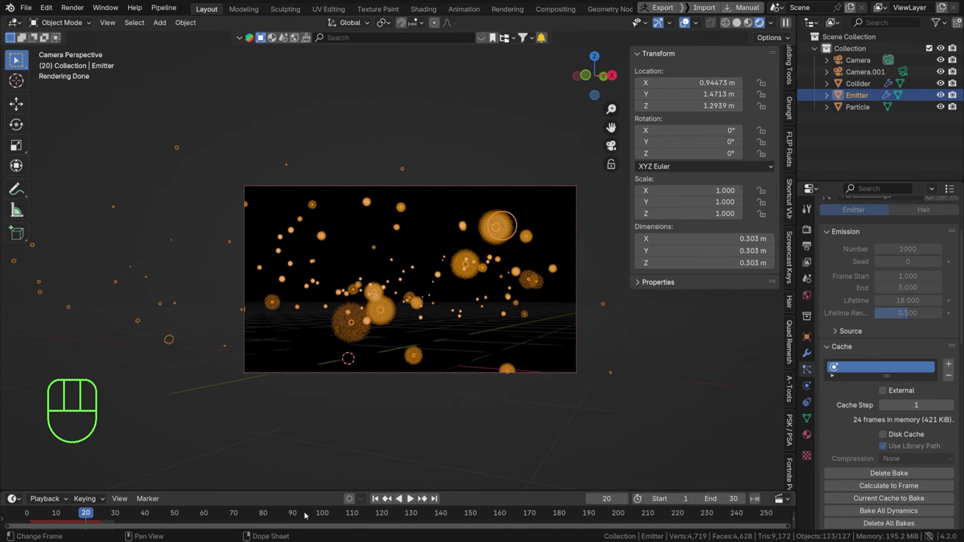
{"action": "left_click", "coordinate": [118, 520]}
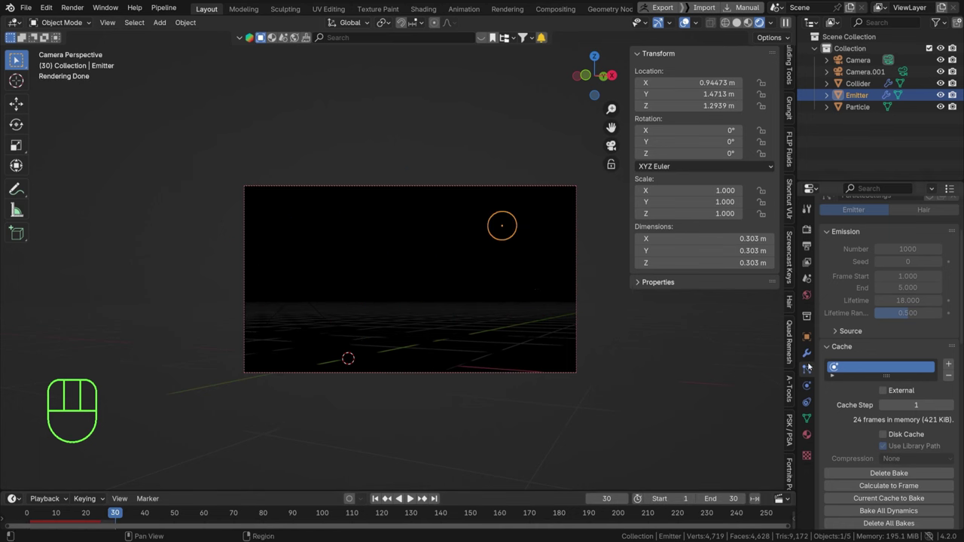
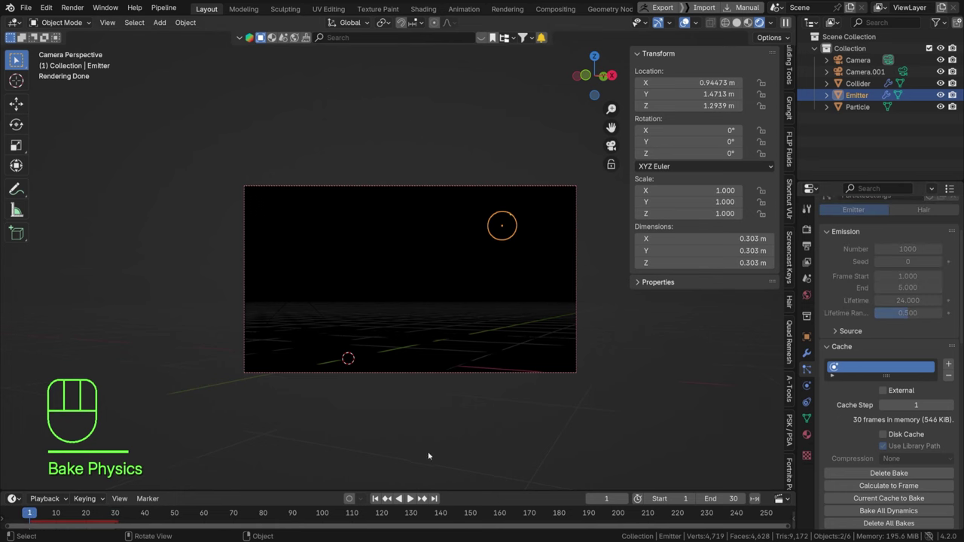
{"action": "key", "text": "space"}
{"action": "key", "text": "space"}
{"action": "left_click_drag", "start_coordinate": [97, 513], "coordinate": [120, 516]}
{"action": "key", "text": "ctrl+s"}
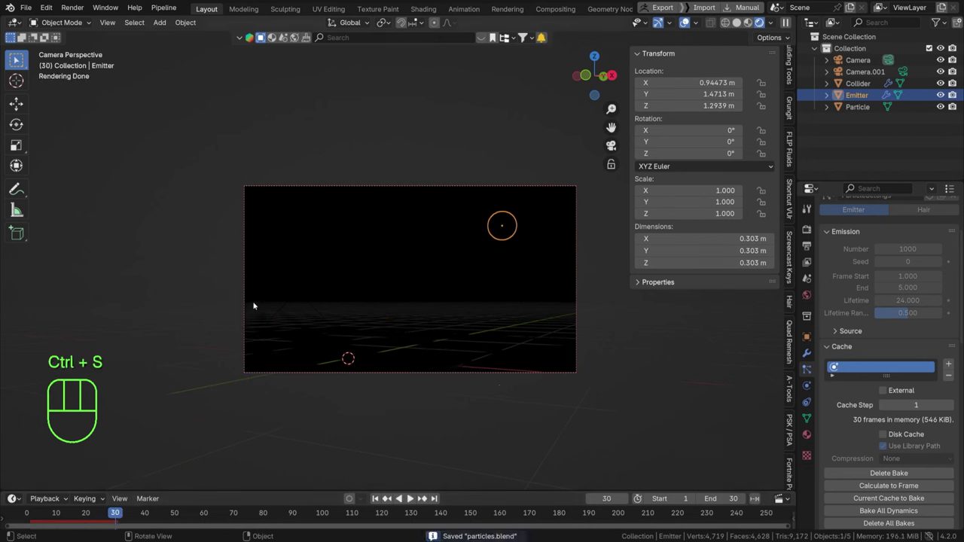